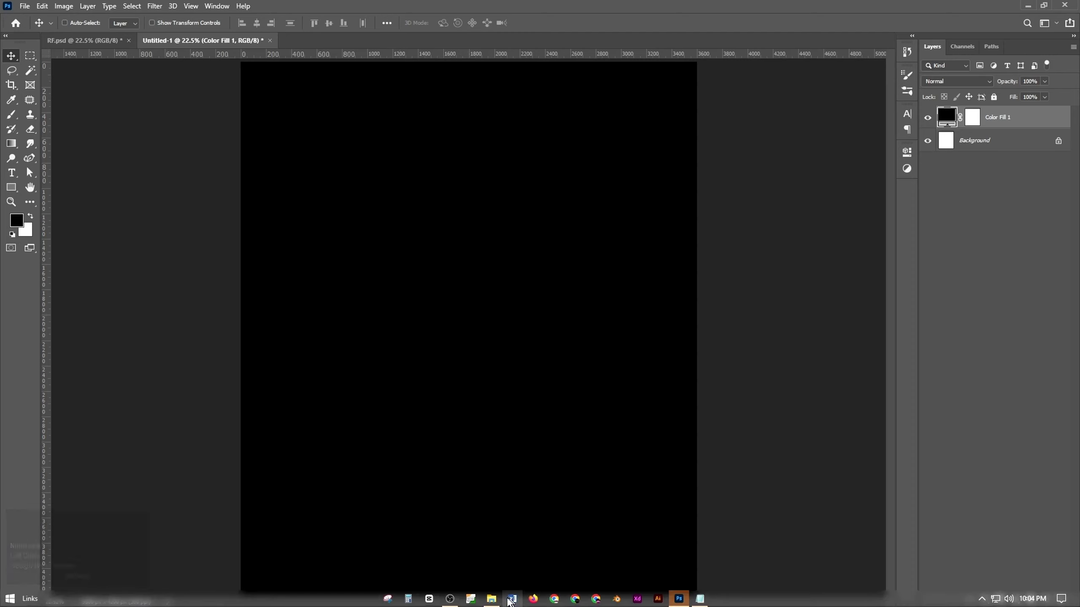
# Step: Scale the placed glitch statue down to about 72% to fit the poster
pyautogui.moveTo(32, 187); pyautogui.dragTo(32, 187)
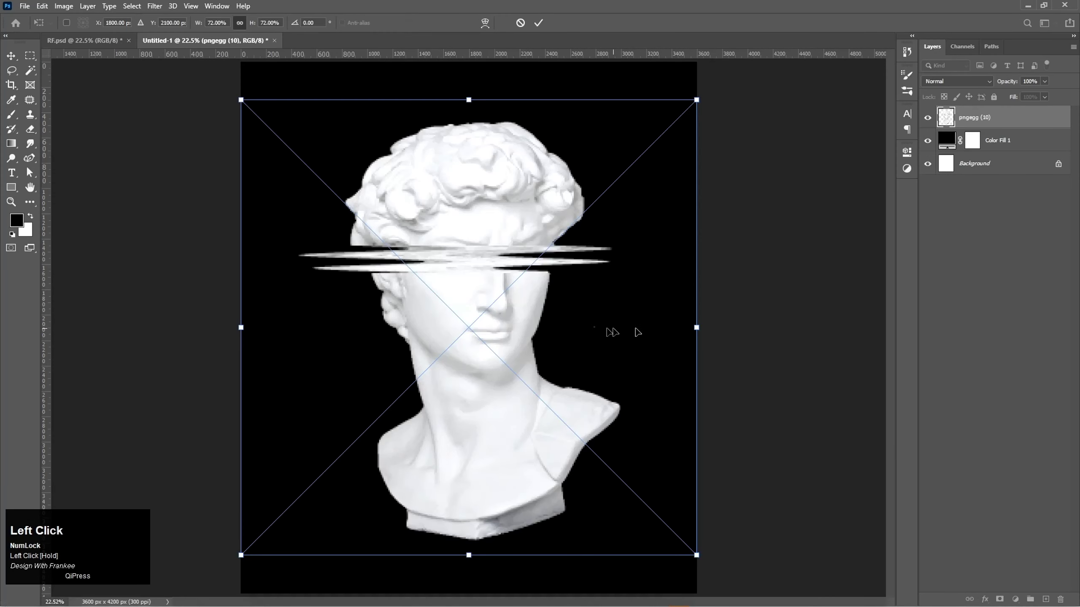
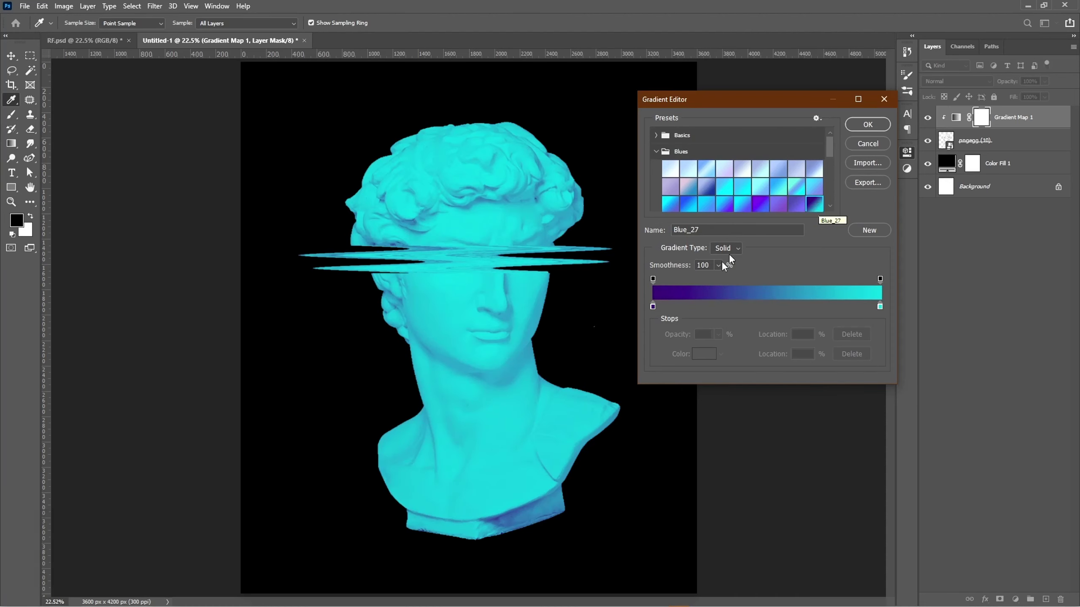
# Step: Move the gradient map's purple stop to 27% to deepen the statue's shadows
pyautogui.click(657, 310)
pyautogui.moveTo(657, 310); pyautogui.dragTo(878, 127)
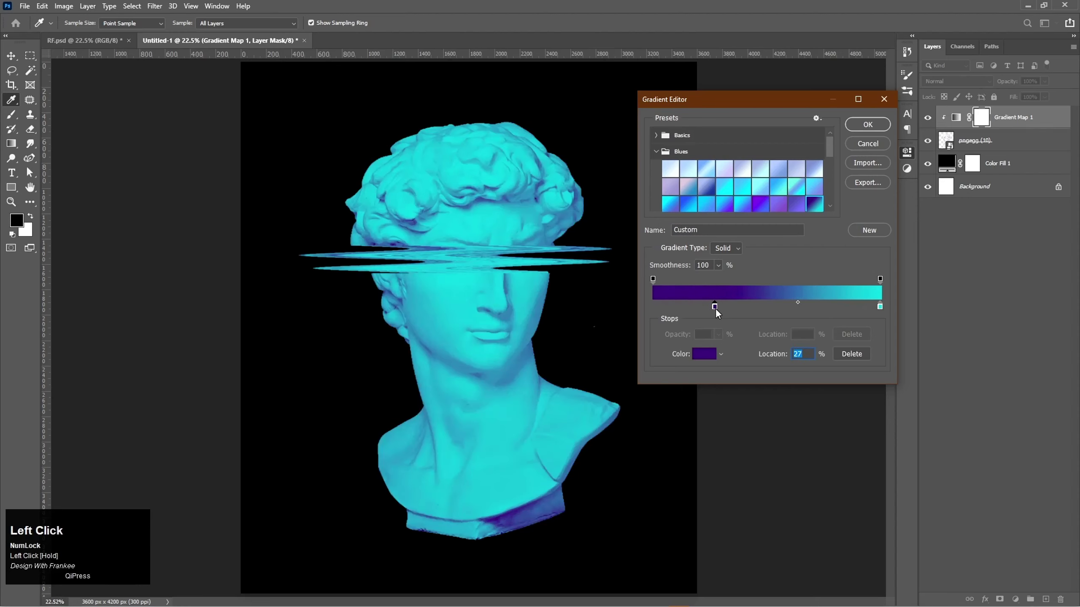
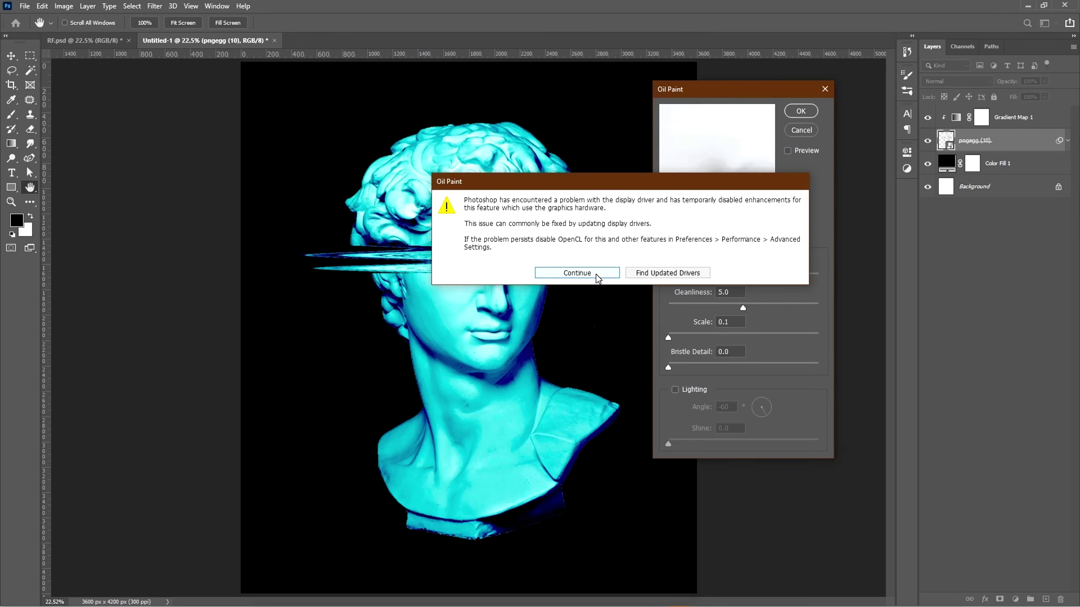
# Step: Continue past the graphics driver warning so the Oil Paint filter can apply
pyautogui.click(600, 278)
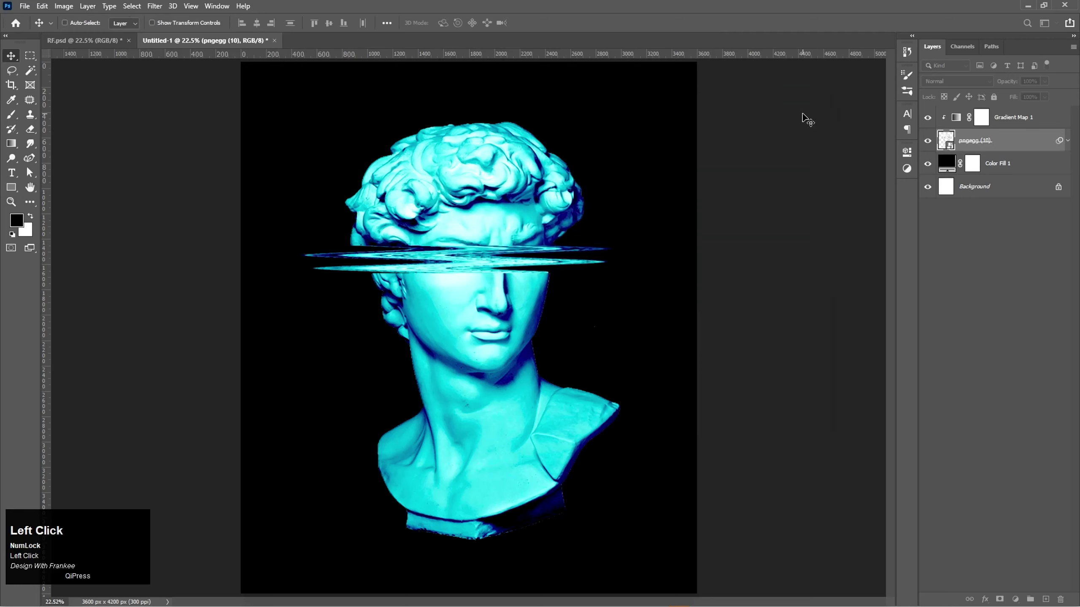
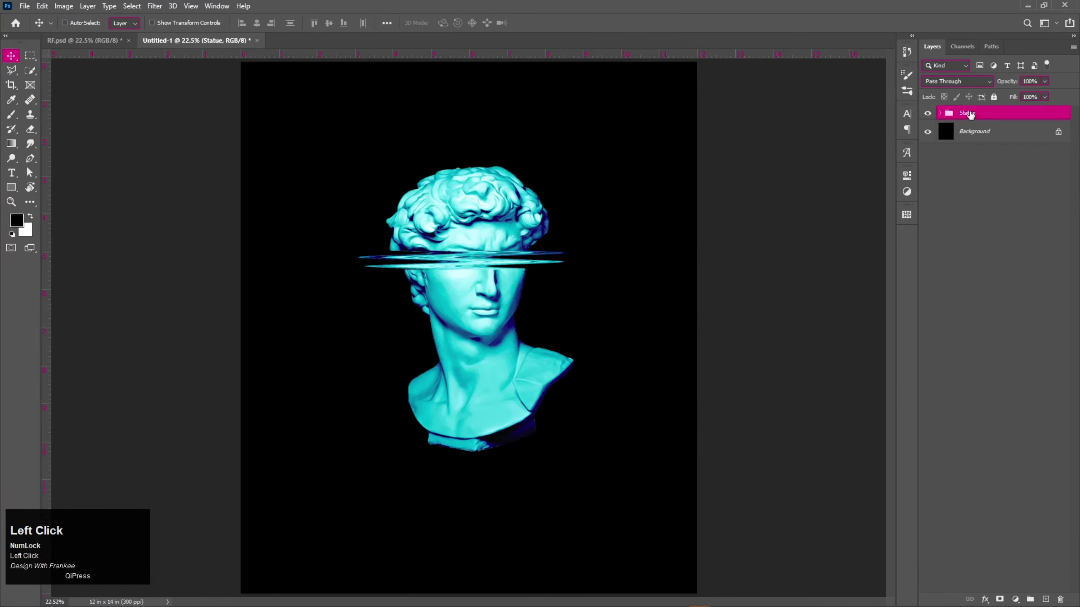
# Step: Duplicate the Statue group and merge the copy into a 'Statue copy' smart object
pyautogui.press('ctrl+j')
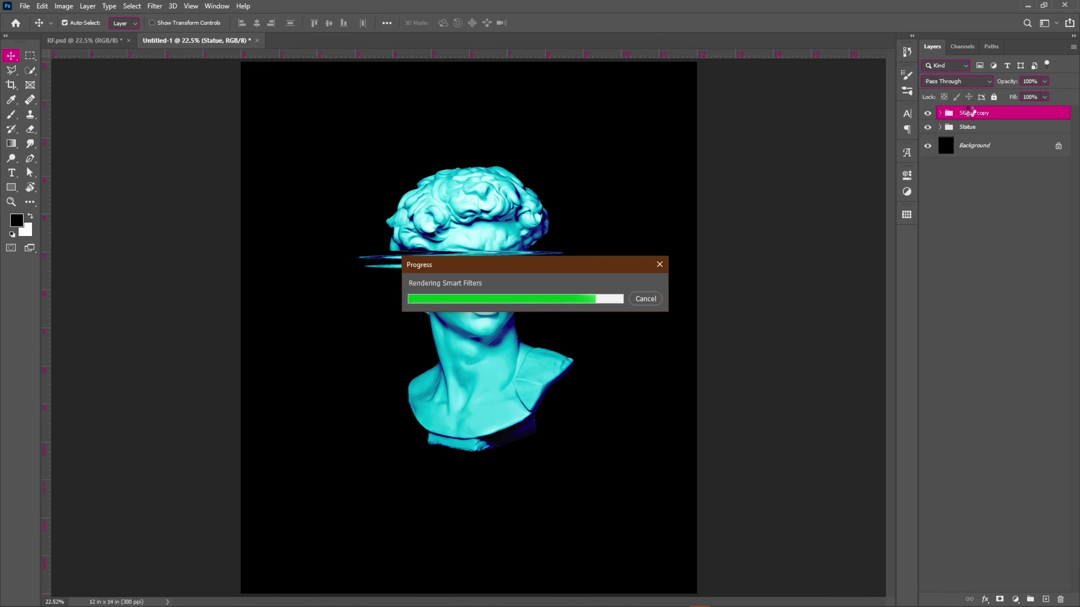
pyautogui.press('ctrl+Num_Lock')
pyautogui.press('ctrl+e')
# Step: Hide and lock the original Statue group and start transforming the statue copy
pyautogui.click(930, 140)
pyautogui.rightClick(980, 117)
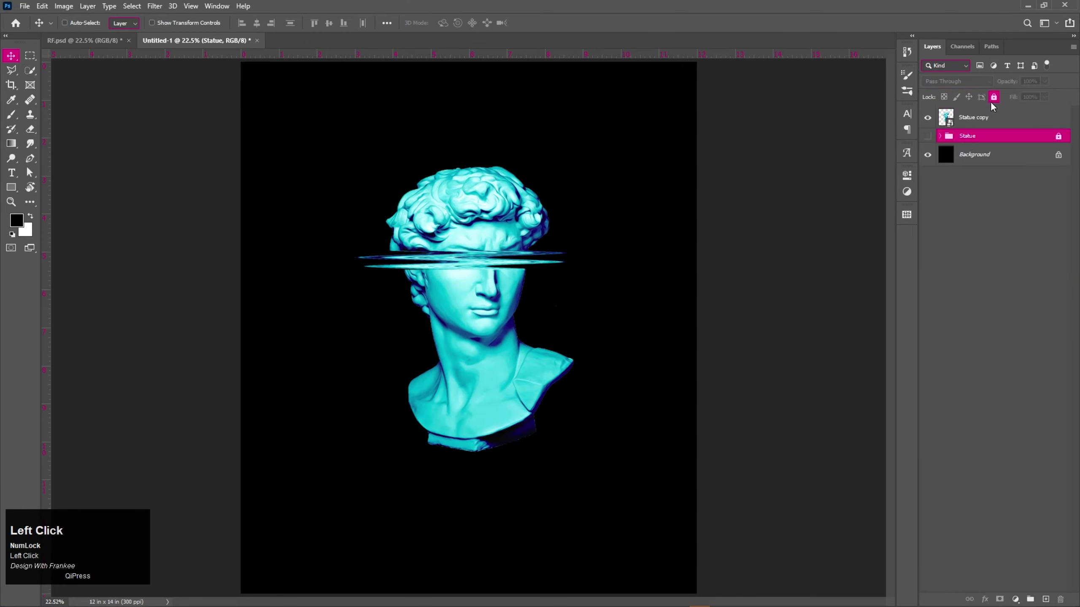
pyautogui.press('ctrl+t')
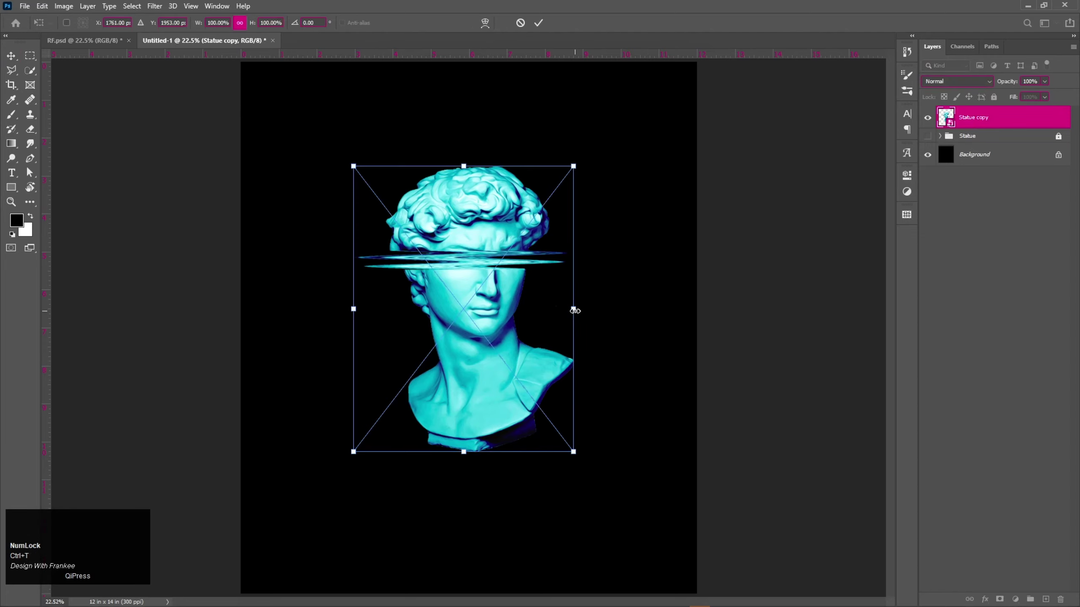
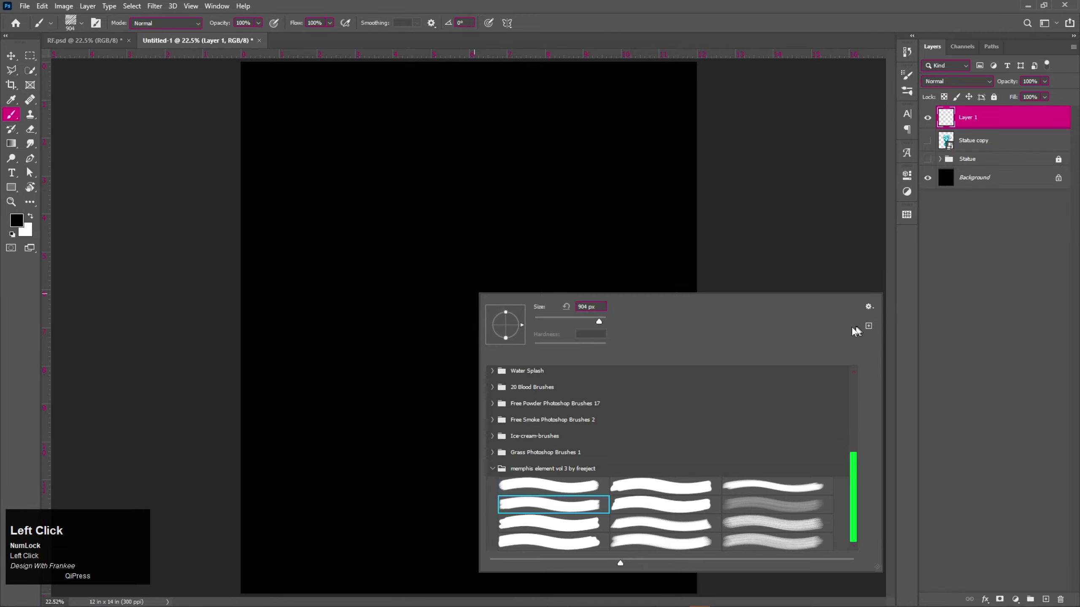
# Step: Confirm the scribble brush, enlarge it to cover most of the poster and paint in white
pyautogui.press('Return')
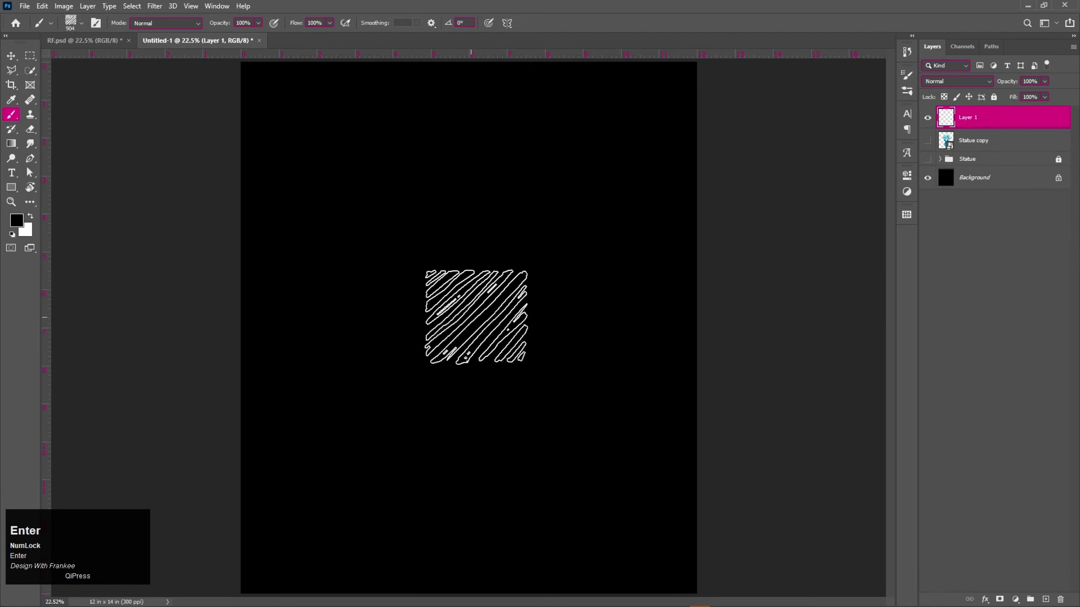
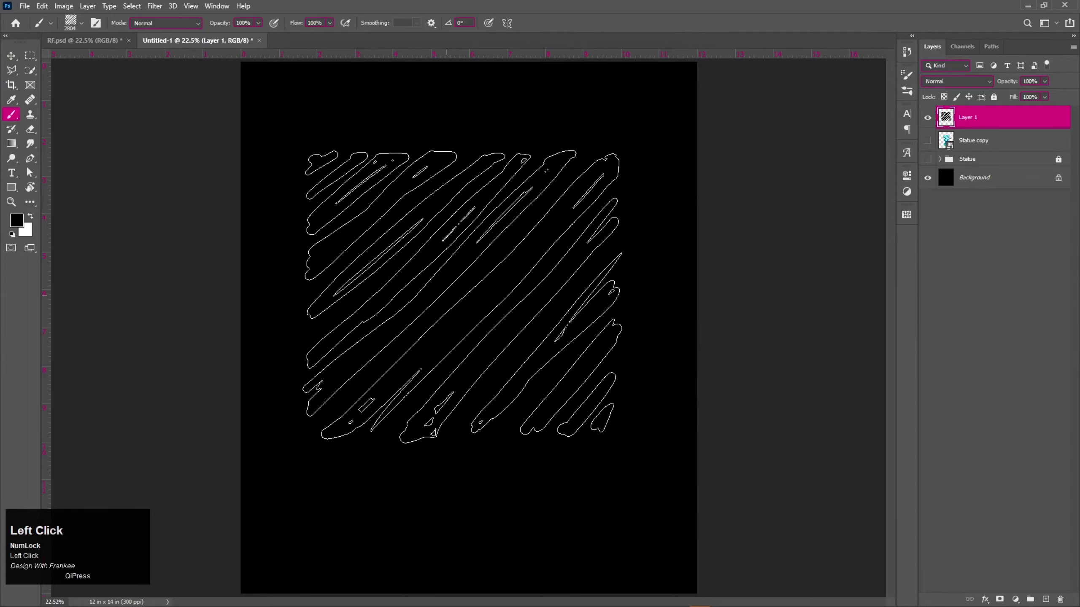
pyautogui.press('ctrl+z')
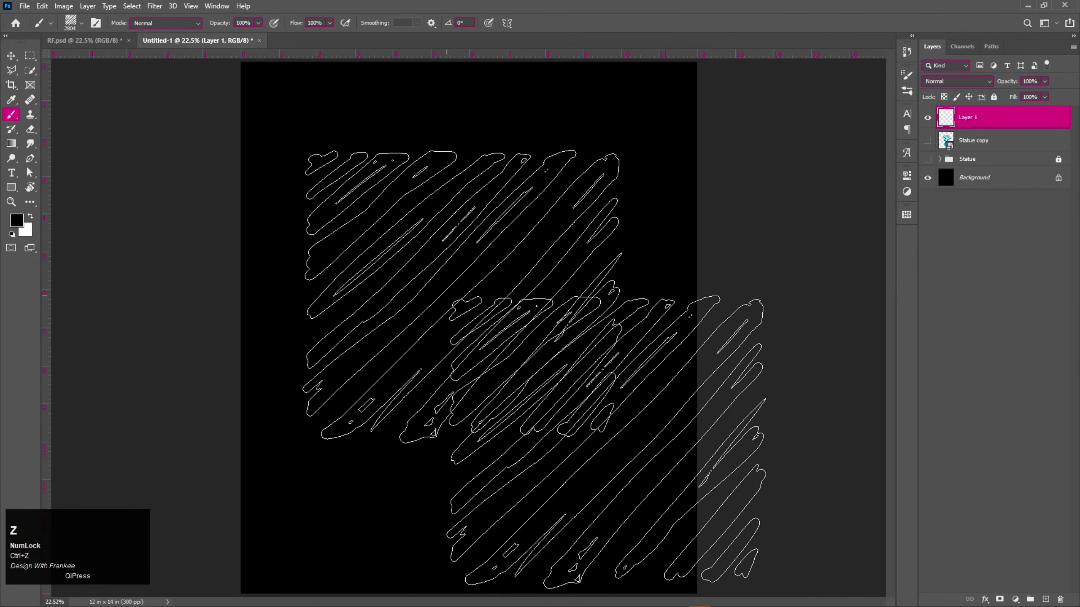
pyautogui.press('x')
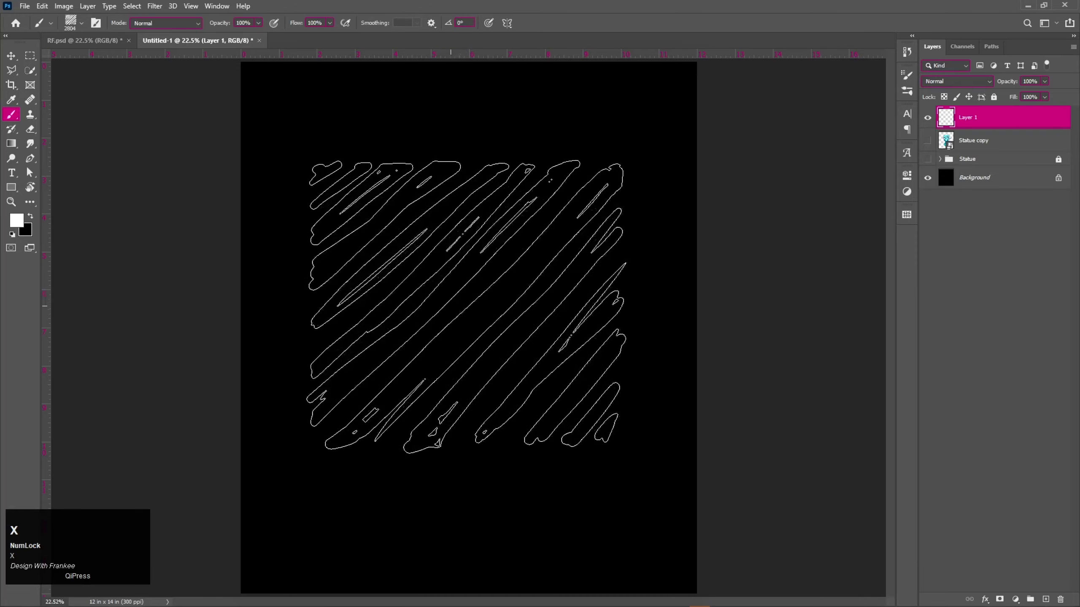
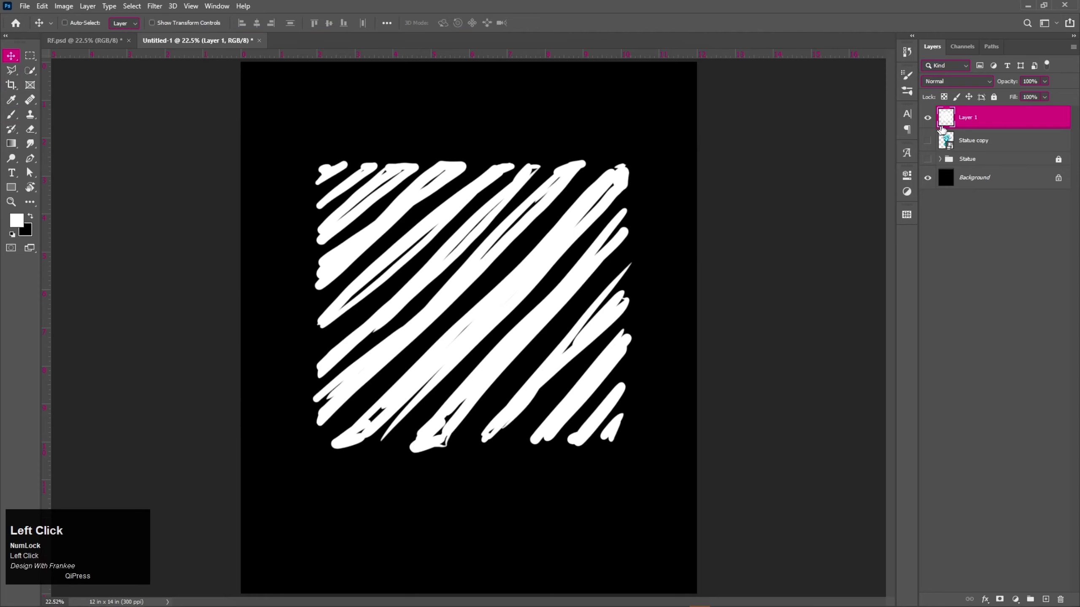
# Step: Move Statue copy above Layer 1 and begin scaling it up to about 130%
pyautogui.rightClick(966, 125)
pyautogui.moveTo(979, 268); pyautogui.dragTo(932, 118)
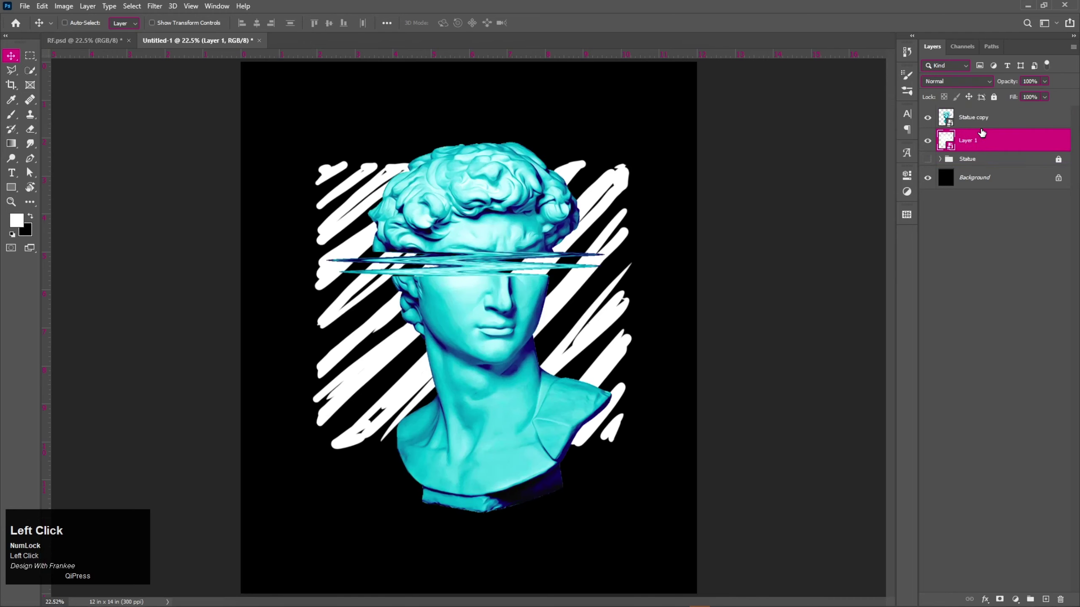
pyautogui.press('v')
pyautogui.press('ctrl+t')
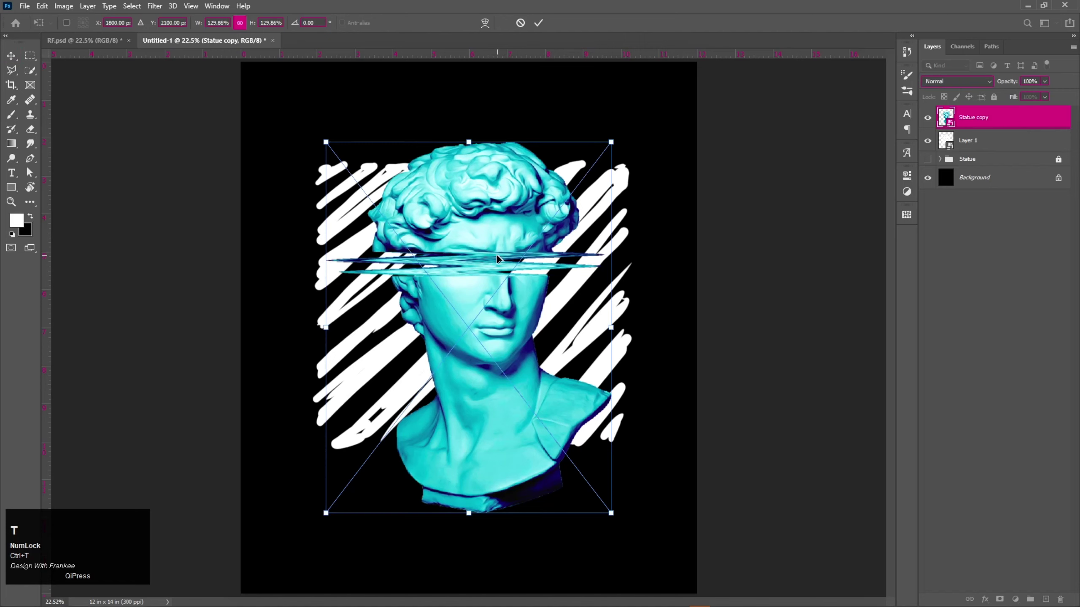
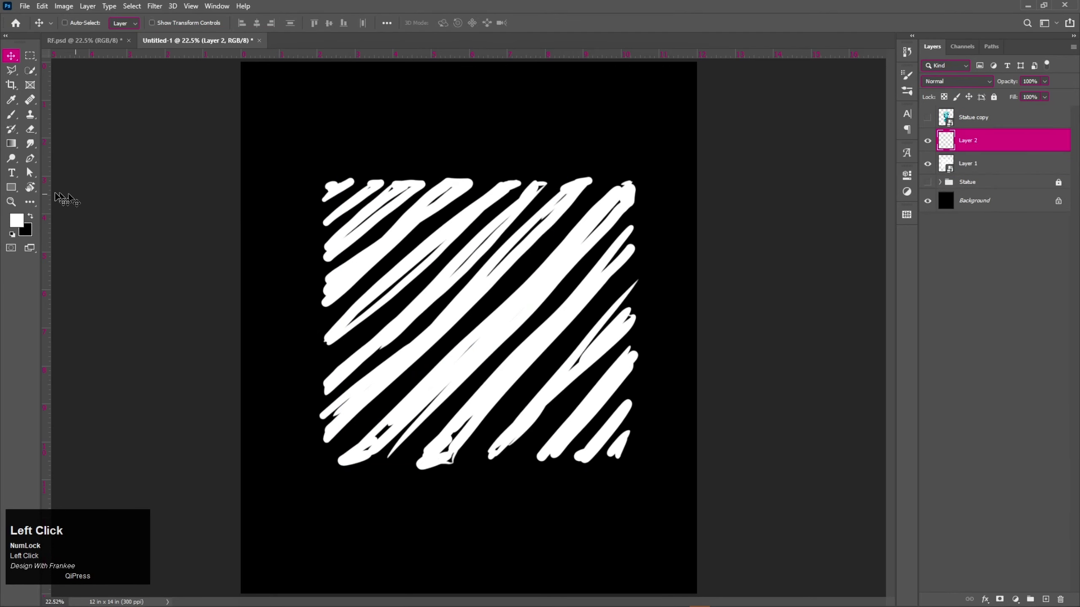
# Step: Draw Rectangle 1 with no fill and a 20 px white stroke around the scribble square
pyautogui.rightClick(18, 188)
pyautogui.moveTo(43, 189); pyautogui.dragTo(756, 248)
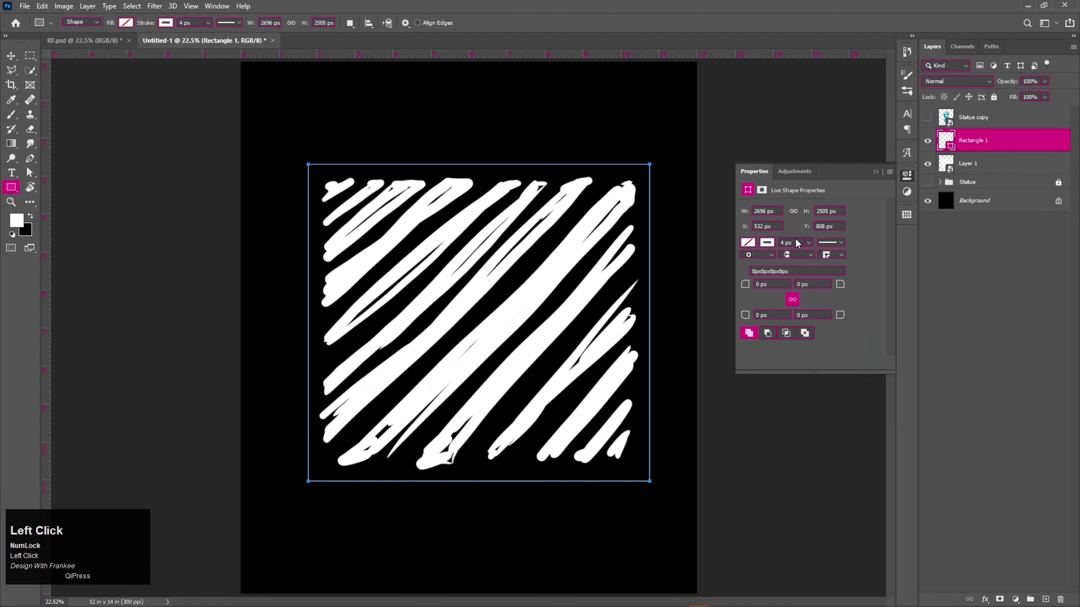
pyautogui.scroll(3)
pyautogui.press('Return')
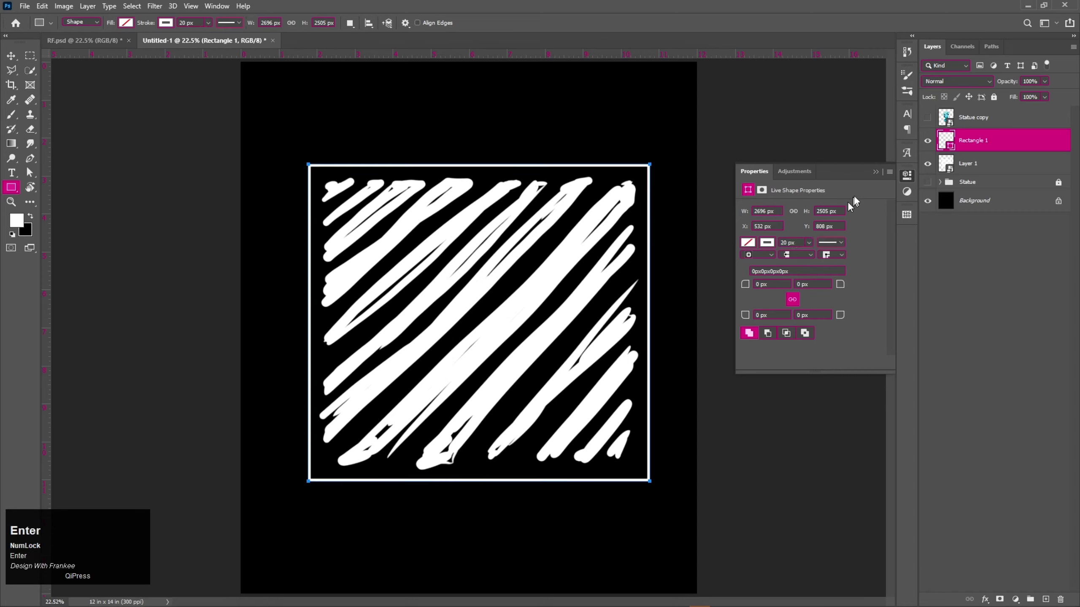
pyautogui.click(879, 175)
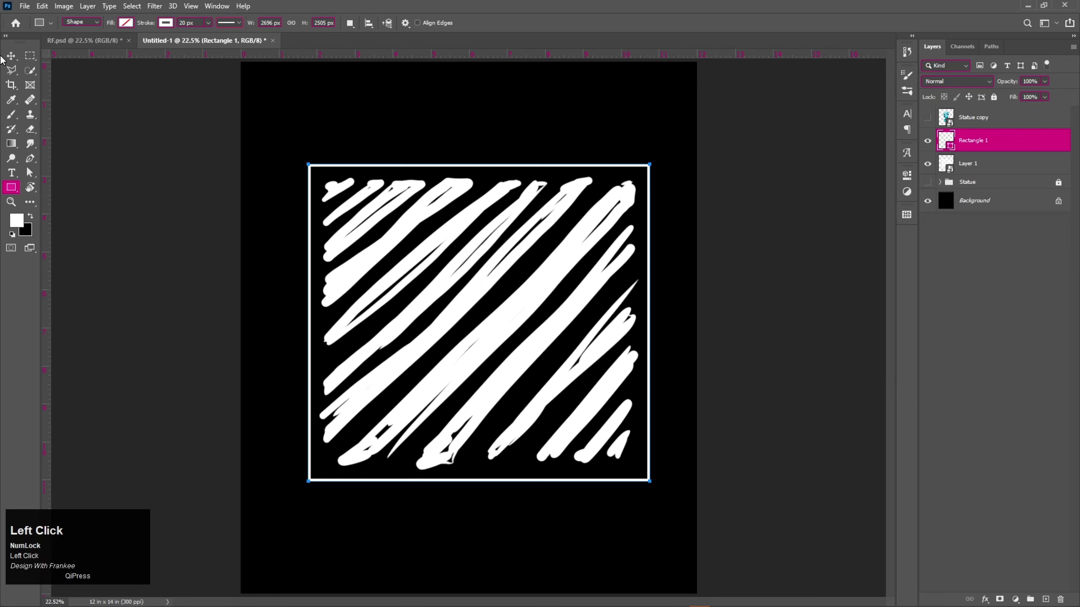
# Step: Centre the outline on the scribble, undo an accidental shift and reselect Rectangle 1
pyautogui.click(986, 167)
pyautogui.click(257, 26)
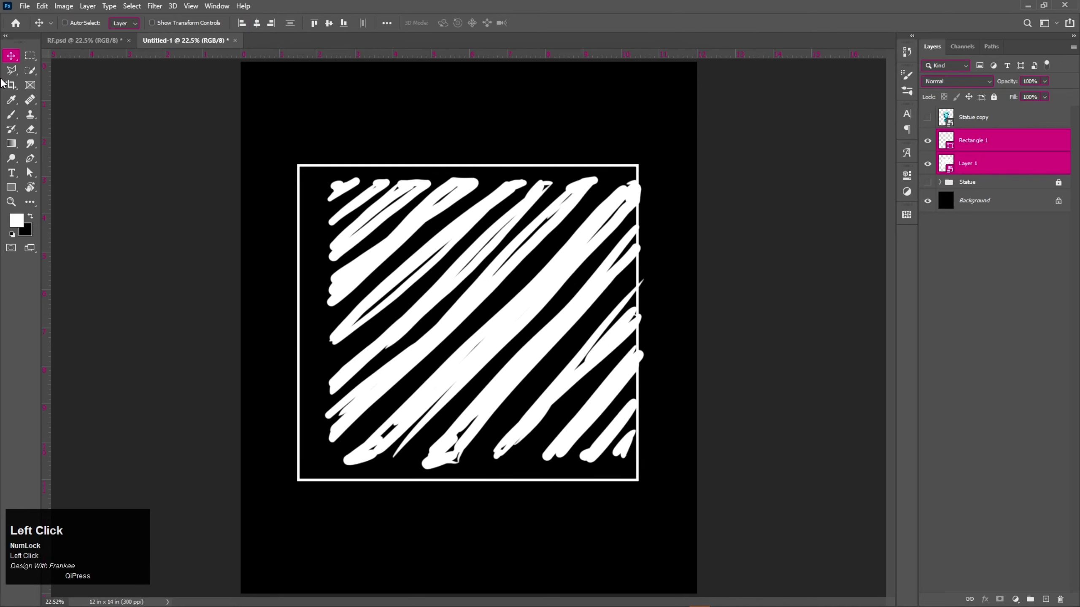
pyautogui.click(1019, 273)
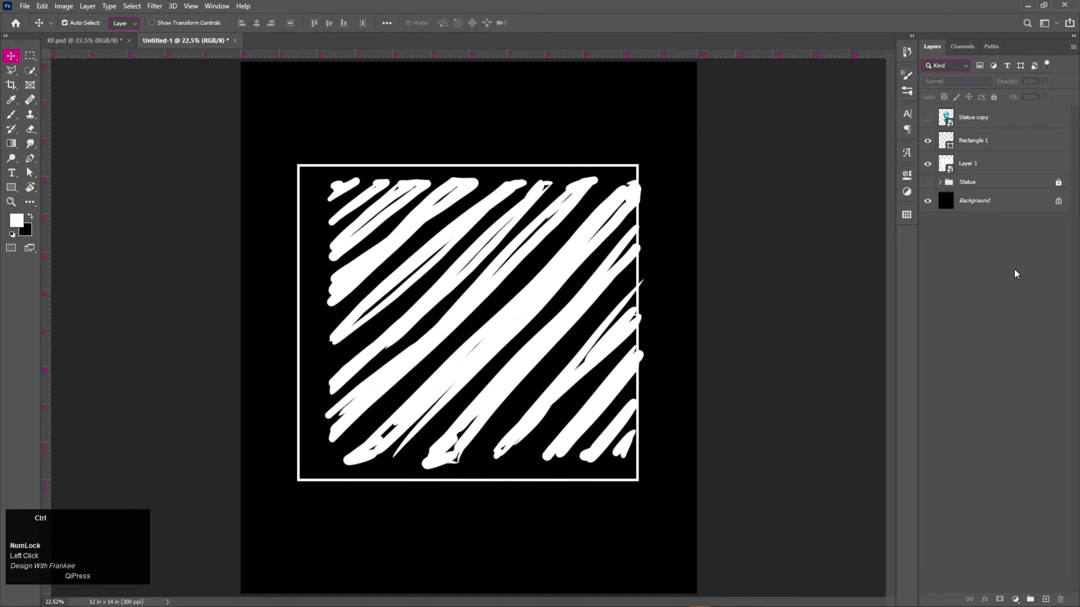
pyautogui.press('ctrl+z')
pyautogui.press('ctrl+z')
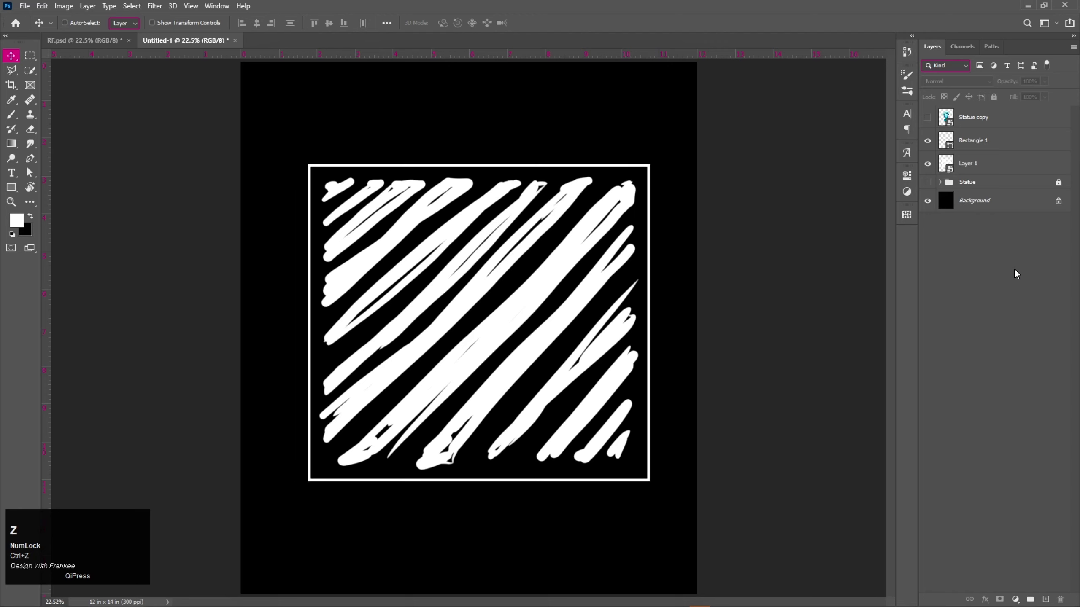
pyautogui.click(997, 150)
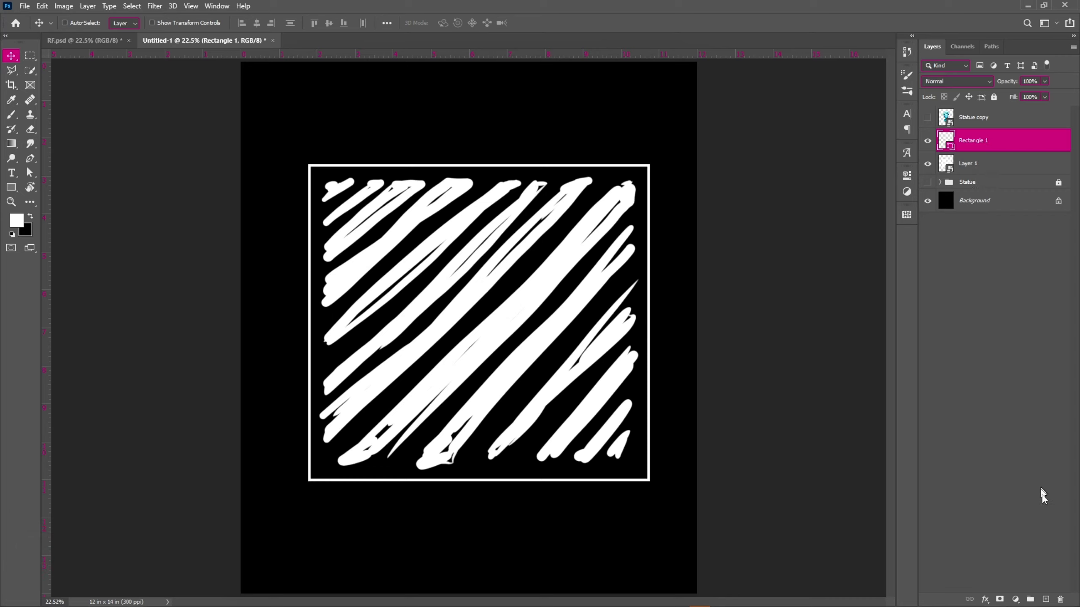
# Step: Show Statue copy and fill horizontal and vertical marquee bands black on Rectangle 1's mask
pyautogui.doubleClick(1002, 596)
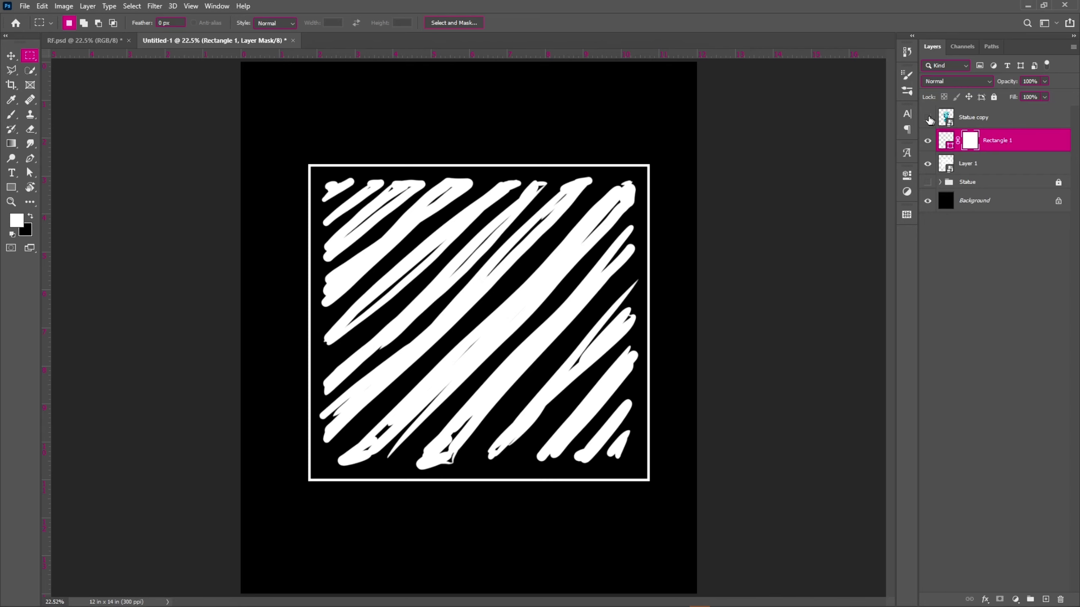
pyautogui.doubleClick(930, 119)
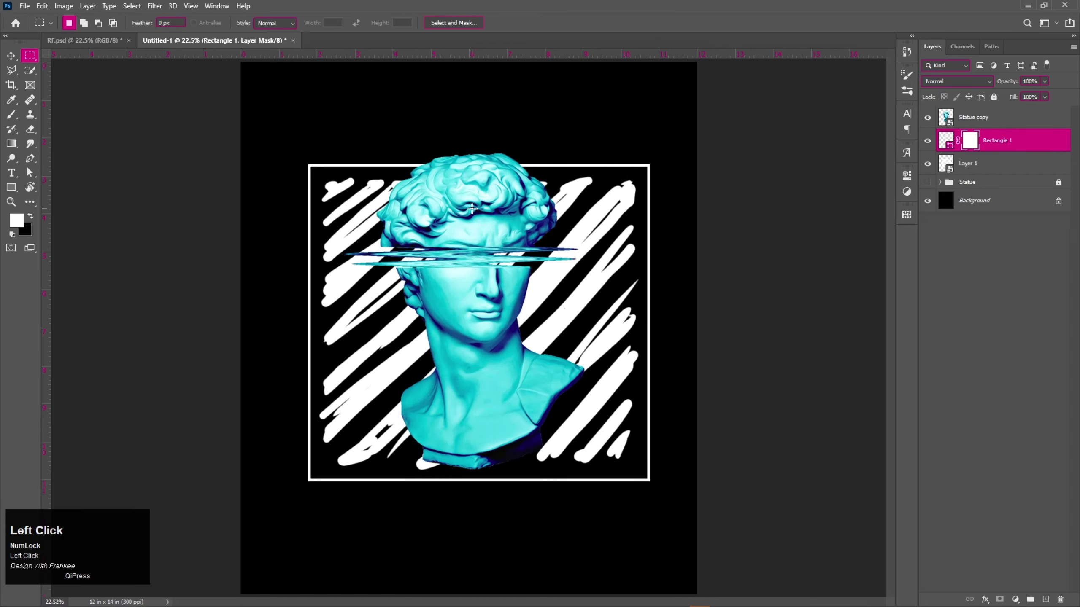
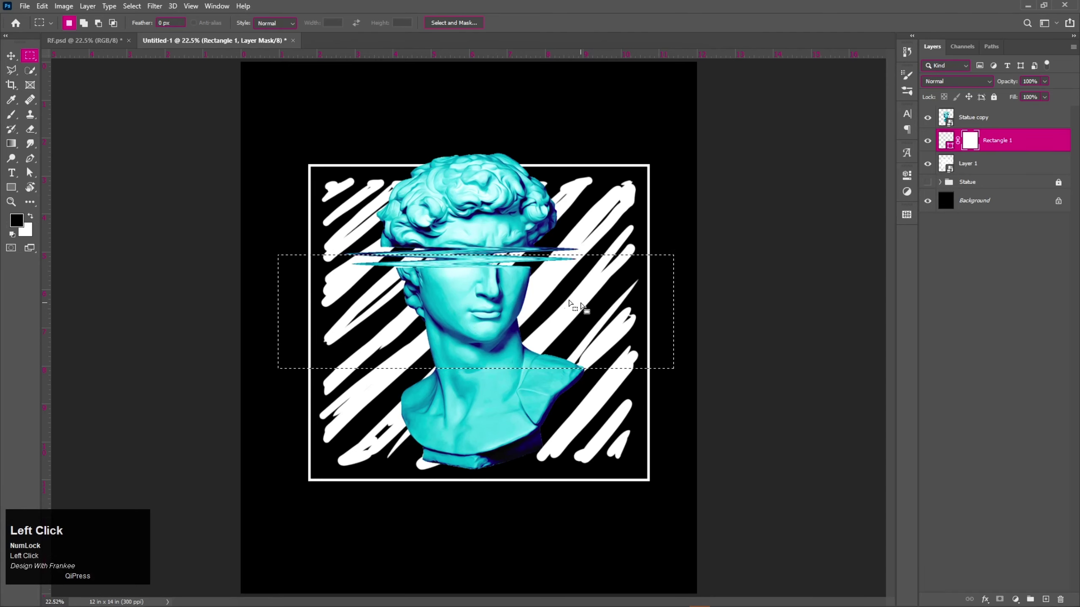
pyautogui.press('alt+BackSpace')
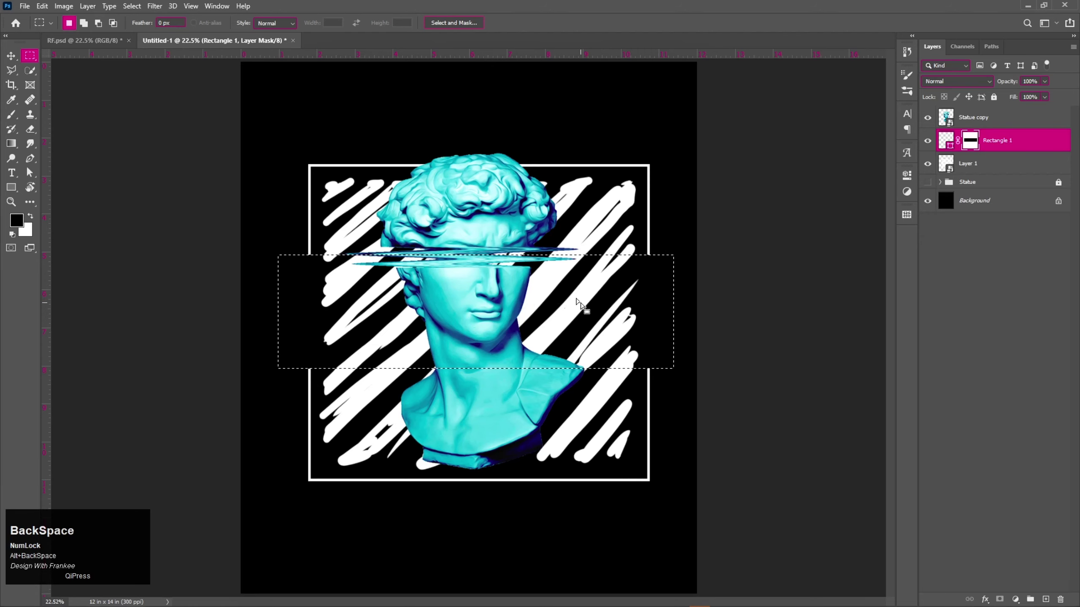
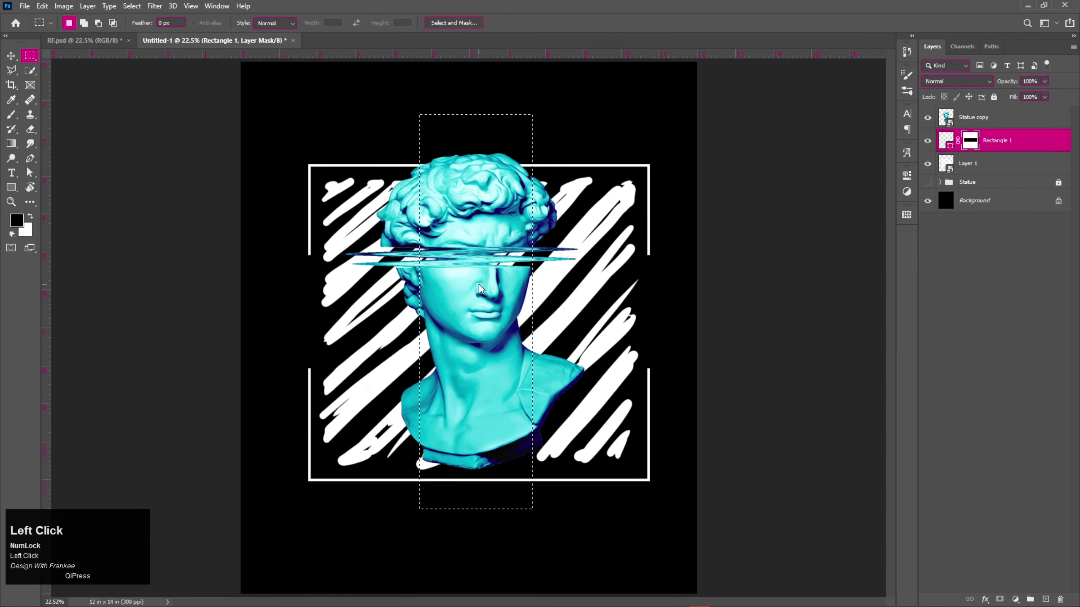
pyautogui.press('alt+BackSpace')
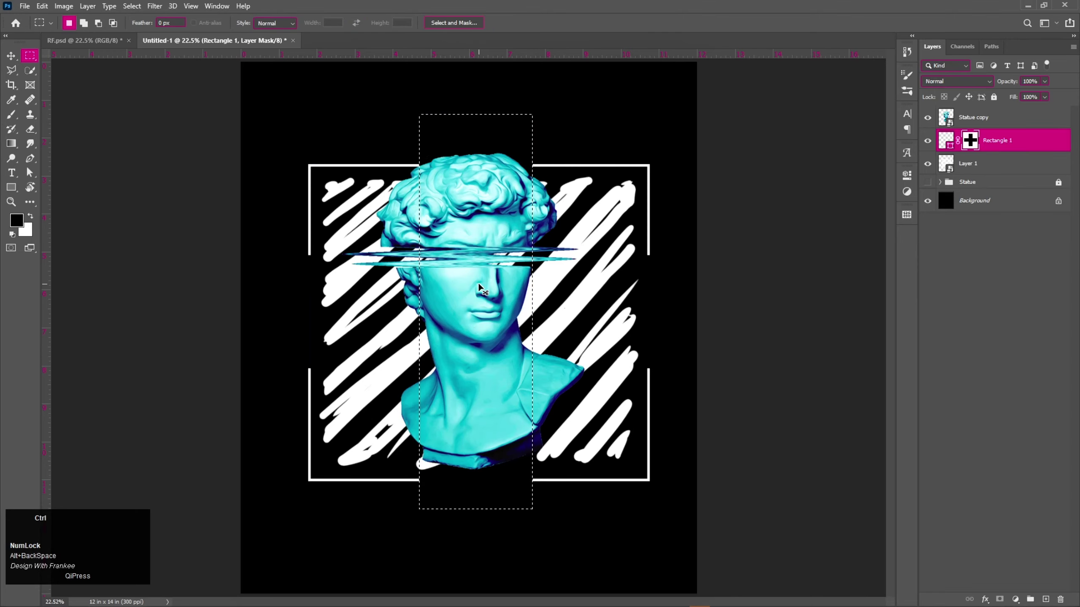
# Step: Paint white on the mask to restore the frame's bottom edge beneath the bust
pyautogui.press('ctrl+d')
pyautogui.press('b')
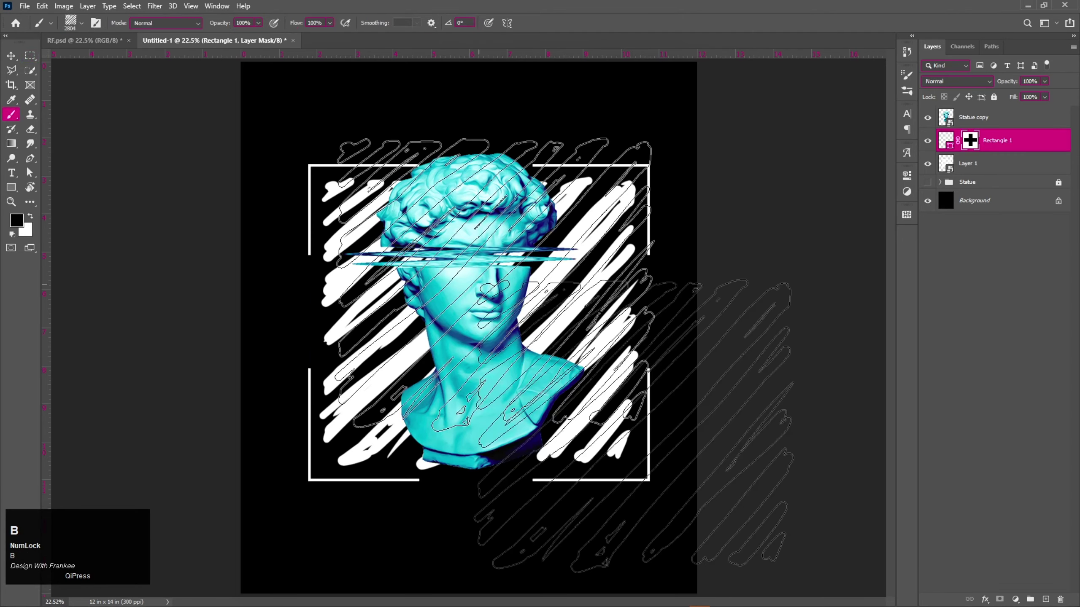
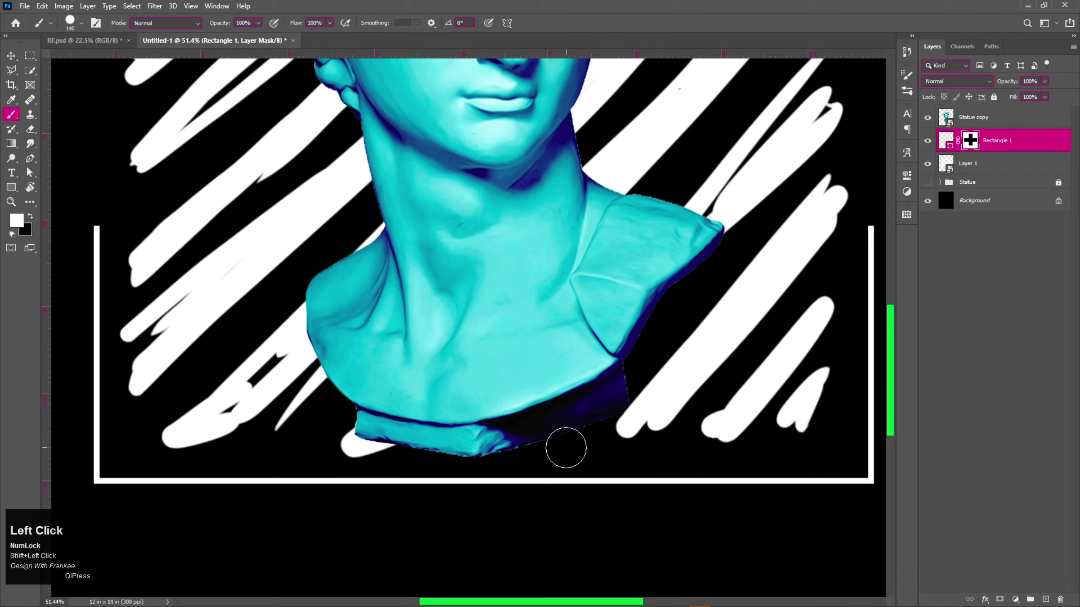
pyautogui.press('v')
pyautogui.press('0')
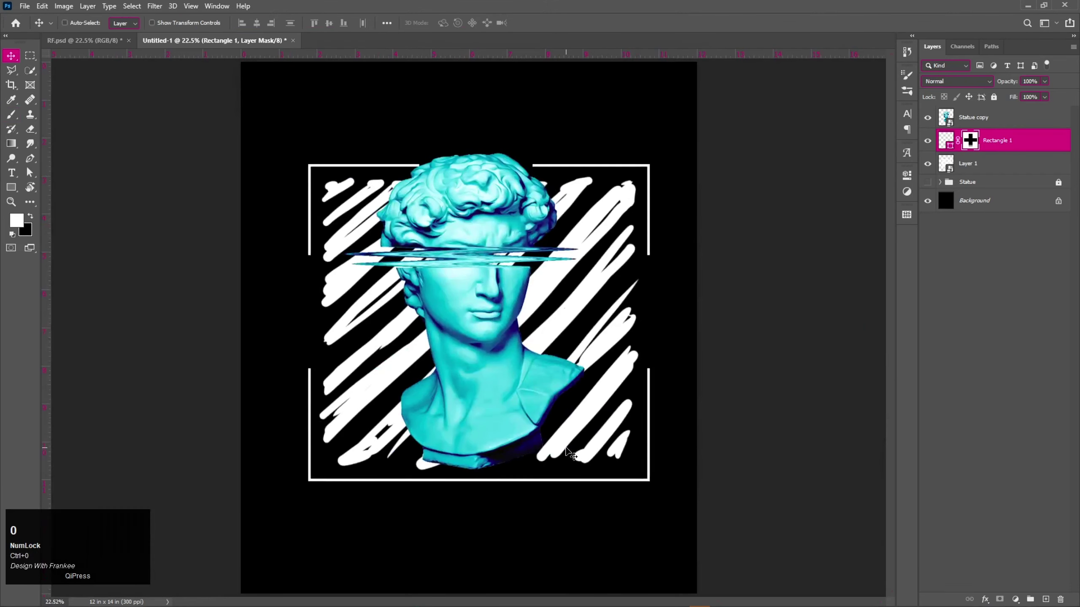
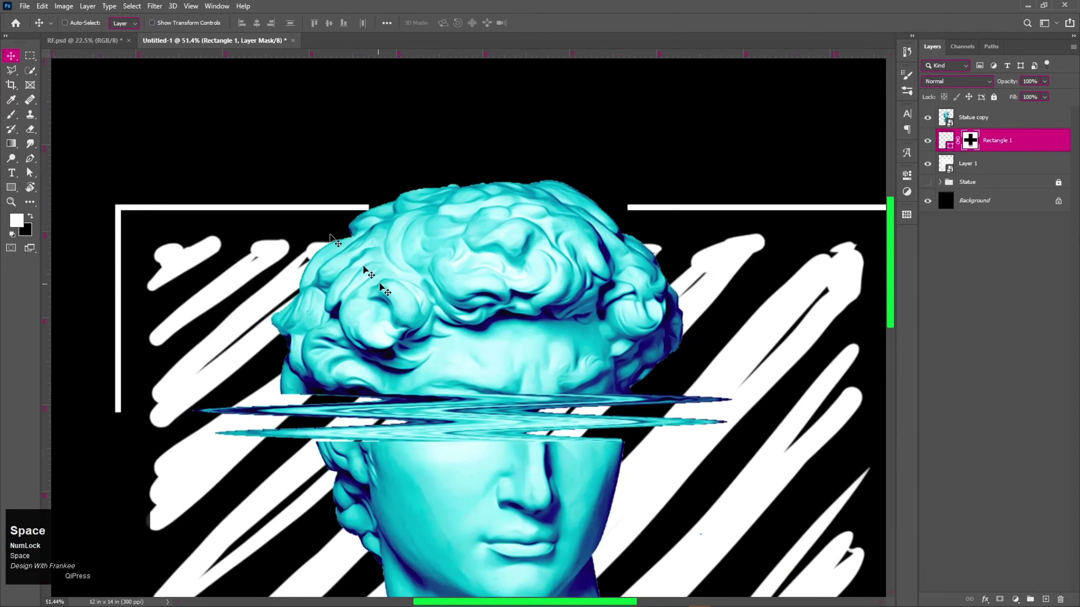
# Step: Fill a marquee over the top-left frame tip with black so it stops before the curls
pyautogui.click(31, 61)
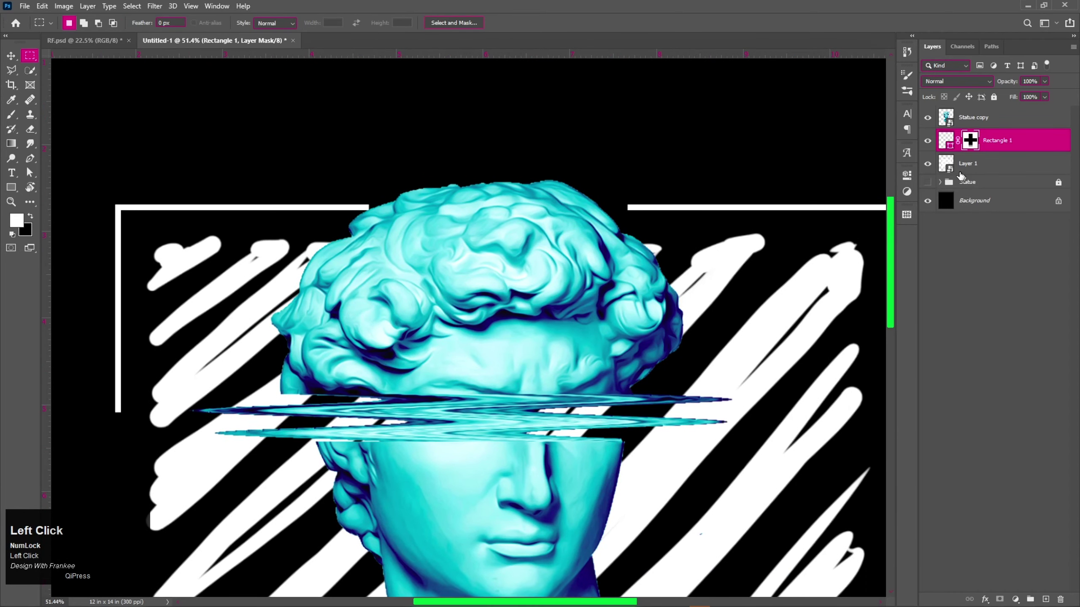
pyautogui.click(969, 147)
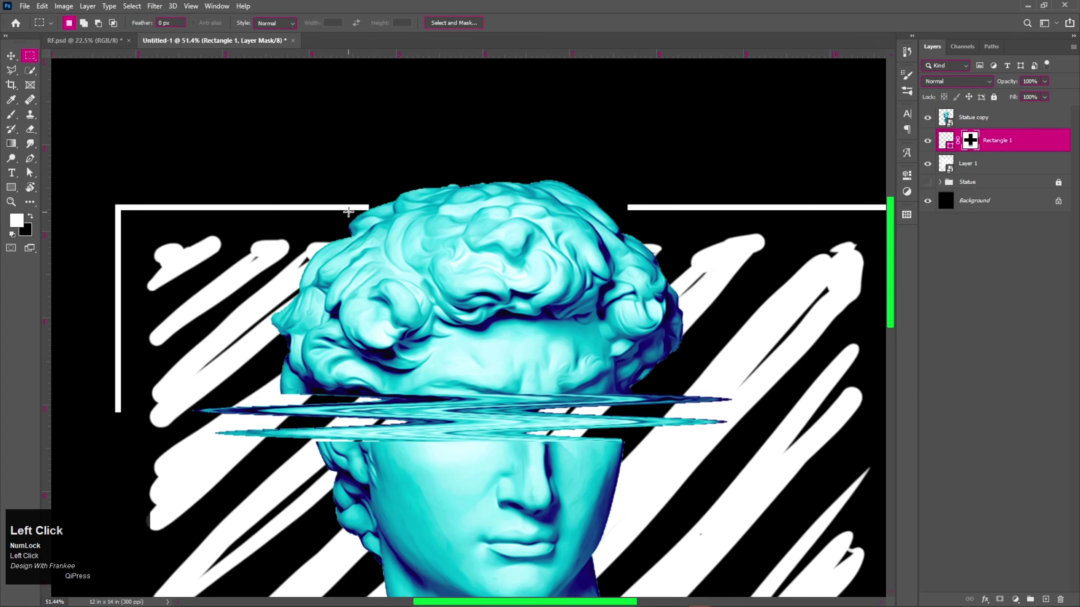
pyautogui.press('b')
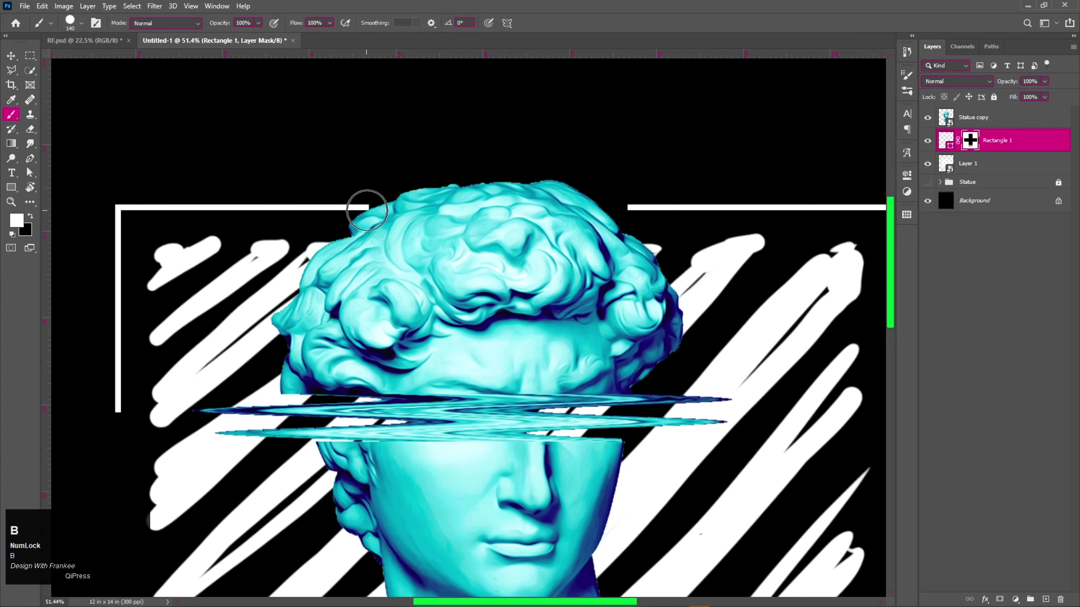
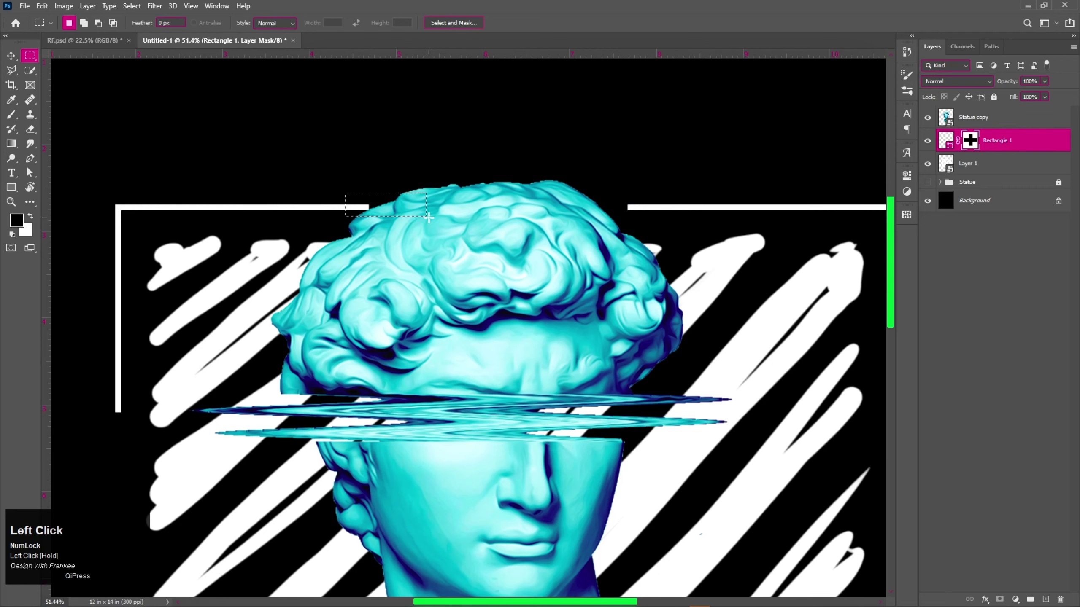
pyautogui.press('alt+BackSpace')
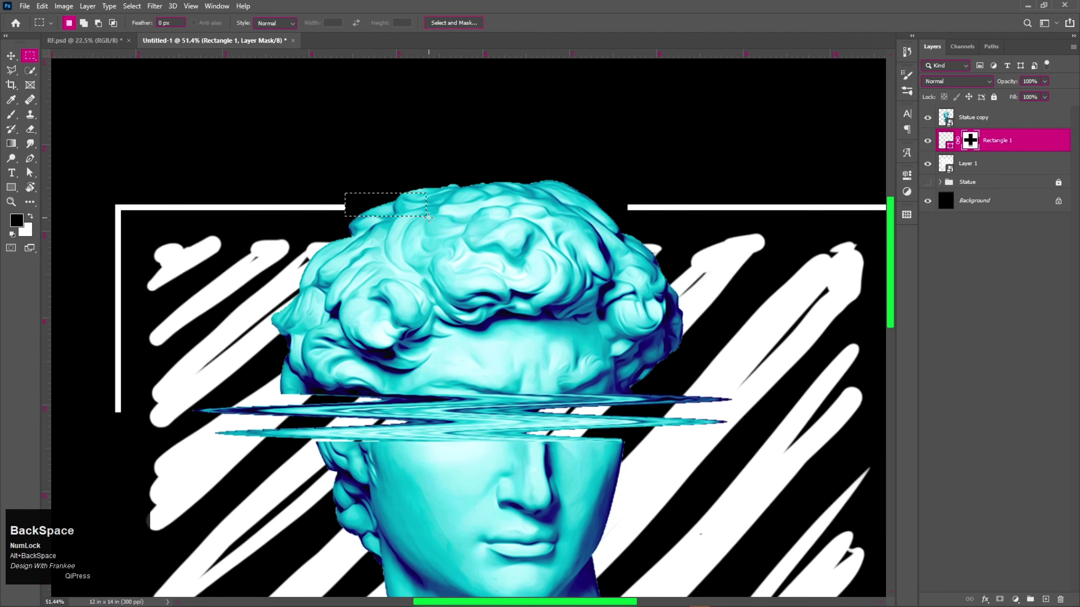
pyautogui.press('ctrl+d')
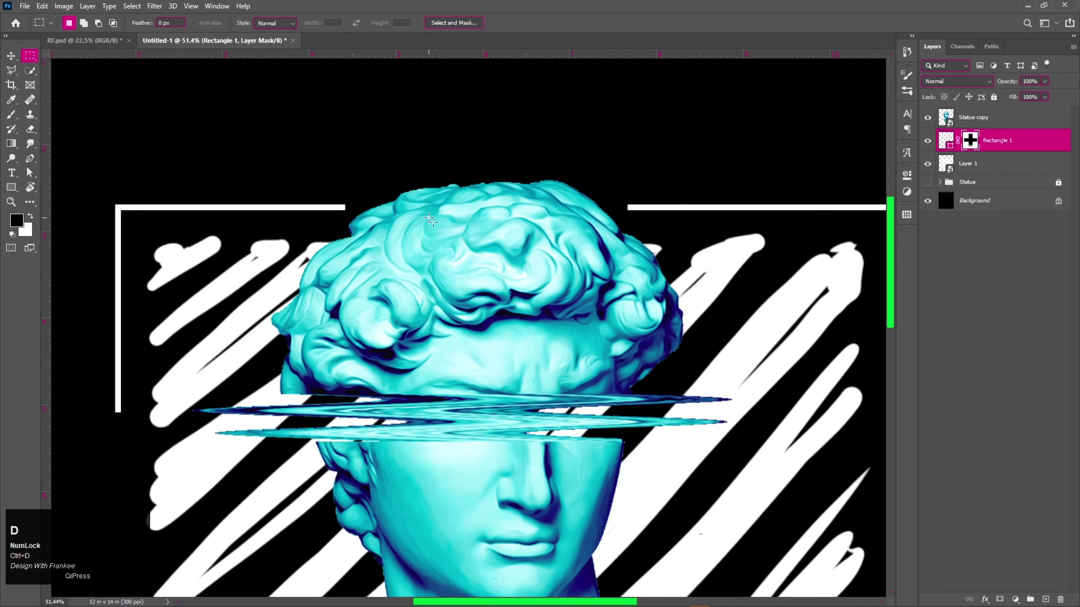
# Step: Group the Statue copy, Rectangle 1 and Layer 1 layers together
pyautogui.press('ctrl+0')
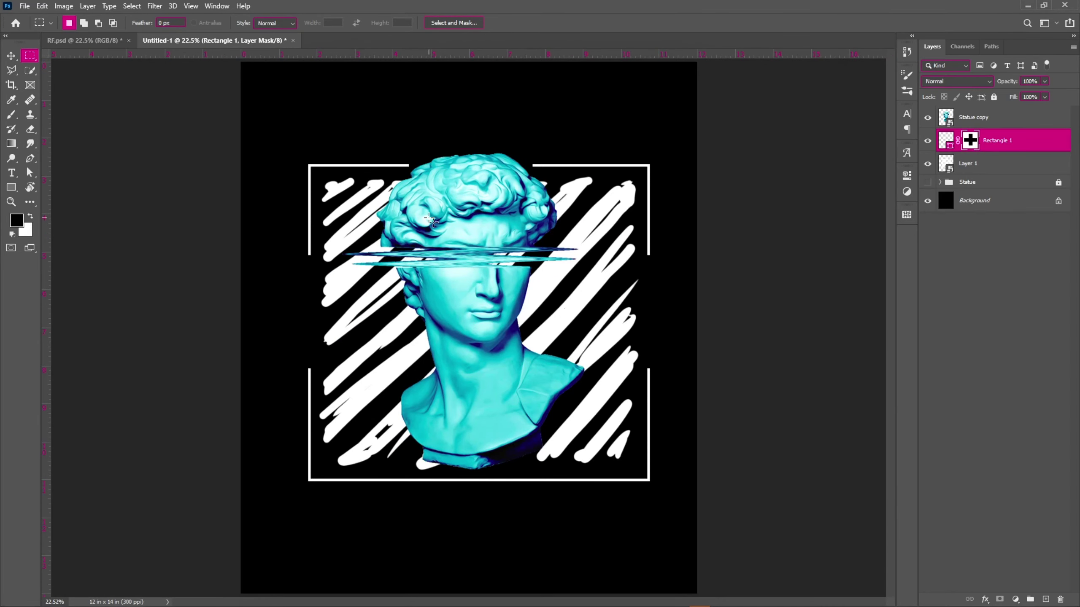
pyautogui.press('v')
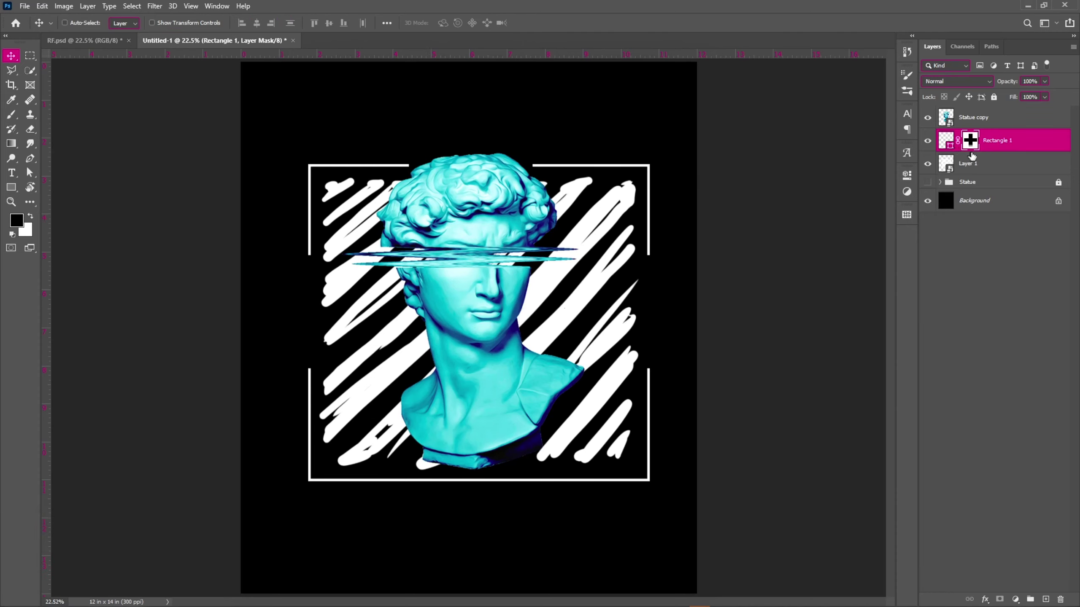
pyautogui.click(979, 162)
pyautogui.click(975, 117)
pyautogui.press('ctrl+g')
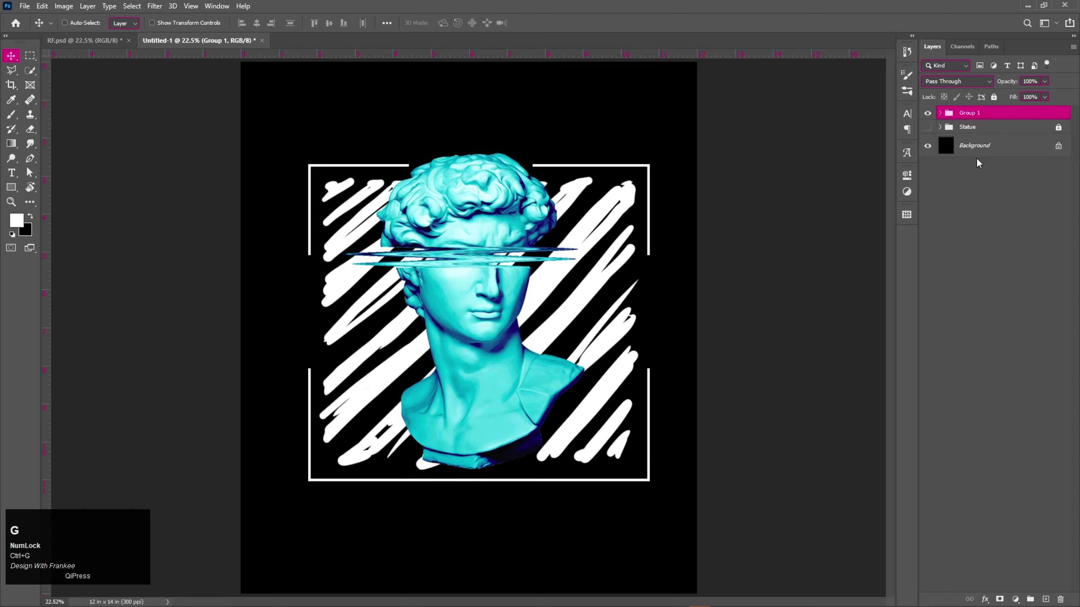
# Step: Rename the new group to 'Statue'
pyautogui.click(972, 115)
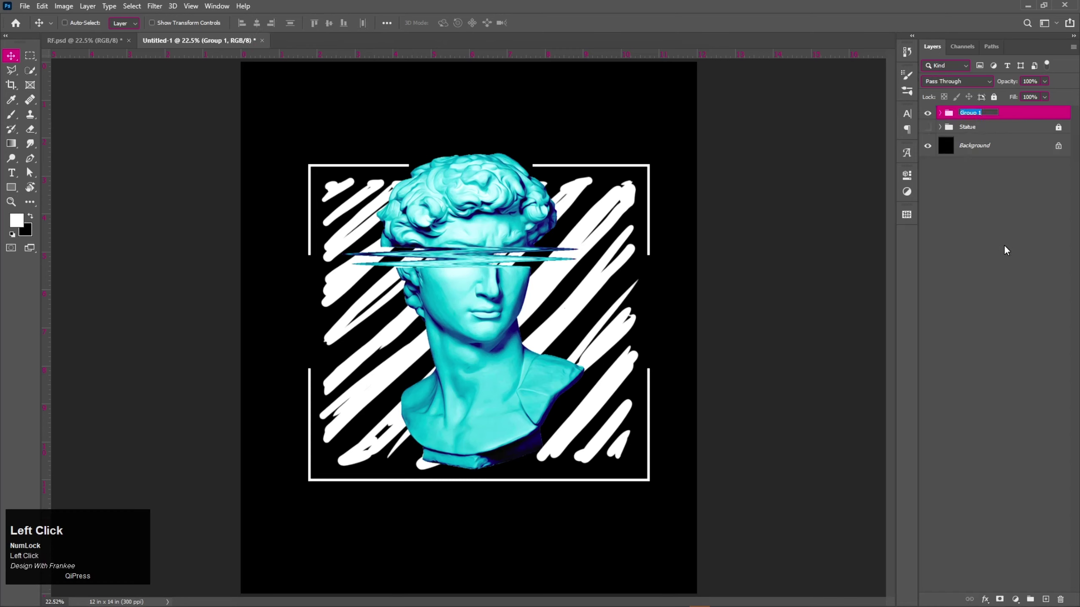
pyautogui.write('tatue')
pyautogui.press('Return')
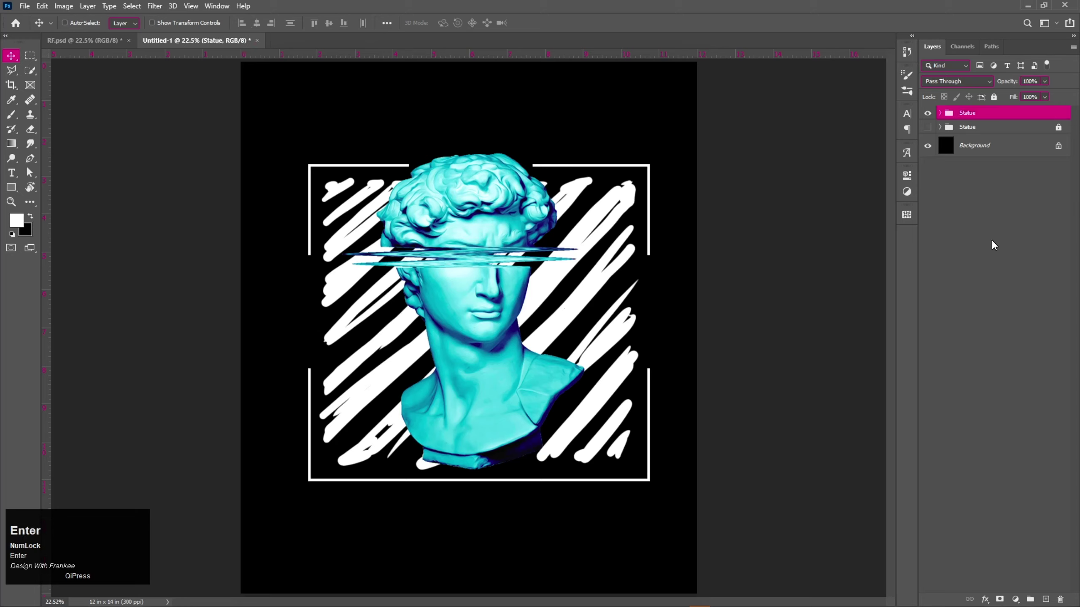
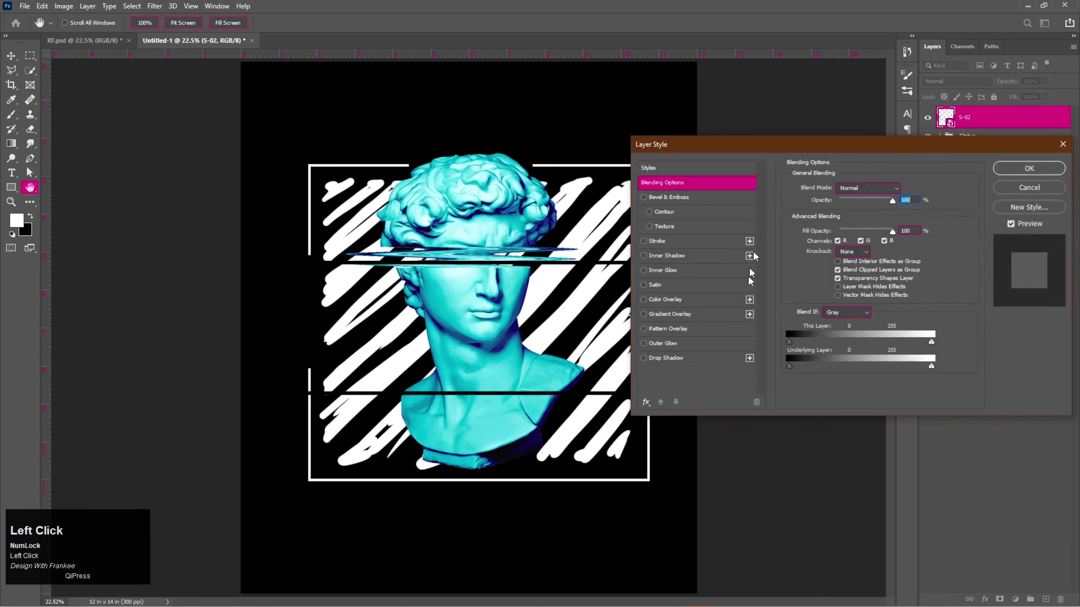
# Step: Apply a cyan Color Overlay layer style to the S-02 pill shape
pyautogui.click(691, 305)
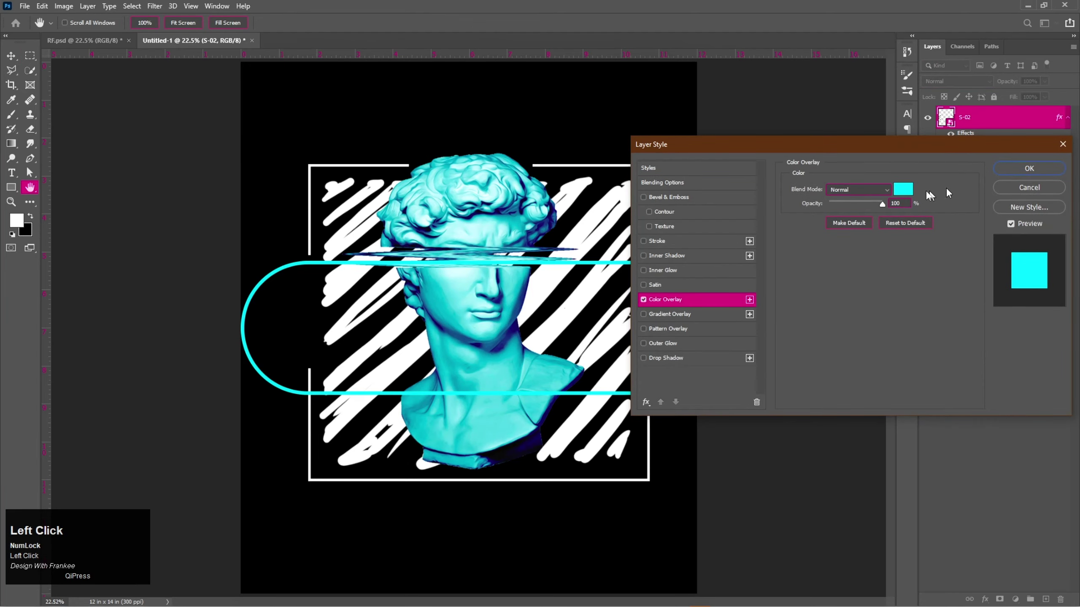
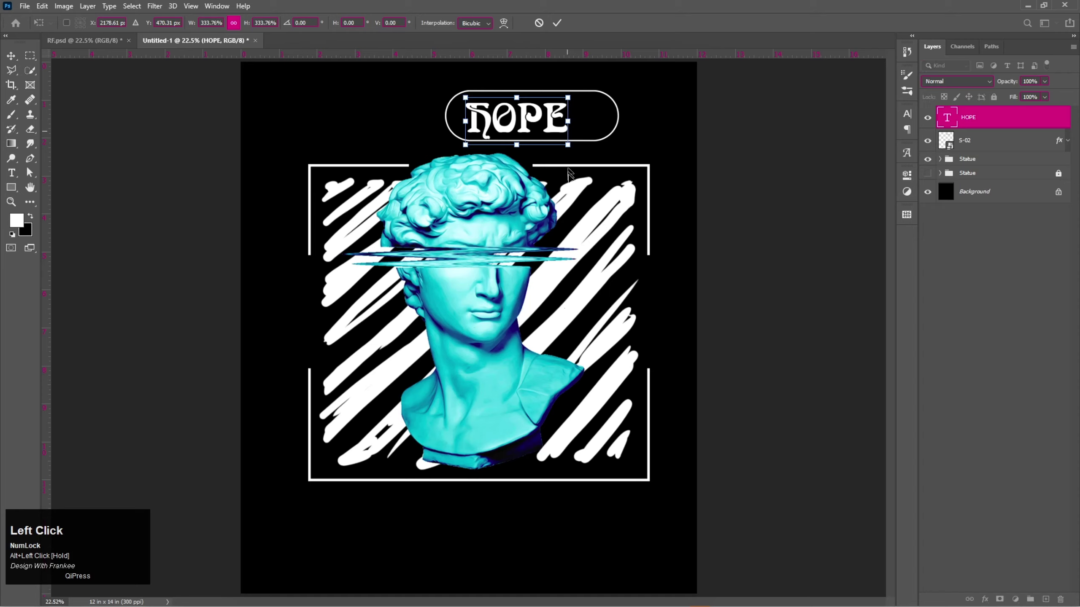
# Step: Commit the HOPE text resize and centre the word horizontally within the pill outline
pyautogui.scroll(3)
pyautogui.click(559, 33)
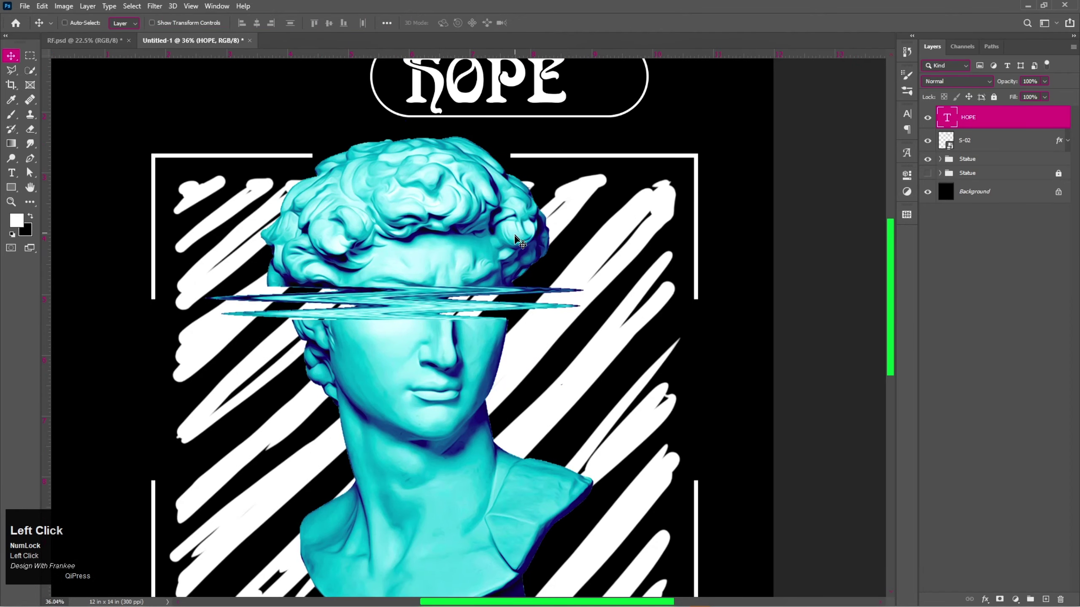
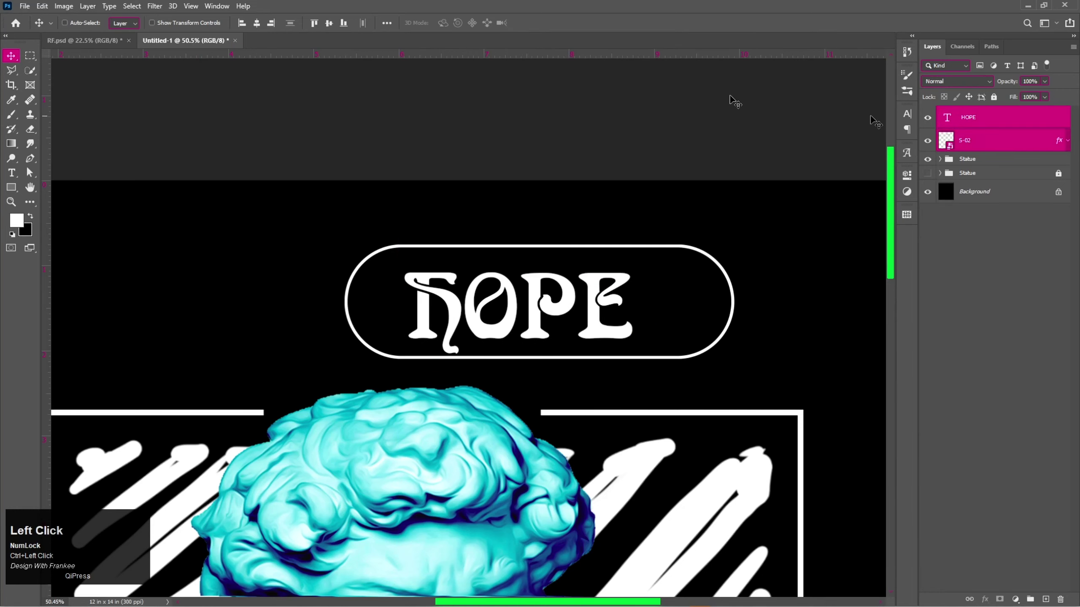
pyautogui.click(265, 28)
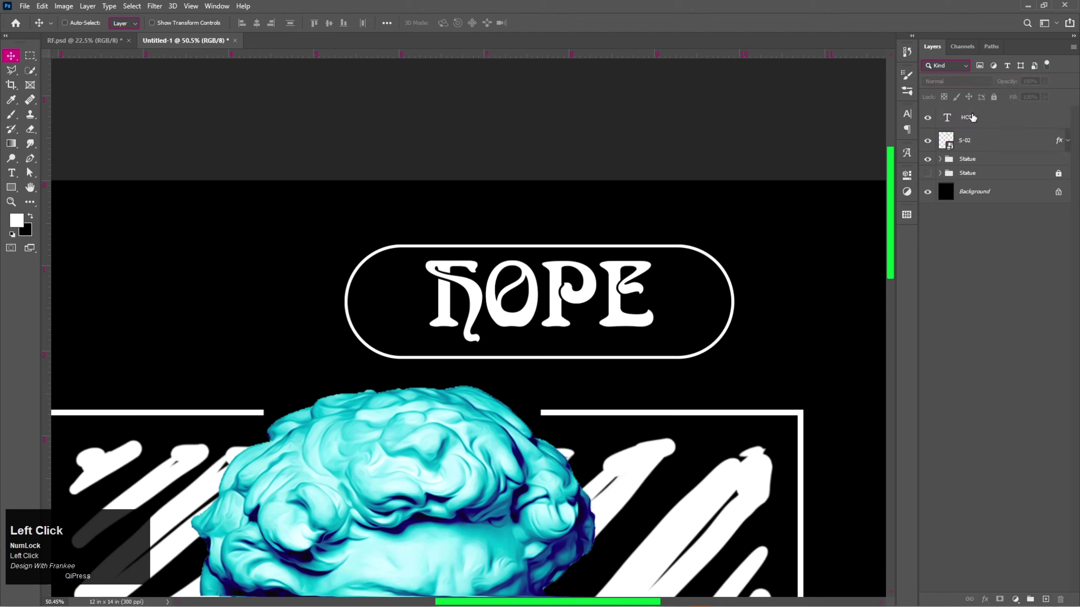
pyautogui.press('Down')
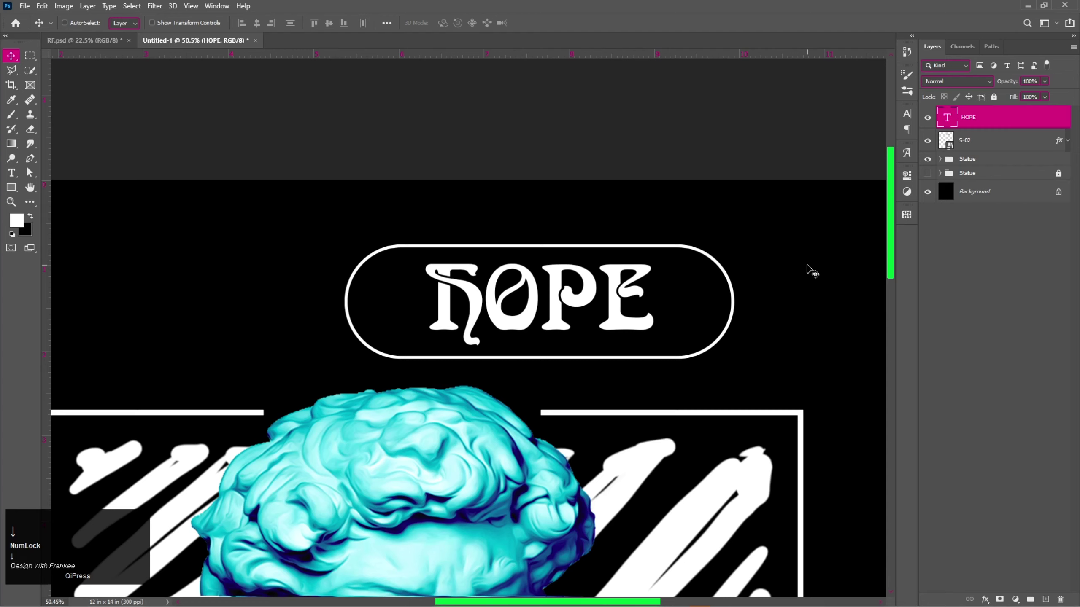
# Step: Resize the S-02 pill outline to fit snugly around HOPE and centre the two on each other
pyautogui.click(989, 142)
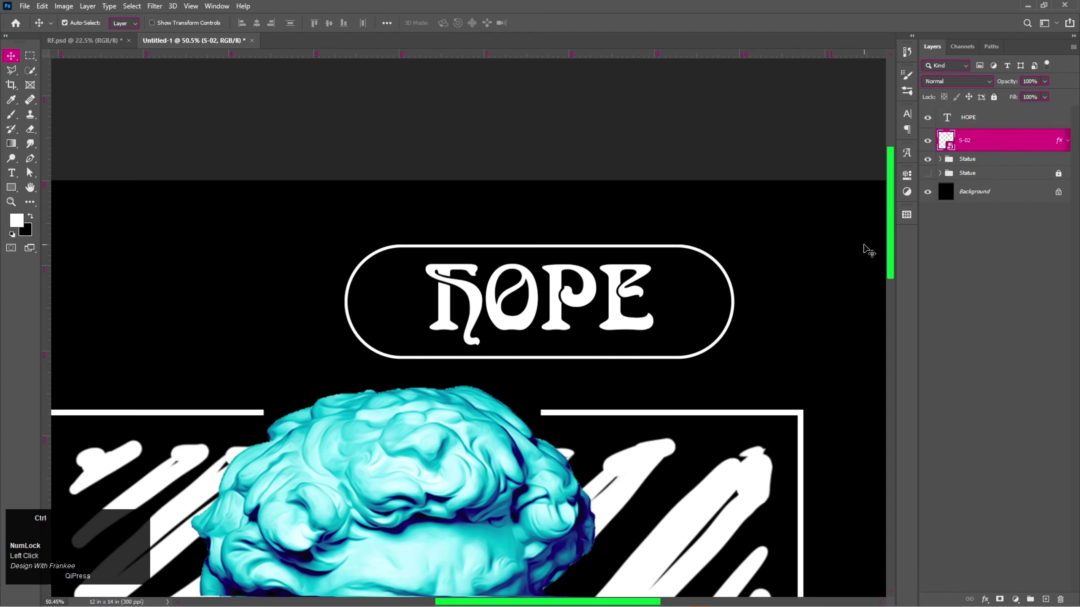
pyautogui.press('ctrl+t')
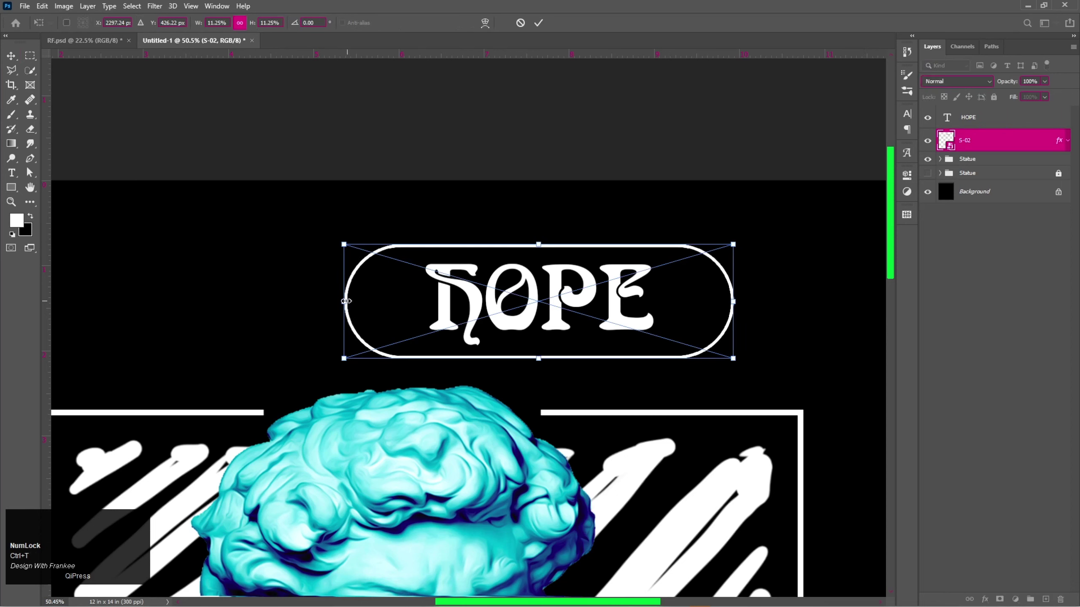
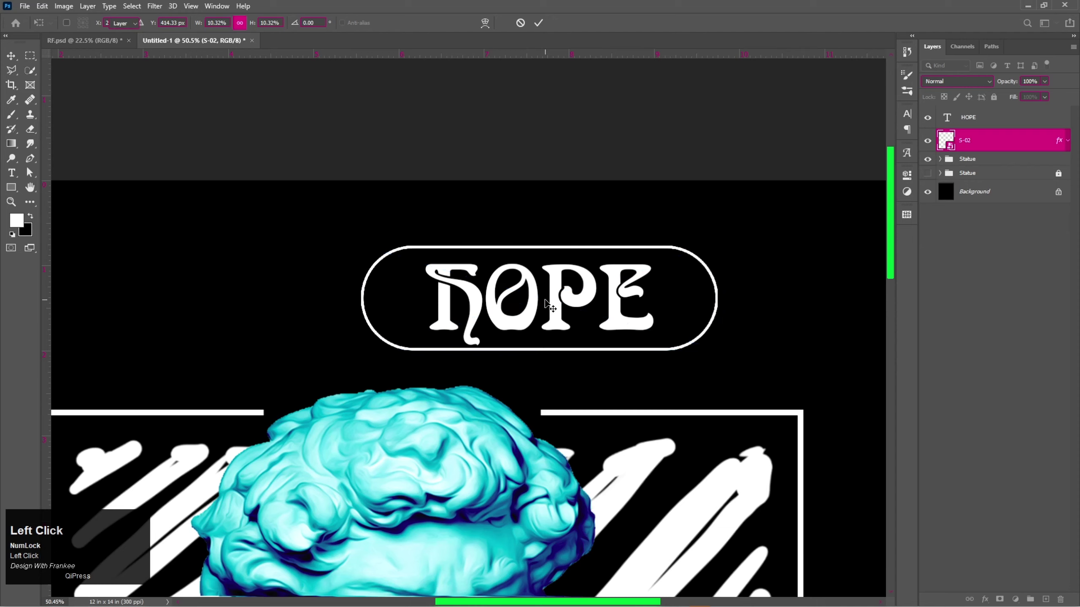
pyautogui.click(1002, 124)
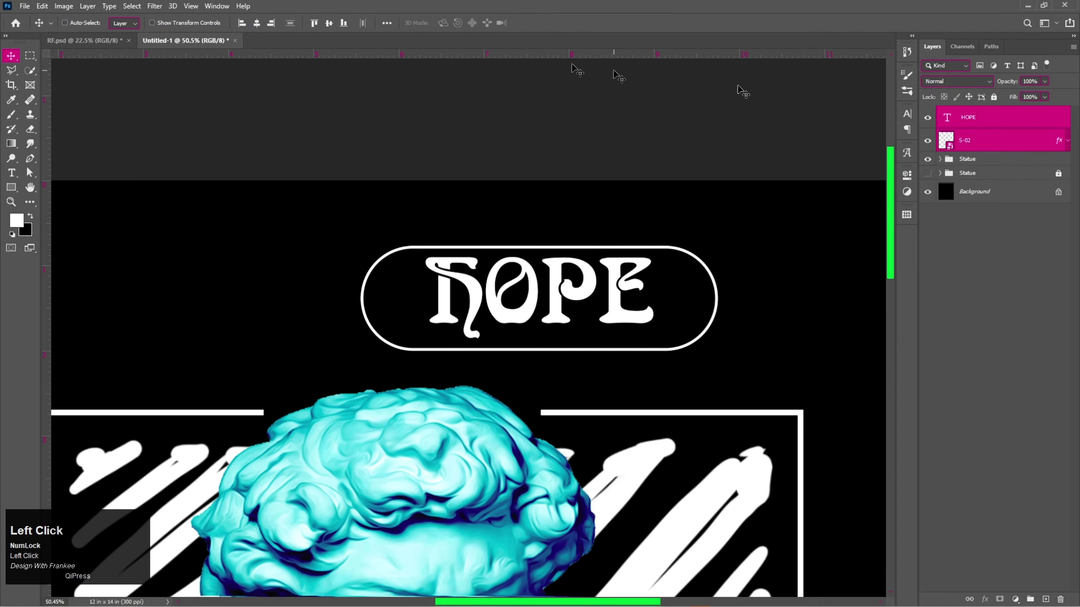
pyautogui.press('Down')
pyautogui.press('shift+Down')
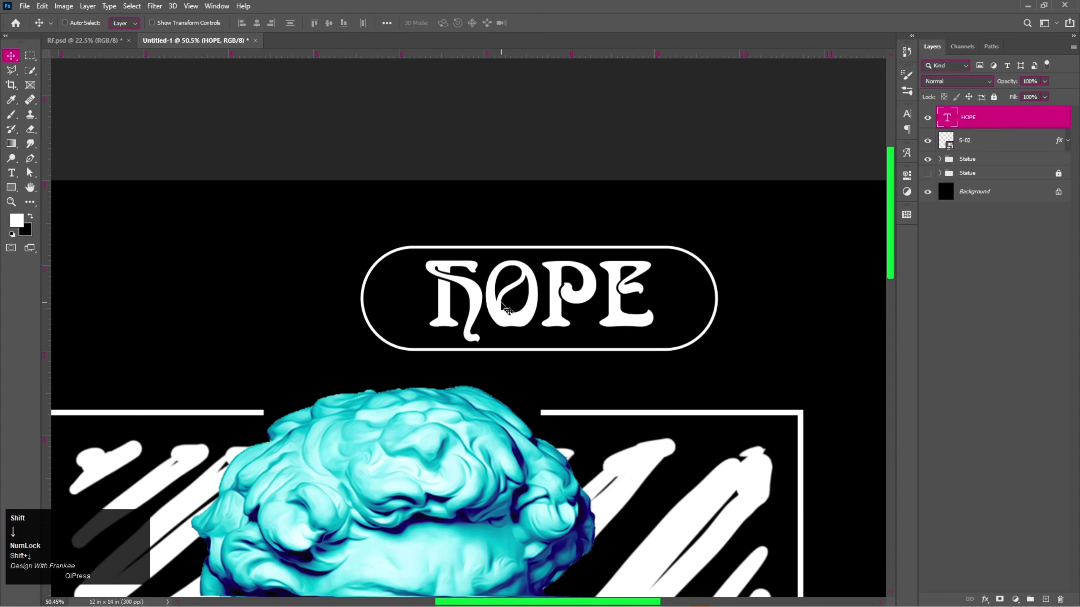
pyautogui.press('Up')
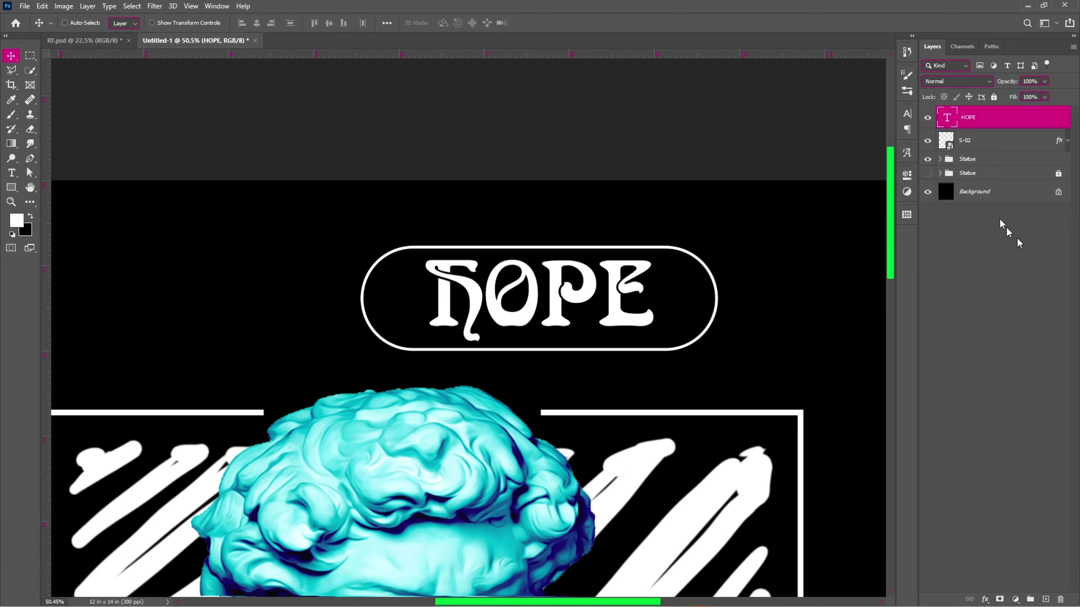
pyautogui.click(976, 149)
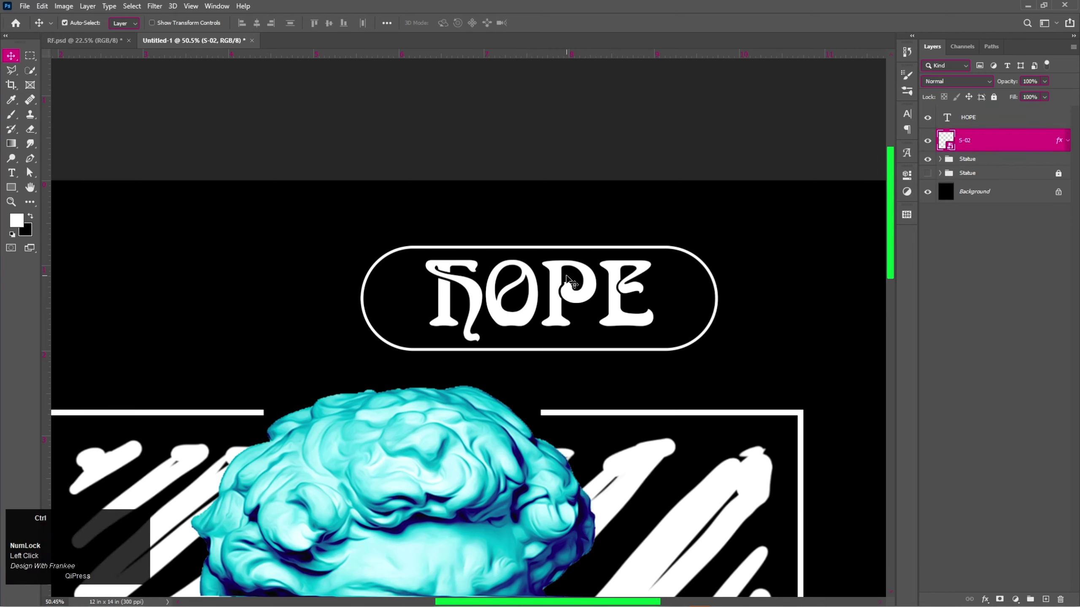
# Step: Duplicate the S-02 outline as an offset copy and group it with HOPE and the original outline
pyautogui.press('ctrl+j')
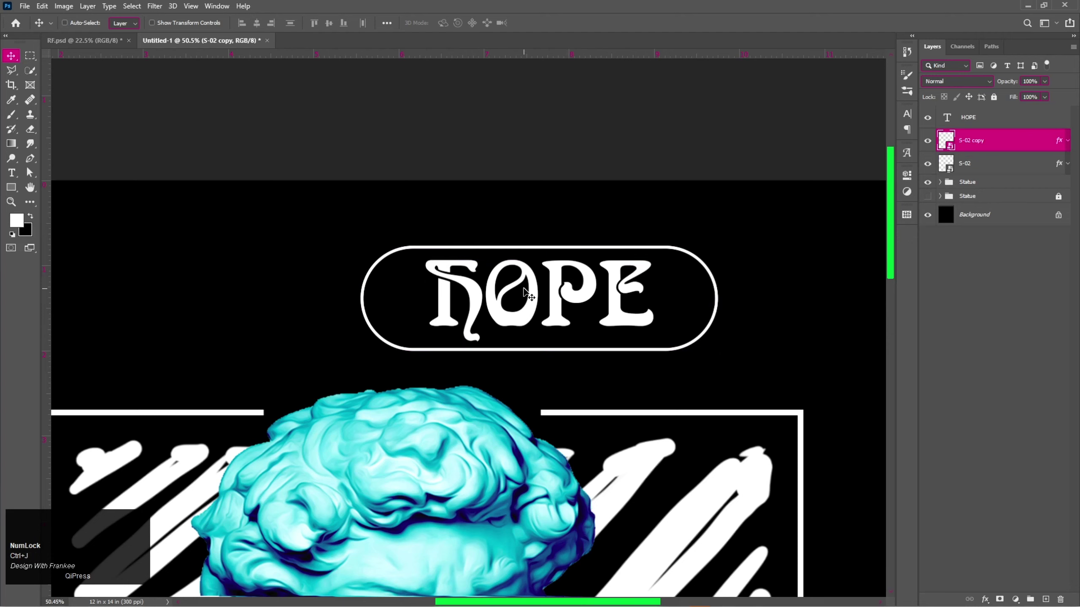
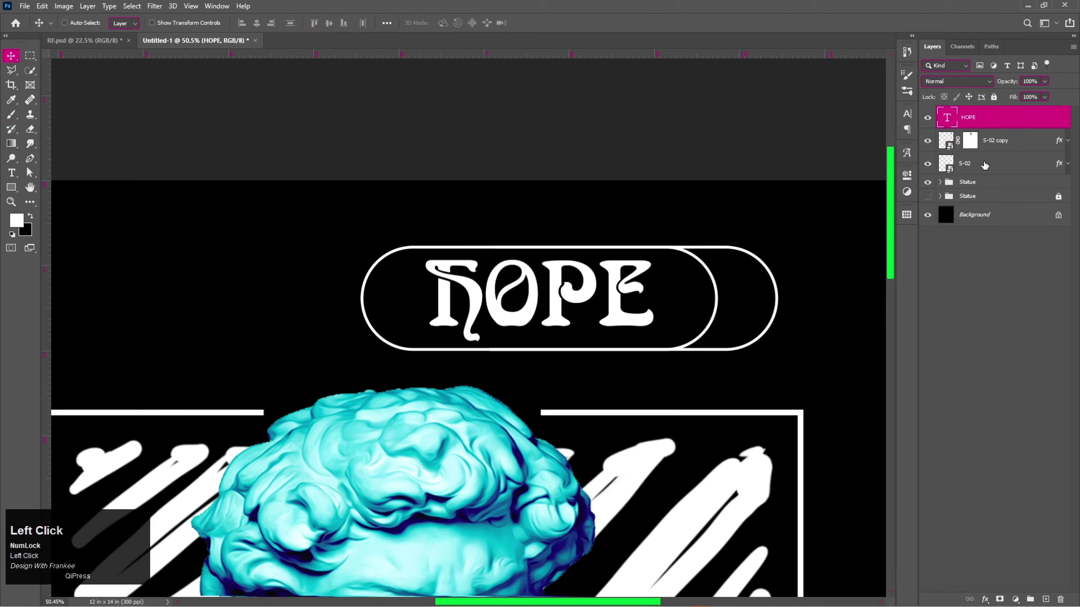
pyautogui.click(985, 164)
pyautogui.press('ctrl+g')
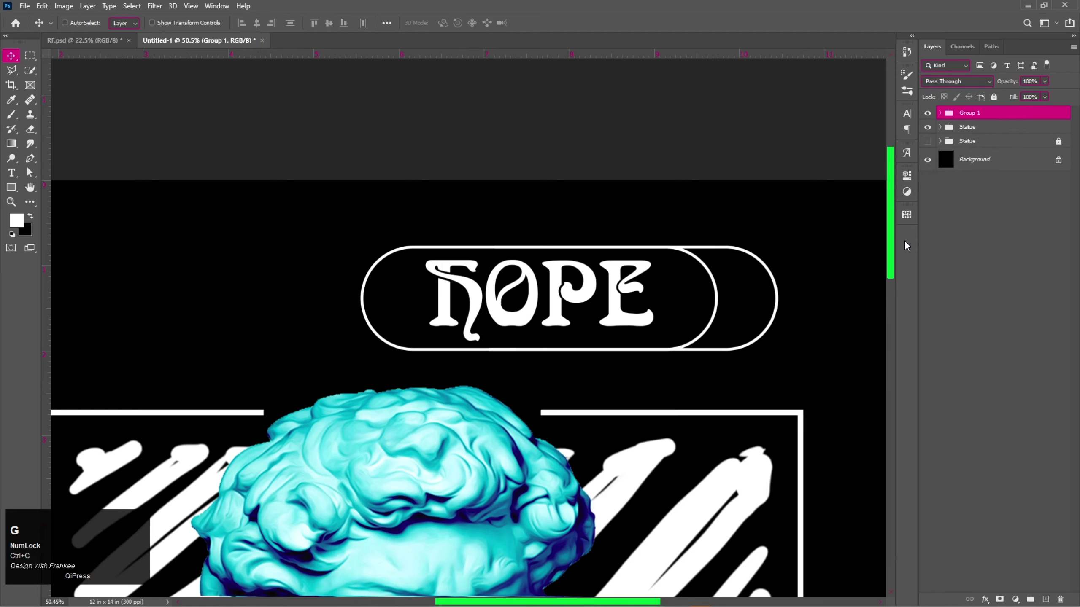
# Step: Rename the header group to 'T&S'
pyautogui.click(972, 113)
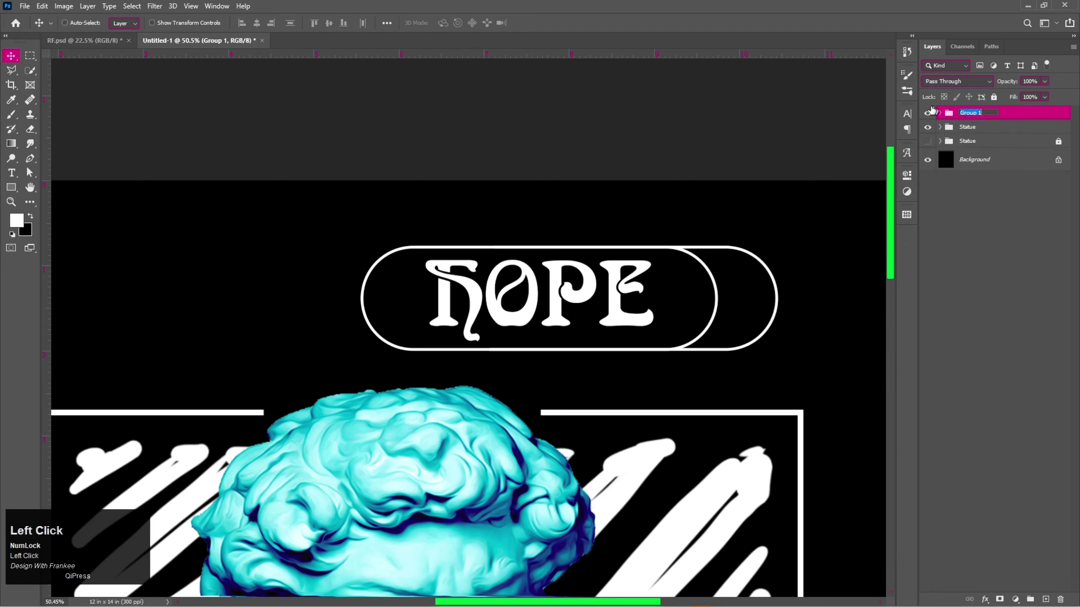
pyautogui.press('shift+t')
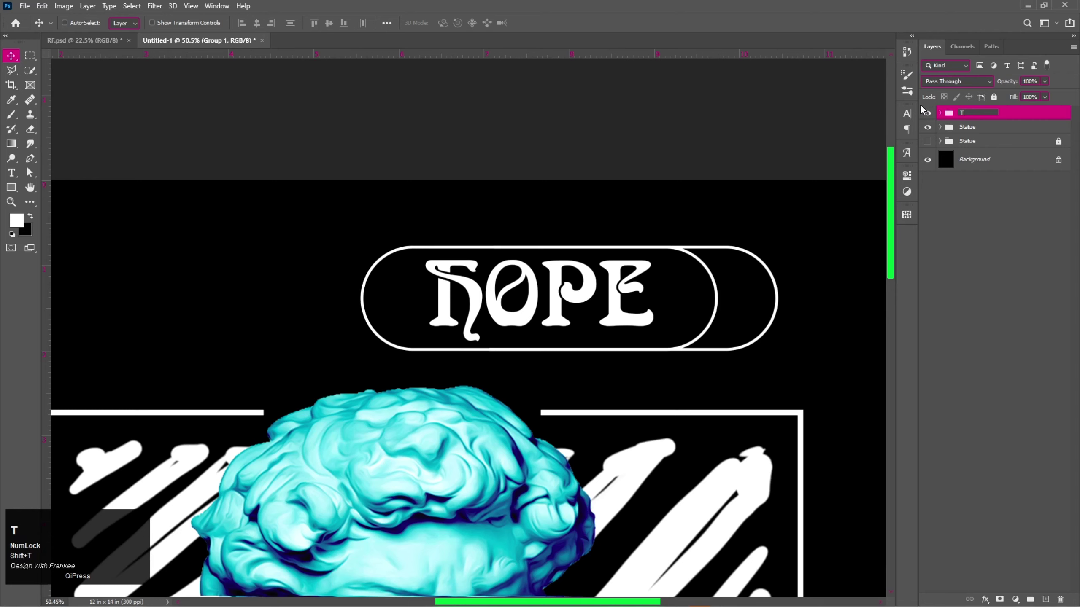
pyautogui.press('shift+7')
pyautogui.press('shift+s')
pyautogui.press('Return')
pyautogui.press('ctrl+0')
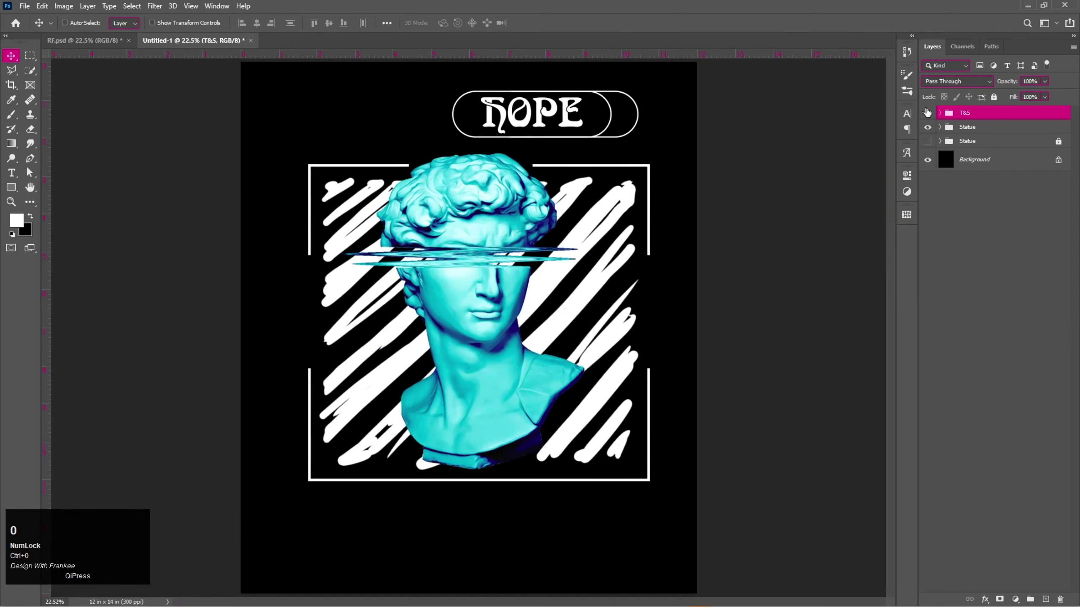
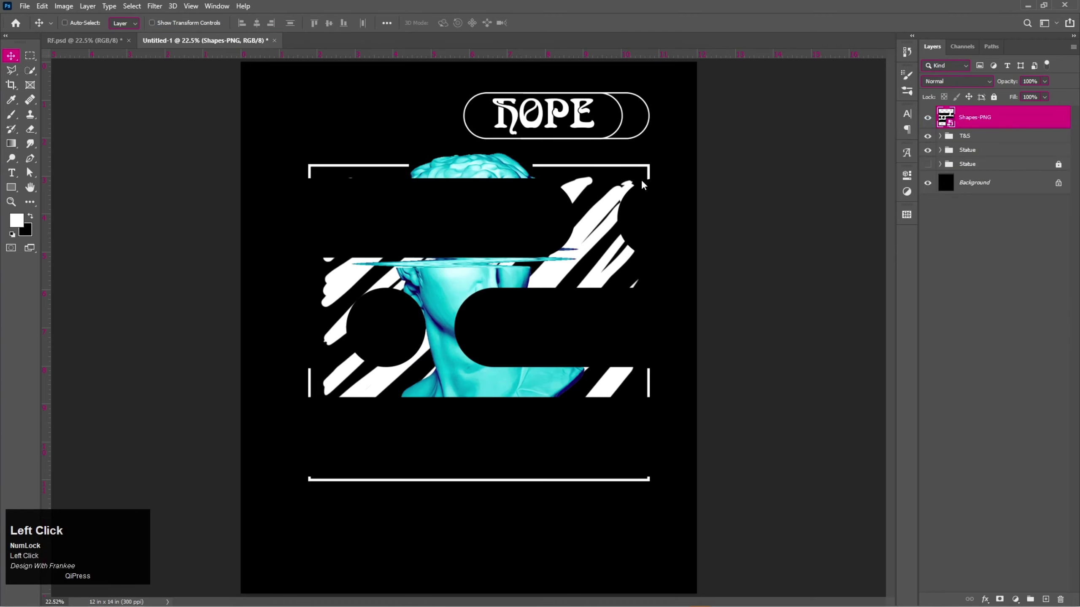
# Step: Give the placed Shapes-PNG graphic a white Color Overlay and begin scaling it down
pyautogui.click(660, 311)
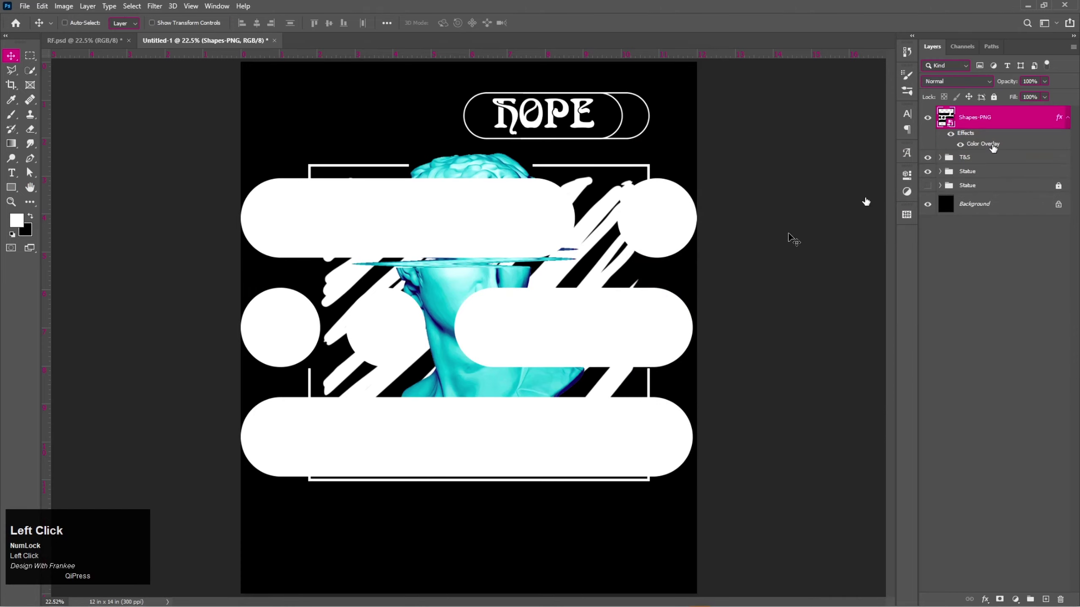
pyautogui.press('v')
pyautogui.press('ctrl+t')
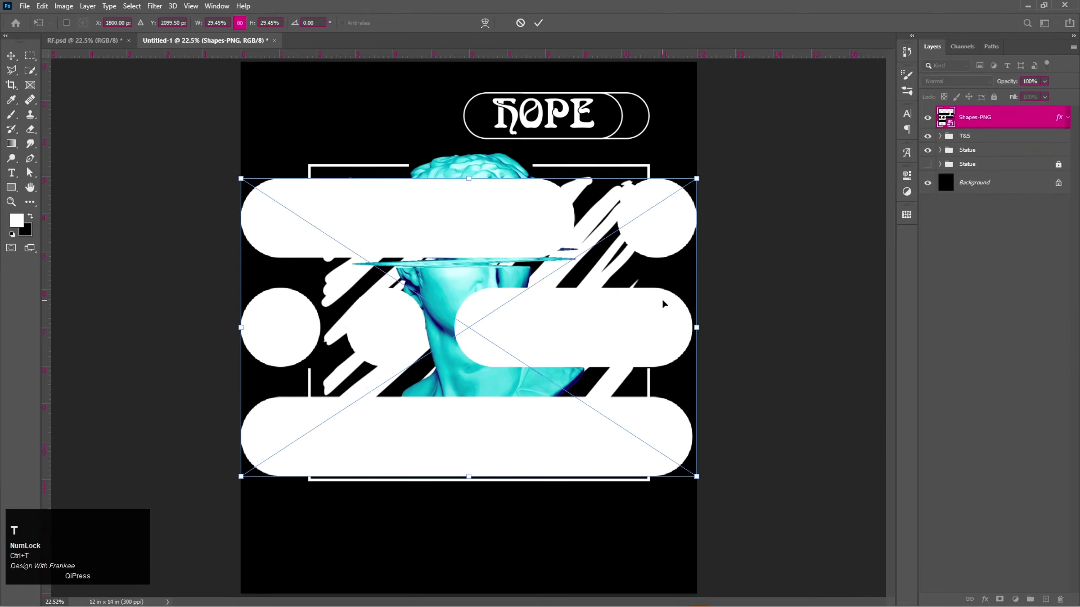
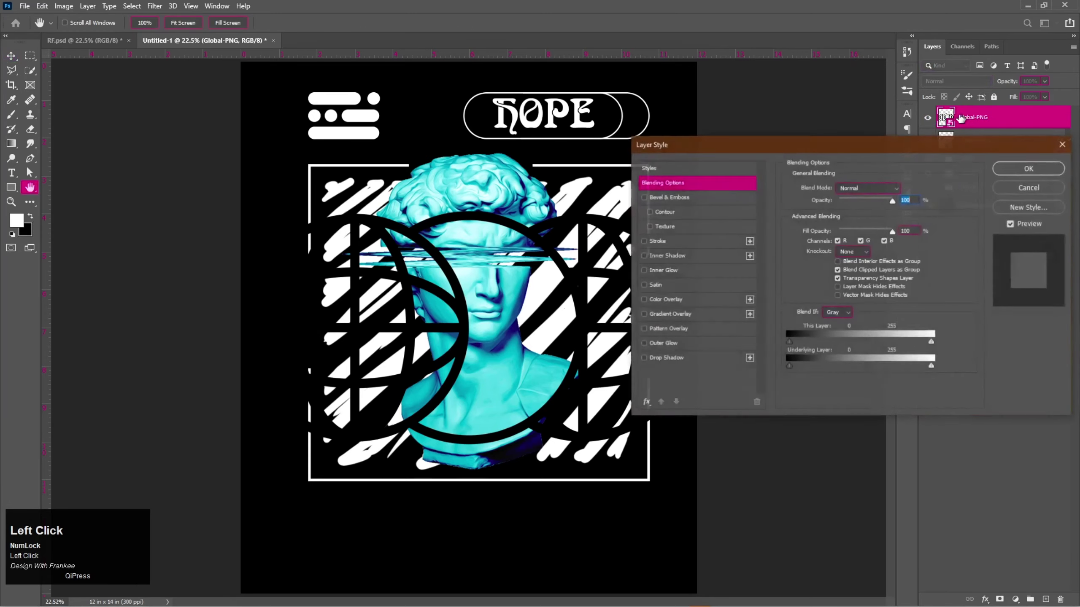
# Step: Confirm the white Color Overlay on Global-PNG and begin scaling the globe graphic
pyautogui.click(716, 302)
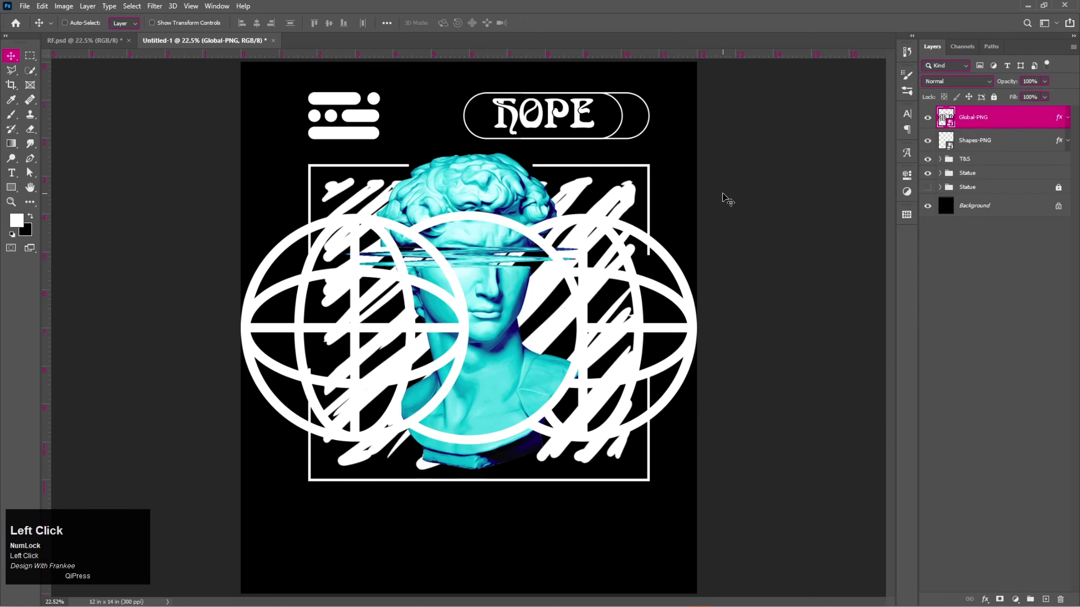
pyautogui.press('v')
pyautogui.press('ctrl+t')
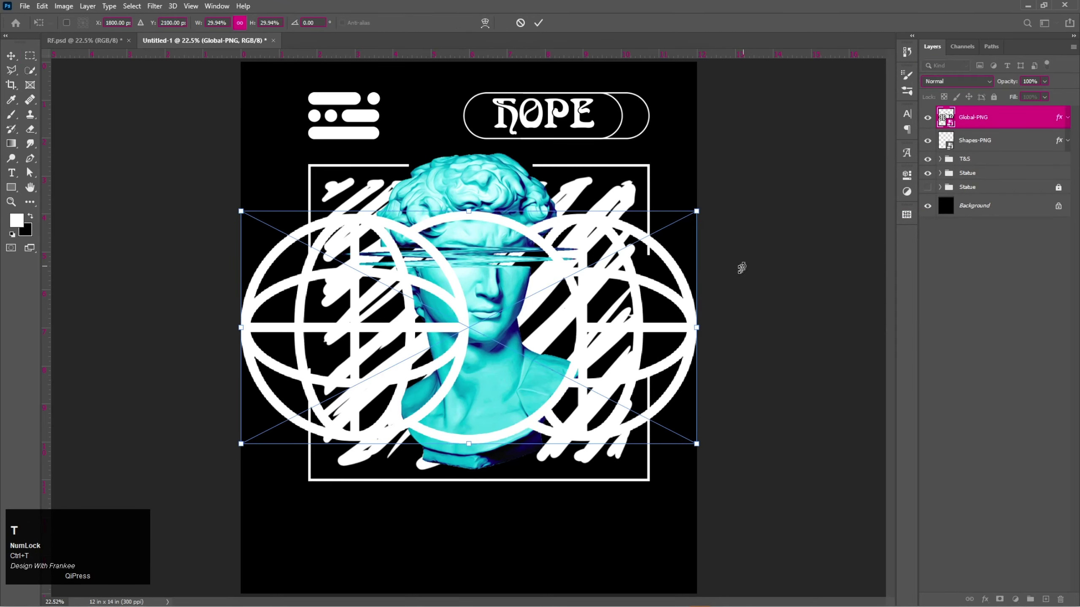
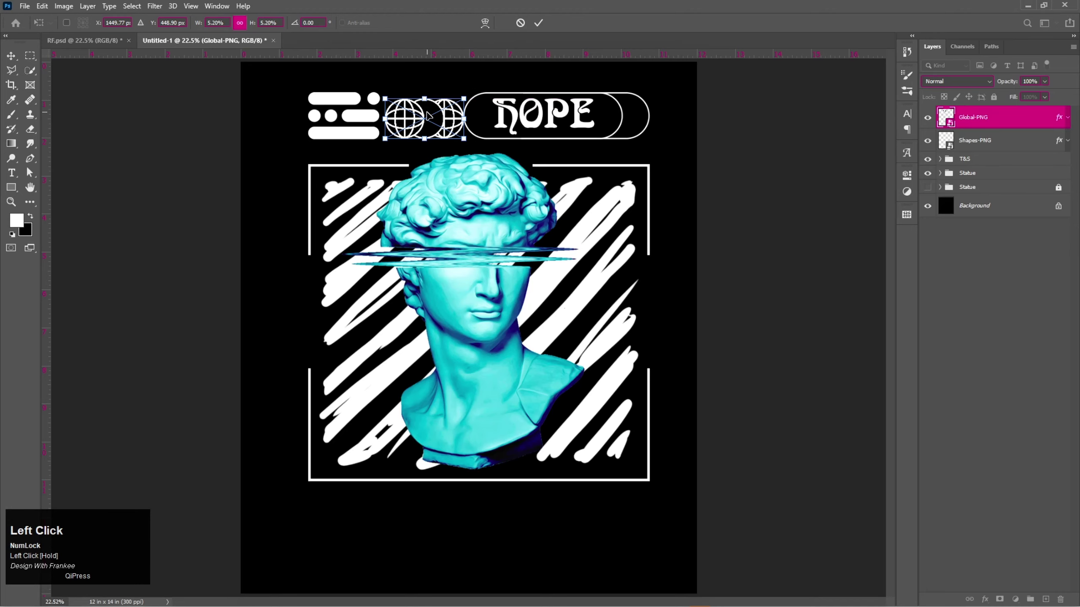
# Step: Zoom in on the top row while fitting the shrunken globe graphic beside the HOPE pill
pyautogui.scroll(3)
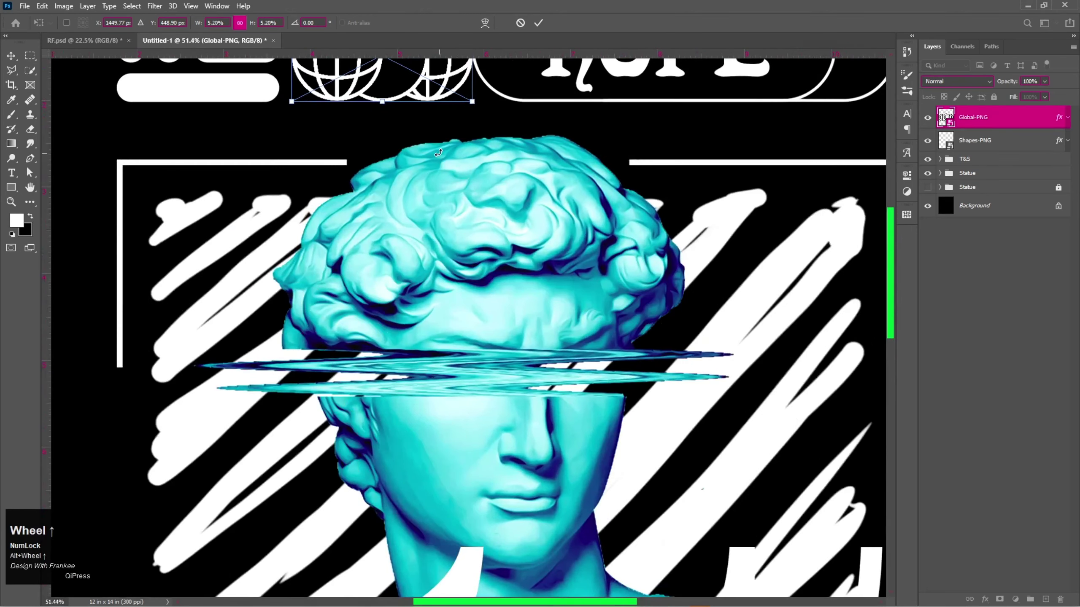
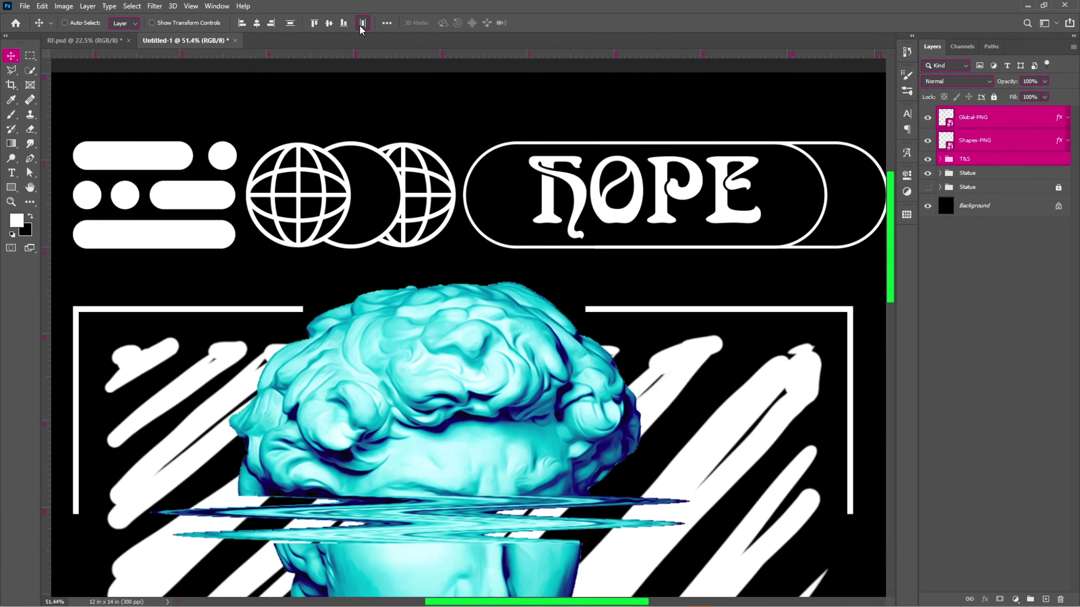
# Step: Align the globe, shapes icon and HOPE header into one top row and group them
pyautogui.click(361, 32)
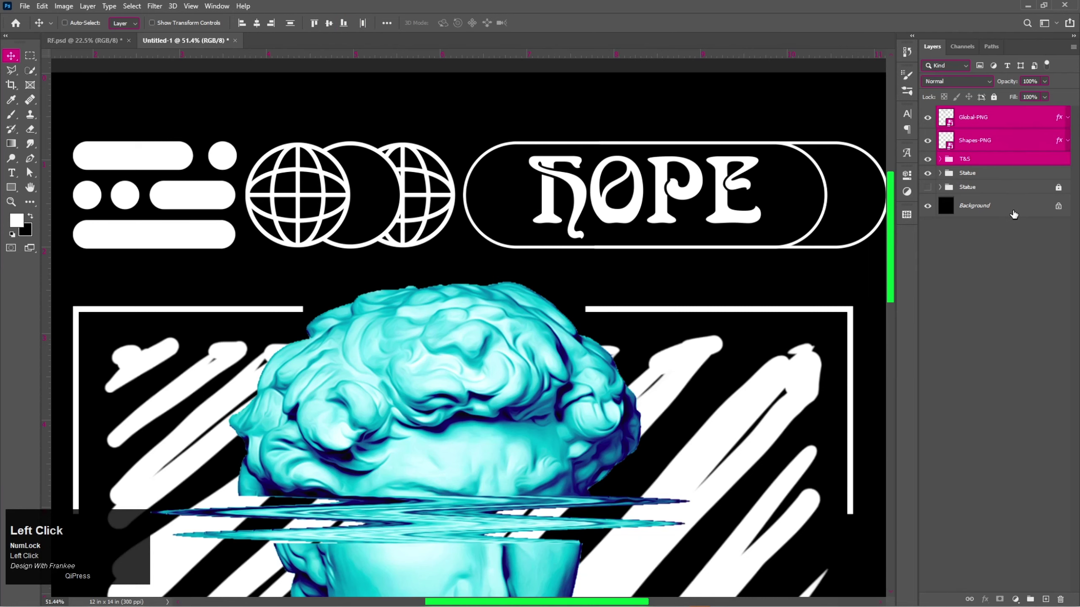
pyautogui.press('ctrl+g')
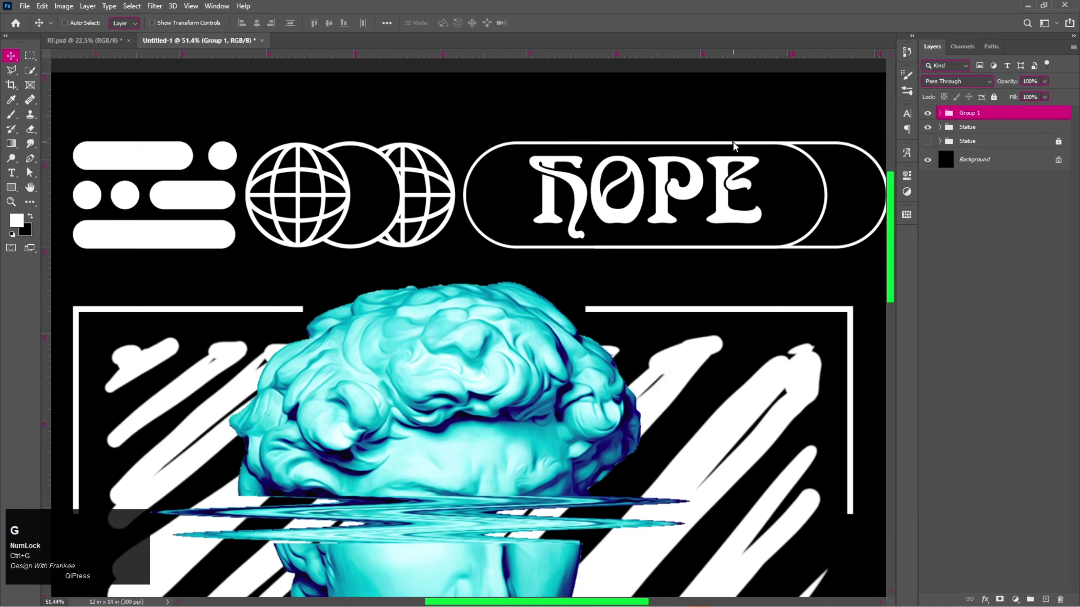
pyautogui.press('ctrl+0')
pyautogui.press('ctrl+t')
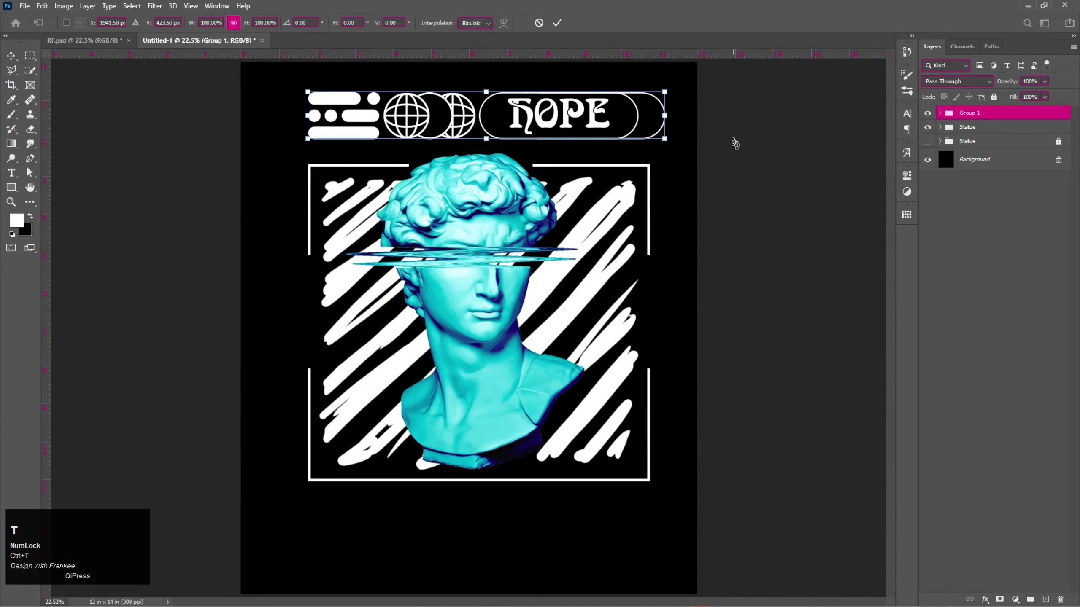
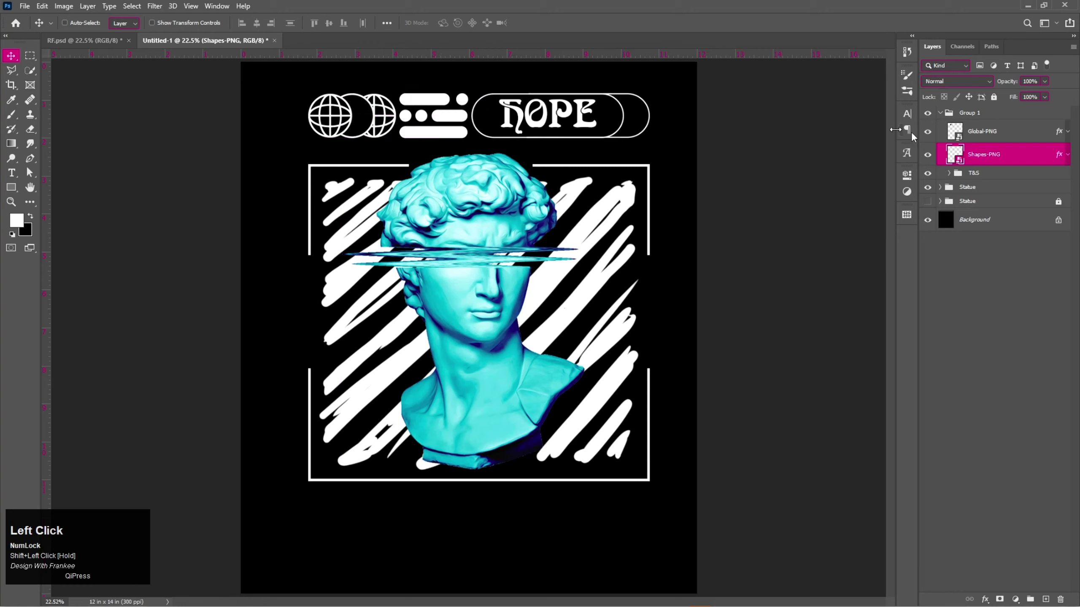
pyautogui.click(987, 134)
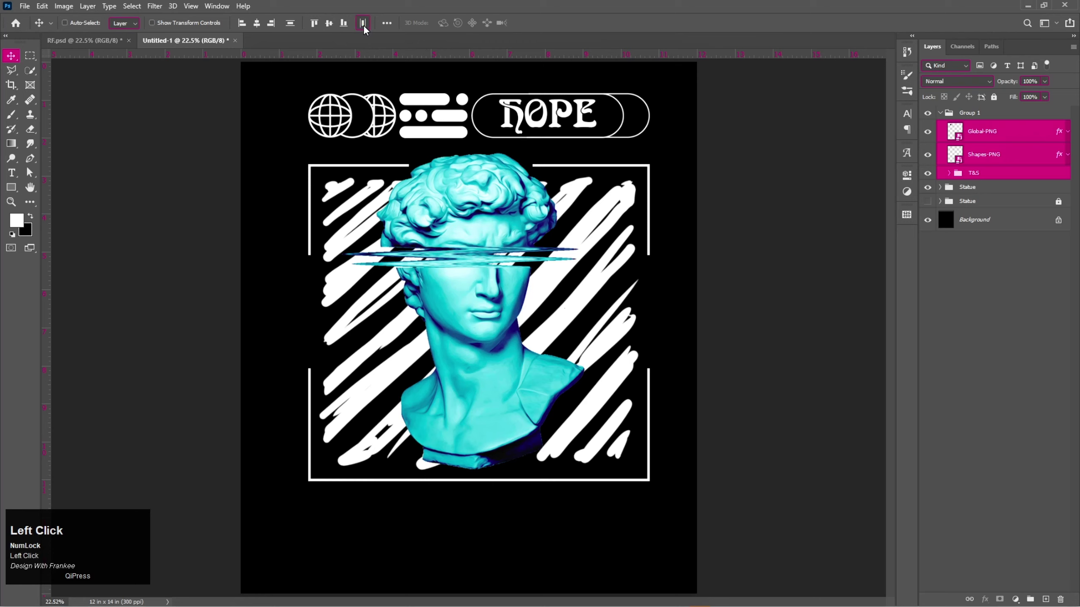
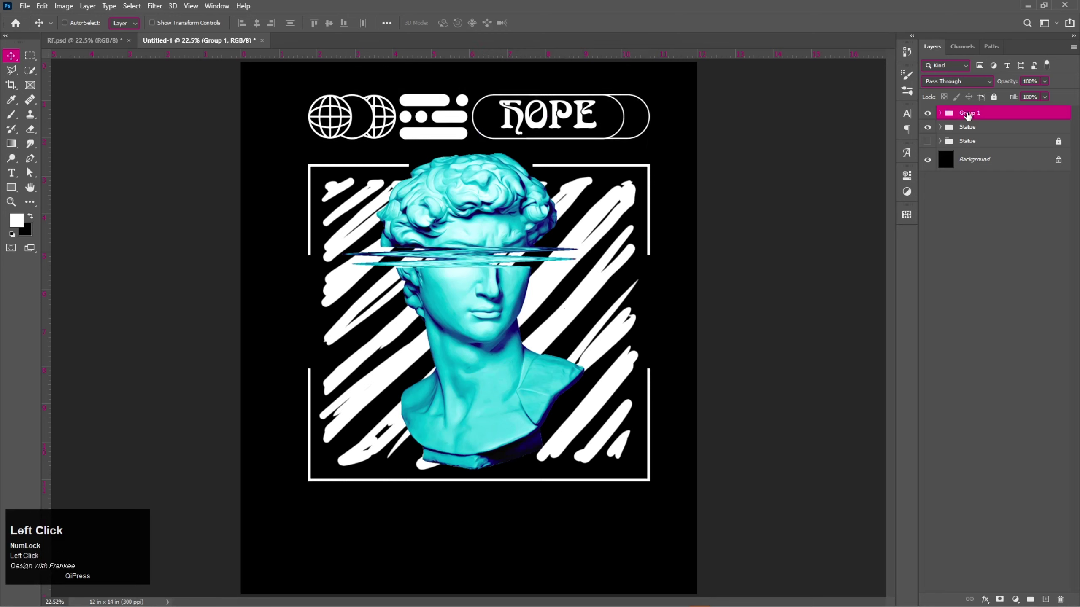
# Step: Rename the top-row group to 'U.I'
pyautogui.press('shift+u')
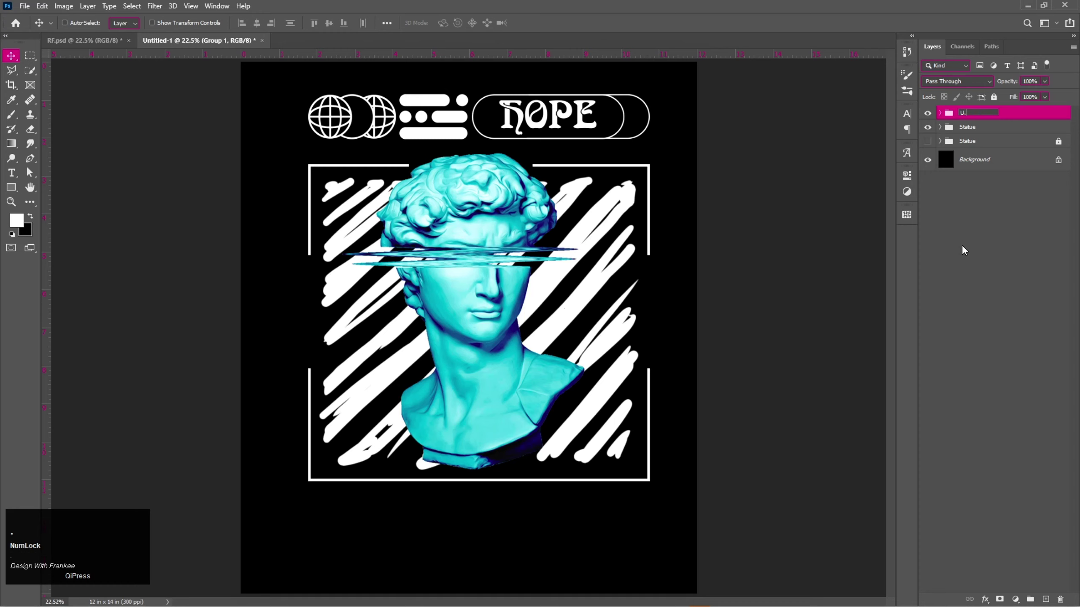
pyautogui.press('shift+i')
pyautogui.press('Return')
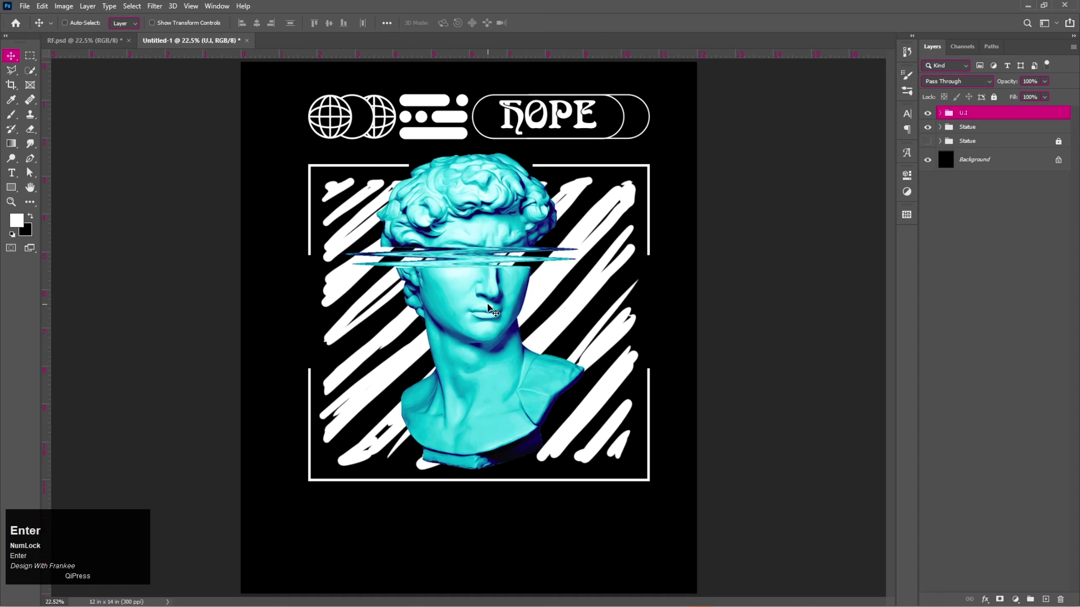
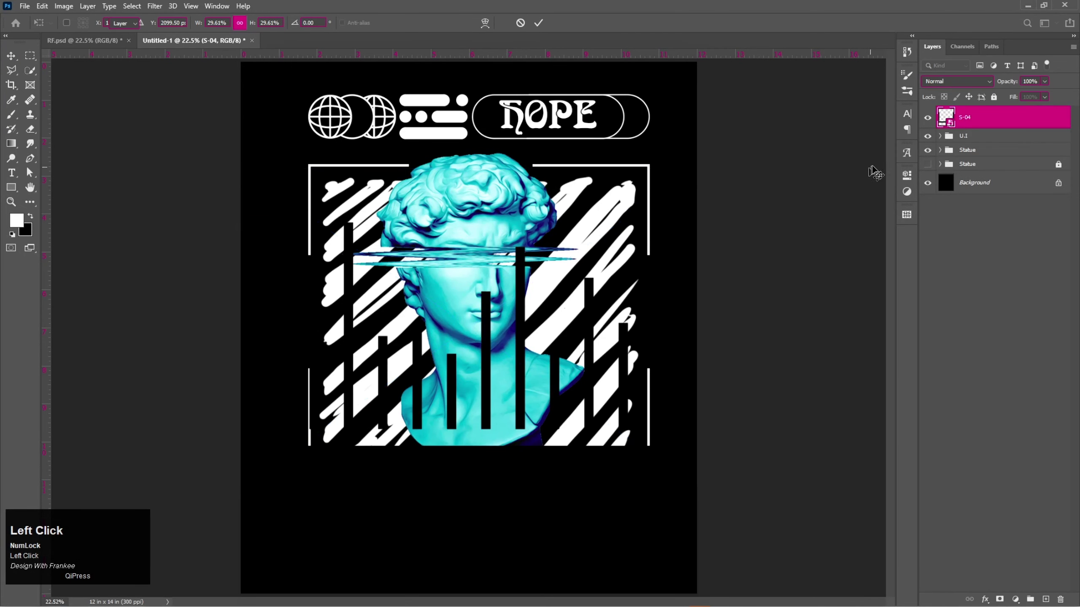
# Step: Place the S-04 bar-graph icon with the shared white layer style and scale it under the frame
pyautogui.rightClick(629, 405)
pyautogui.click(629, 404)
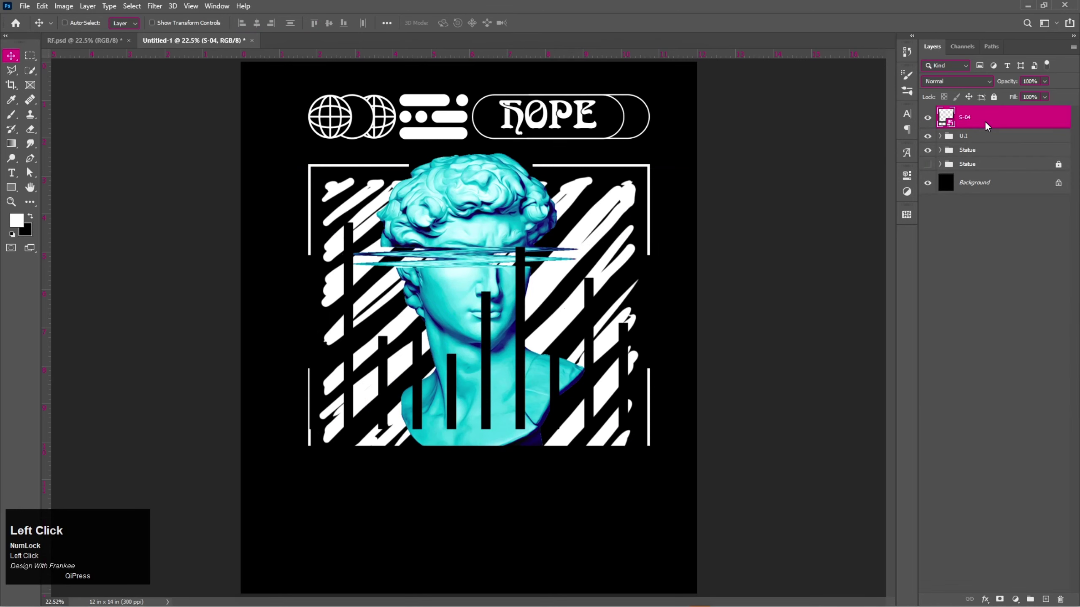
pyautogui.click(658, 307)
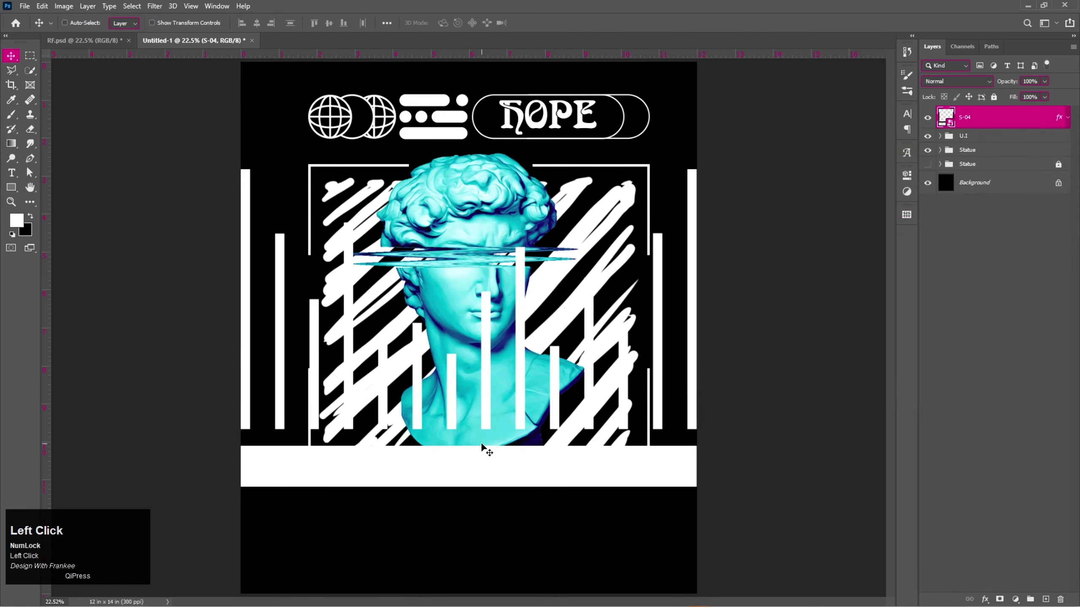
pyautogui.press('v')
pyautogui.press('ctrl+t')
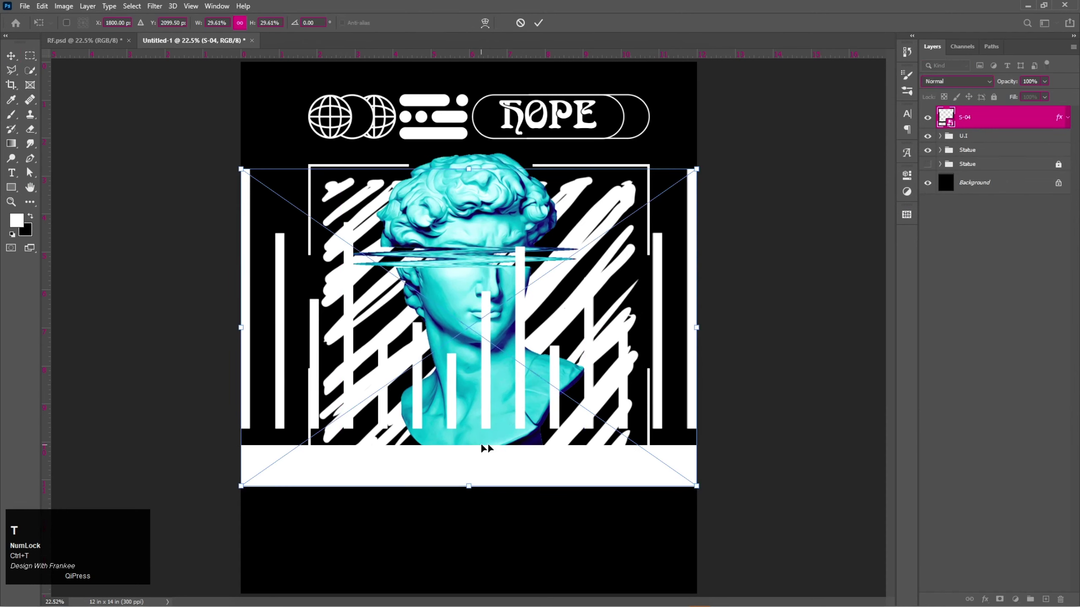
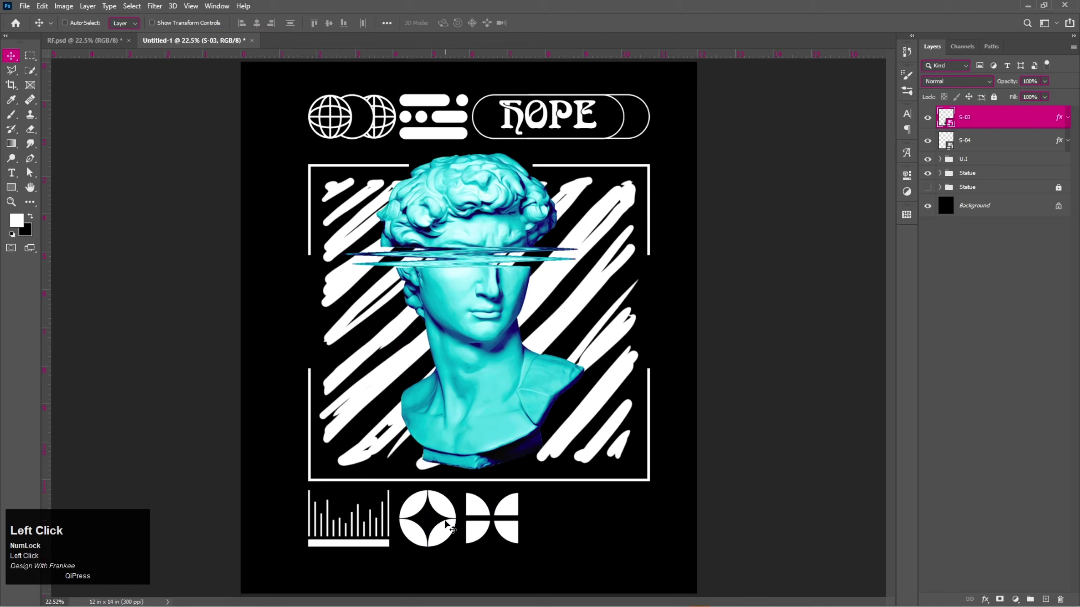
pyautogui.scroll(3)
pyautogui.scroll(3)
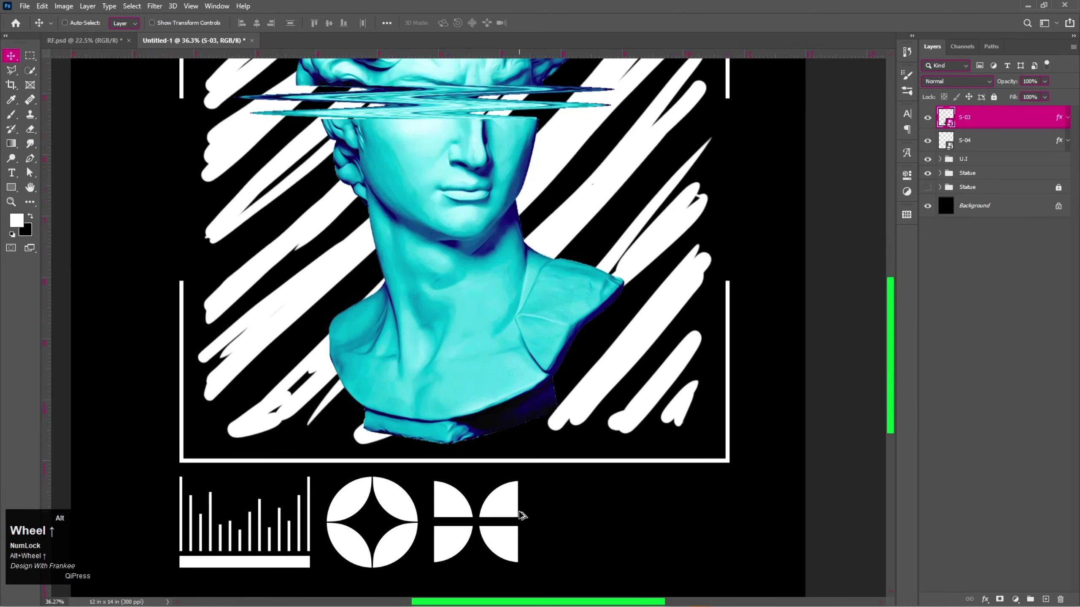
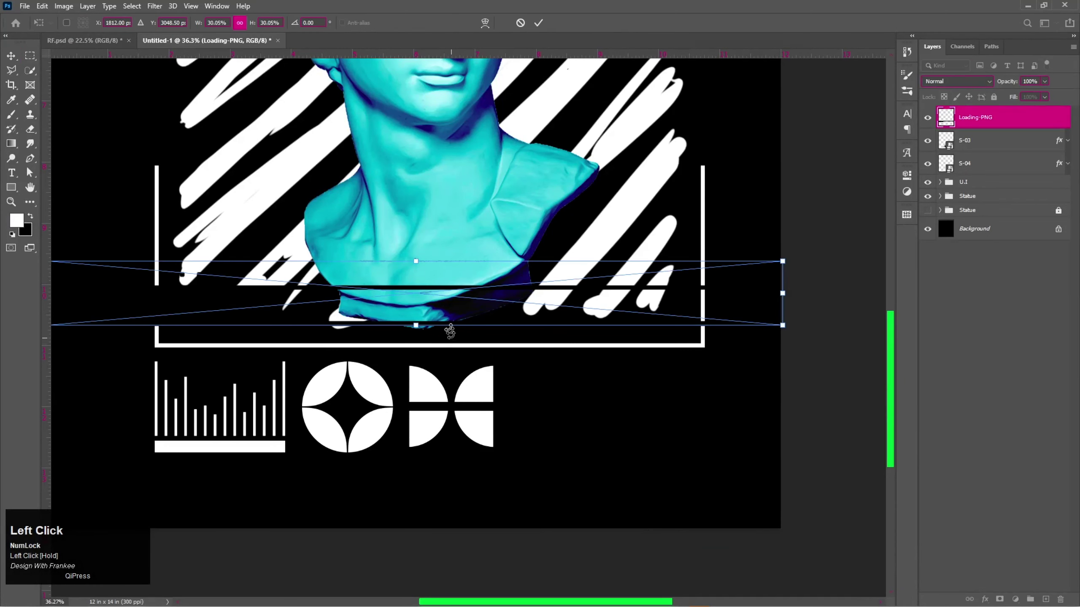
# Step: Commit the Loading-PNG bar, shrink it and move it beneath the icon row
pyautogui.click(1060, 143)
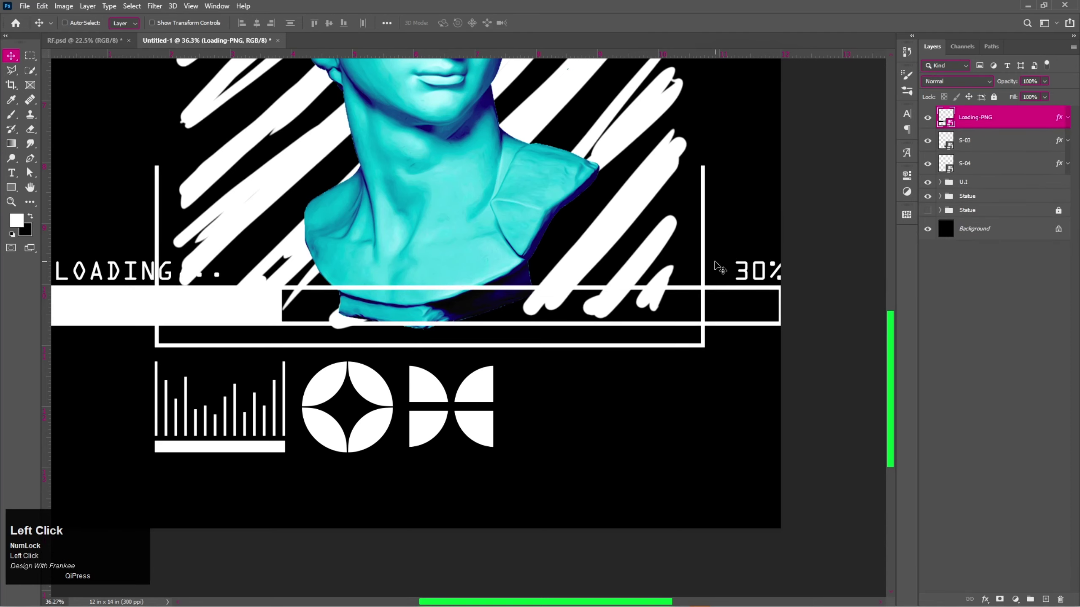
pyautogui.press('v')
pyautogui.press('ctrl+t')
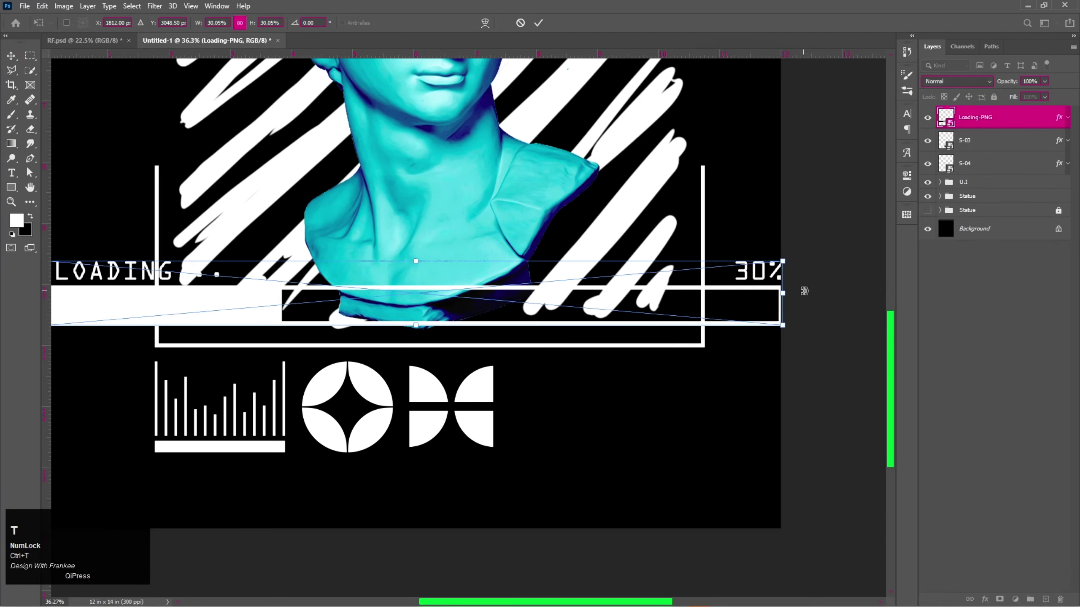
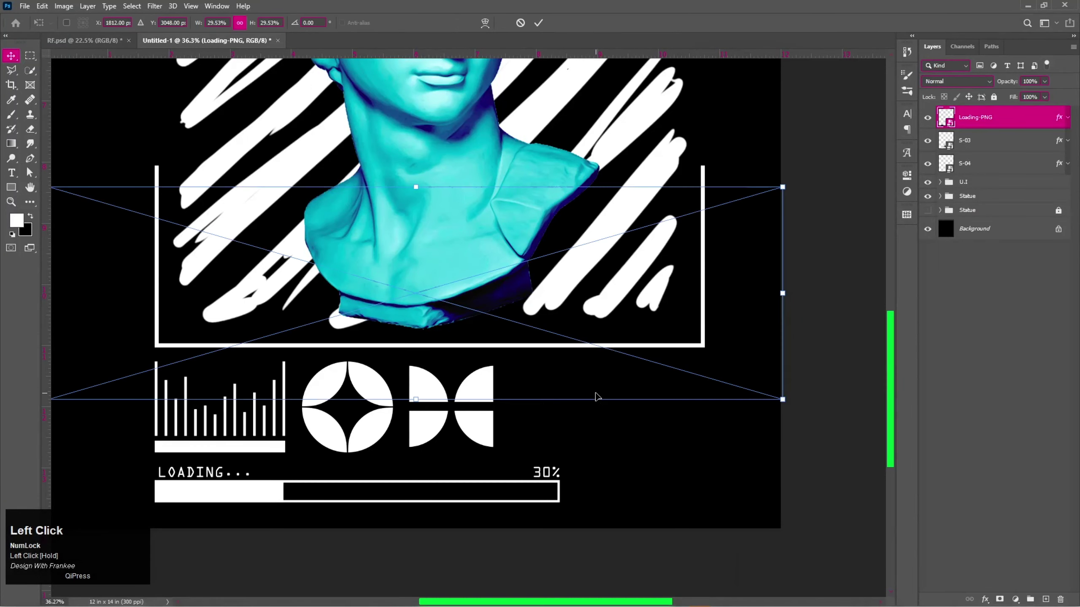
pyautogui.moveTo(1061, 142); pyautogui.dragTo(1068, 122)
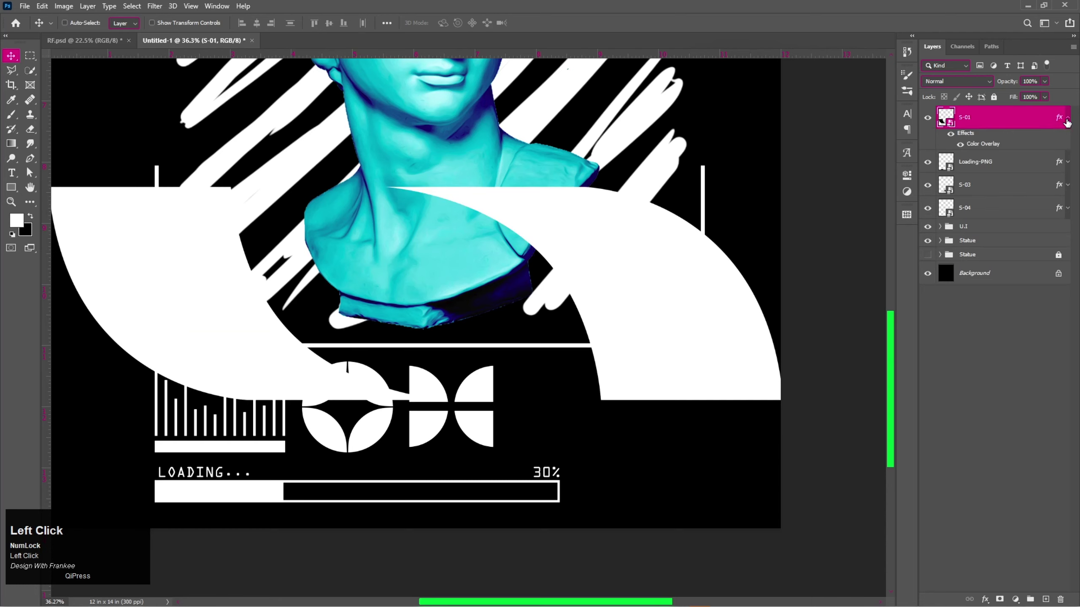
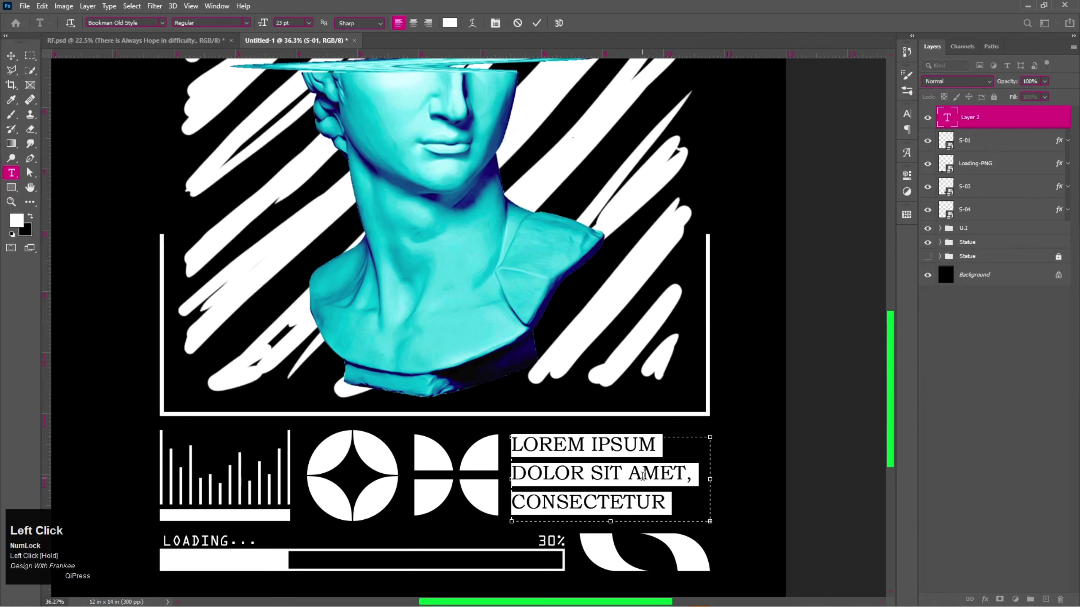
# Step: Replace the paragraph with 'THERE IS ALWAYS HOPE IN DIFFICULTY.' at 26 pt size and 26 pt leading
pyautogui.press('ctrl+v')
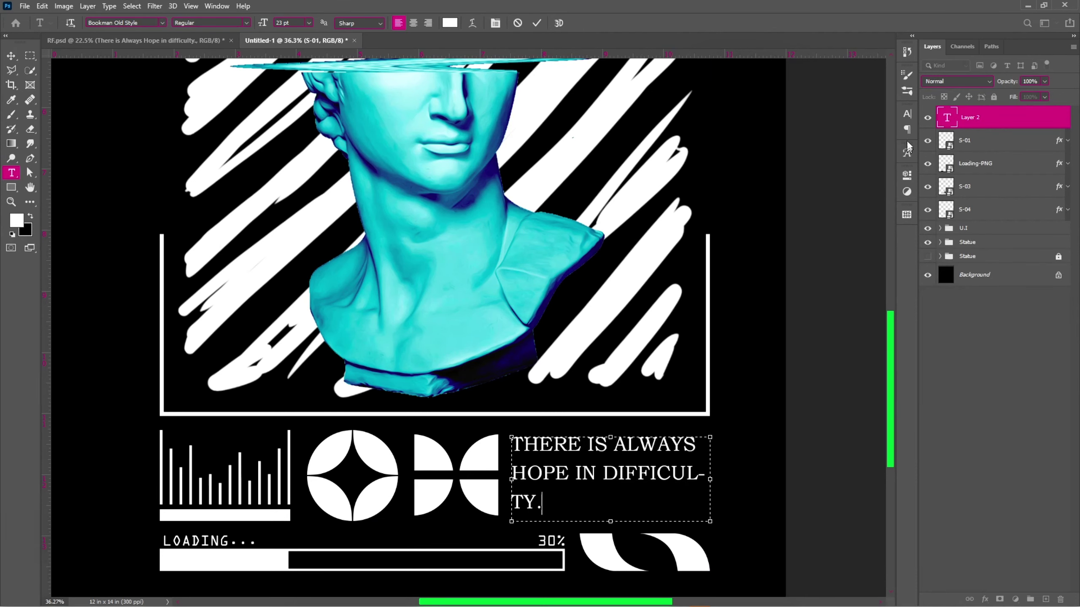
pyautogui.press('ctrl+v')
pyautogui.click(908, 120)
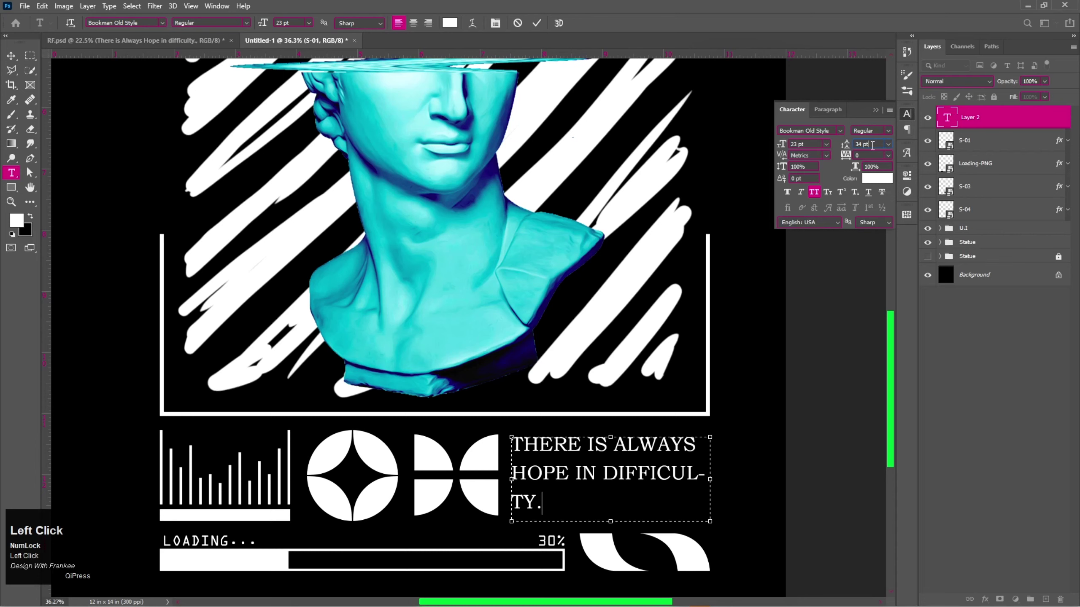
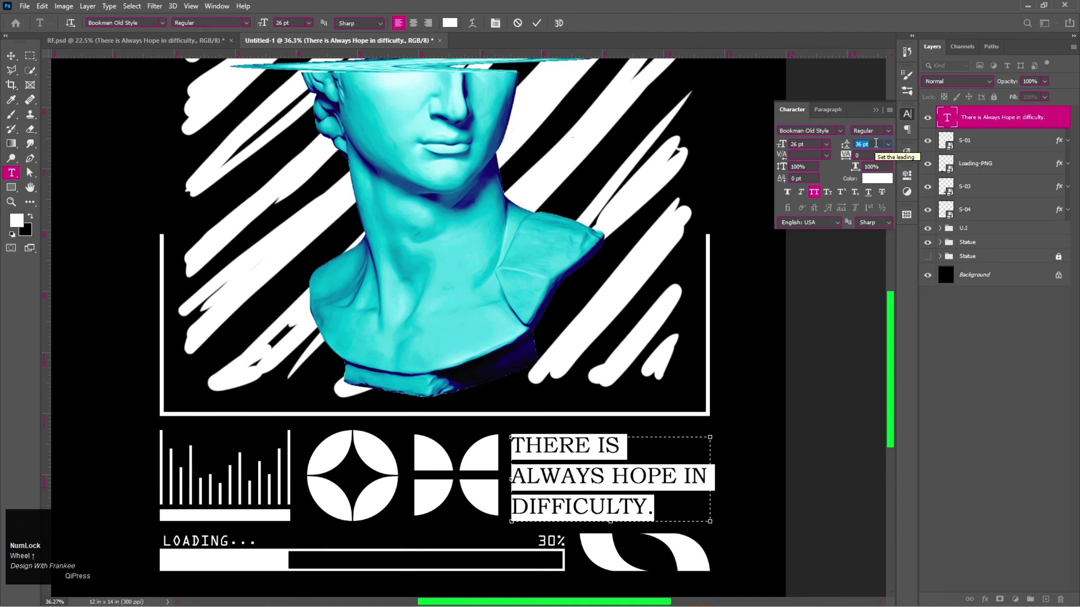
pyautogui.click(879, 116)
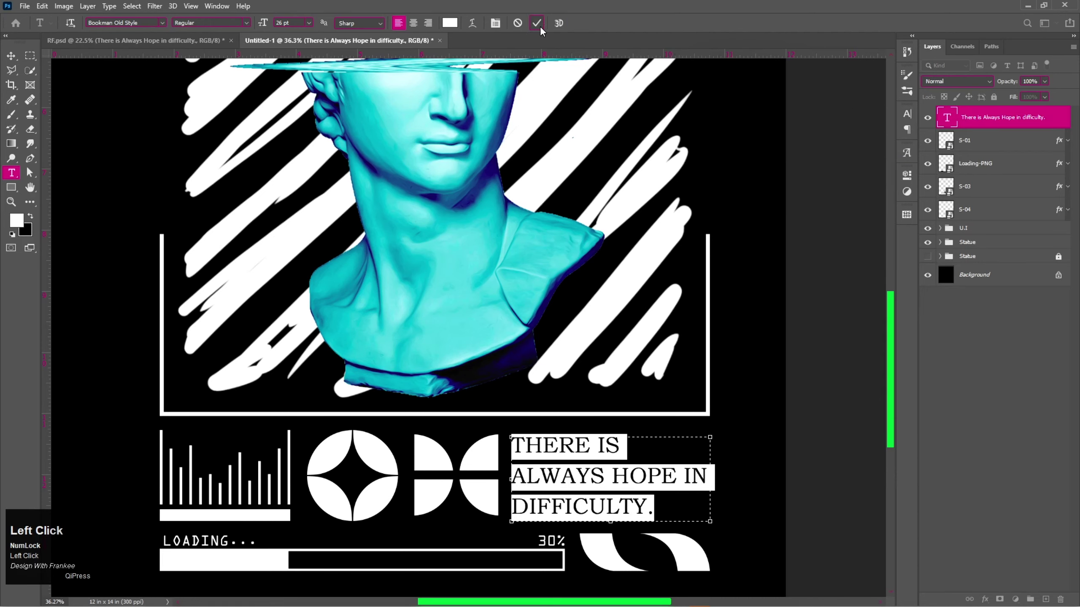
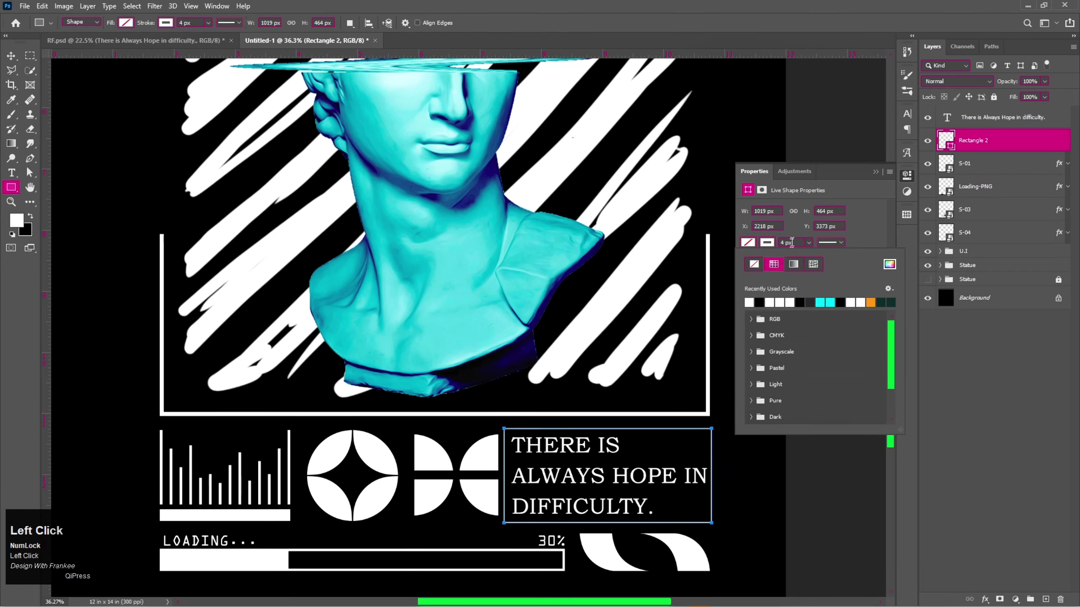
# Step: Give the rectangle a 9 px white stroke with no fill and resize it around the tagline
pyautogui.scroll(3)
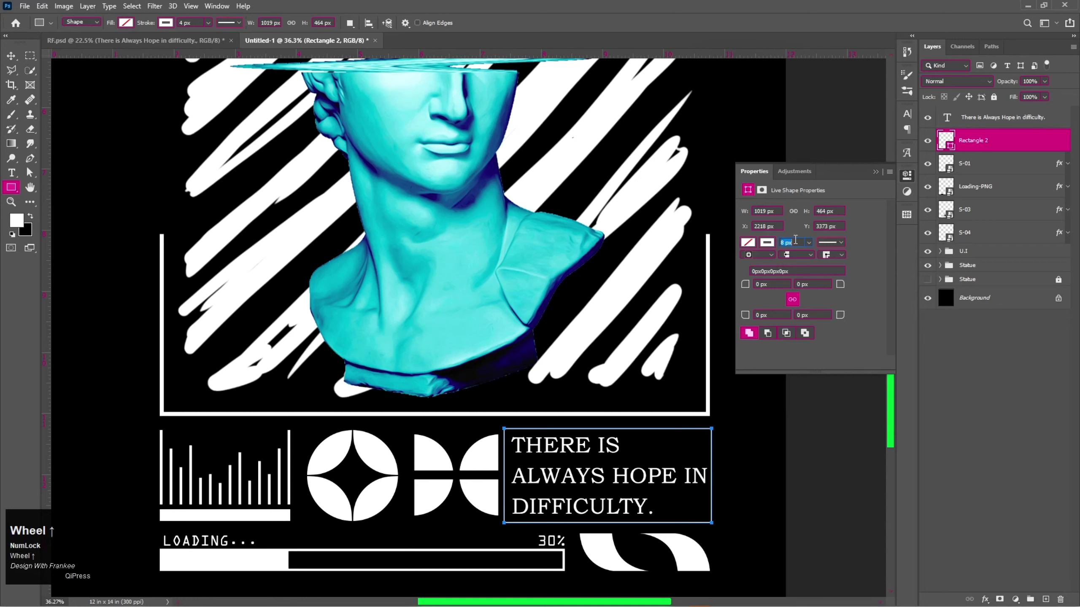
pyautogui.press('Return')
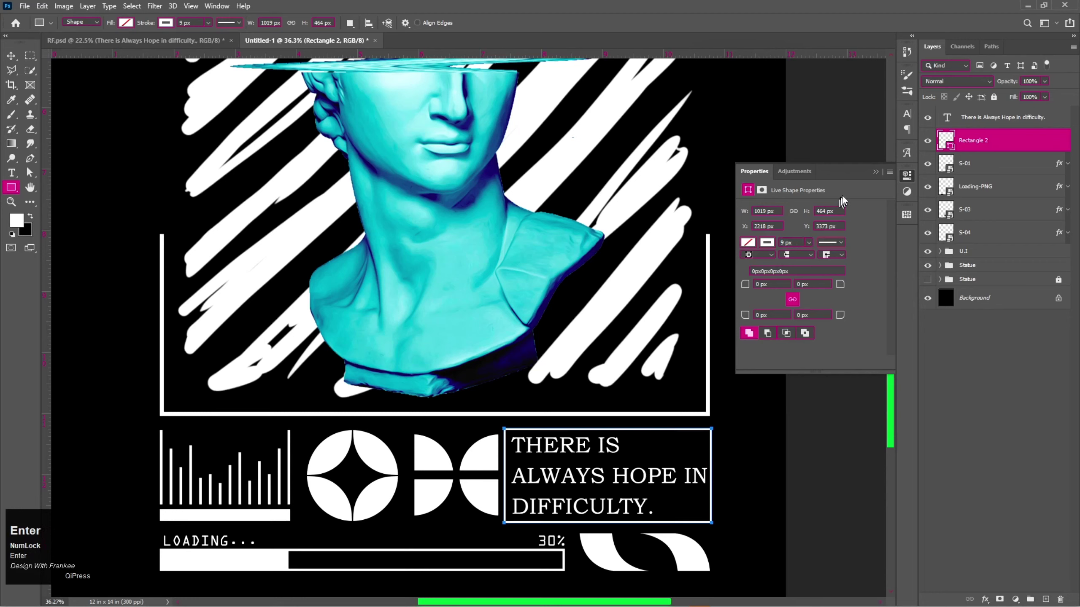
pyautogui.click(882, 176)
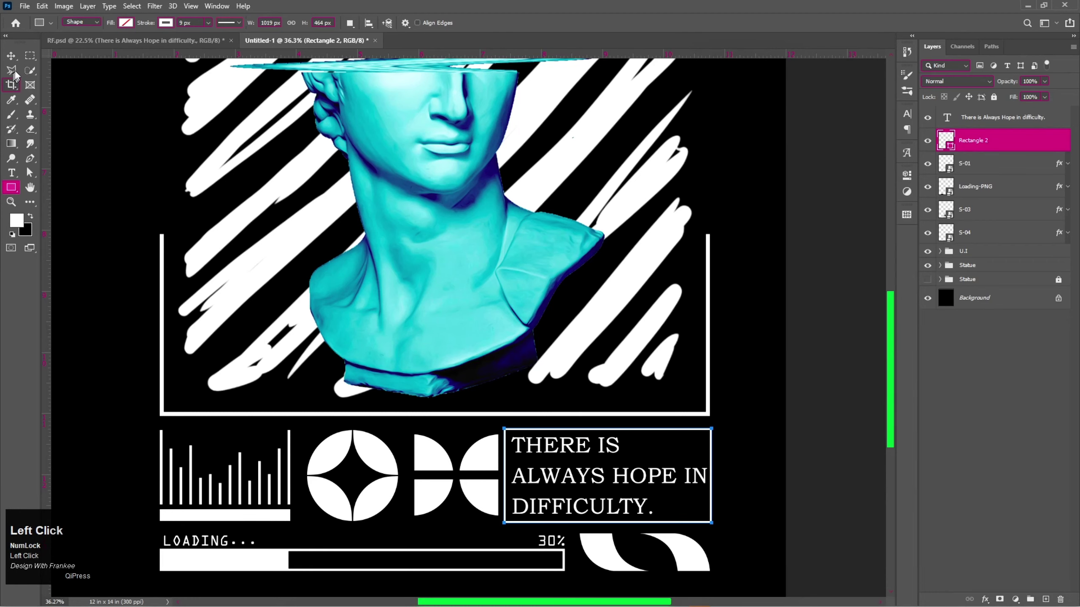
pyautogui.press('v')
pyautogui.press('ctrl+t')
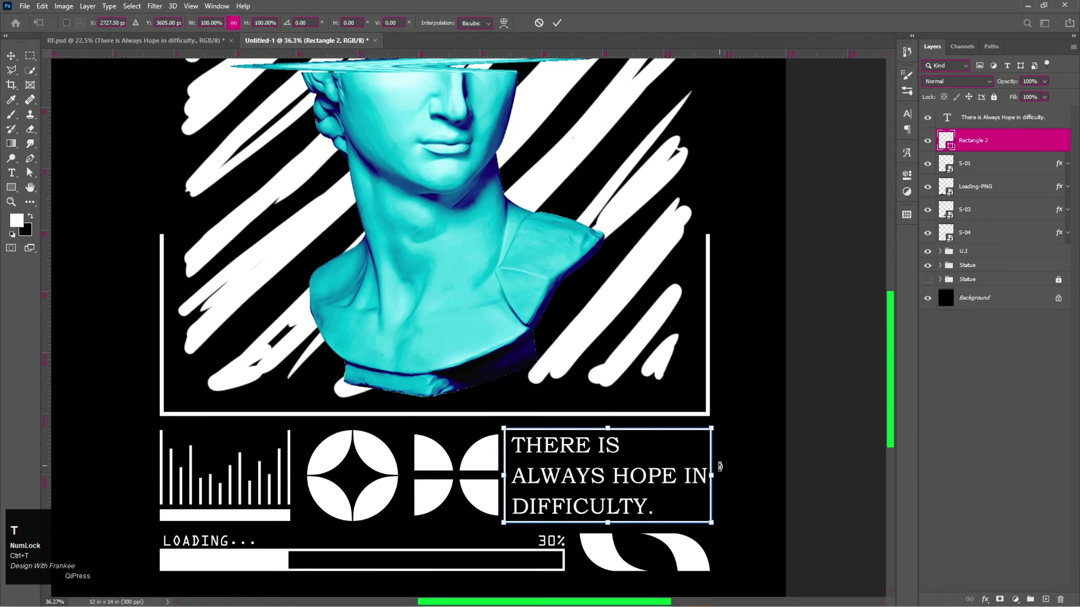
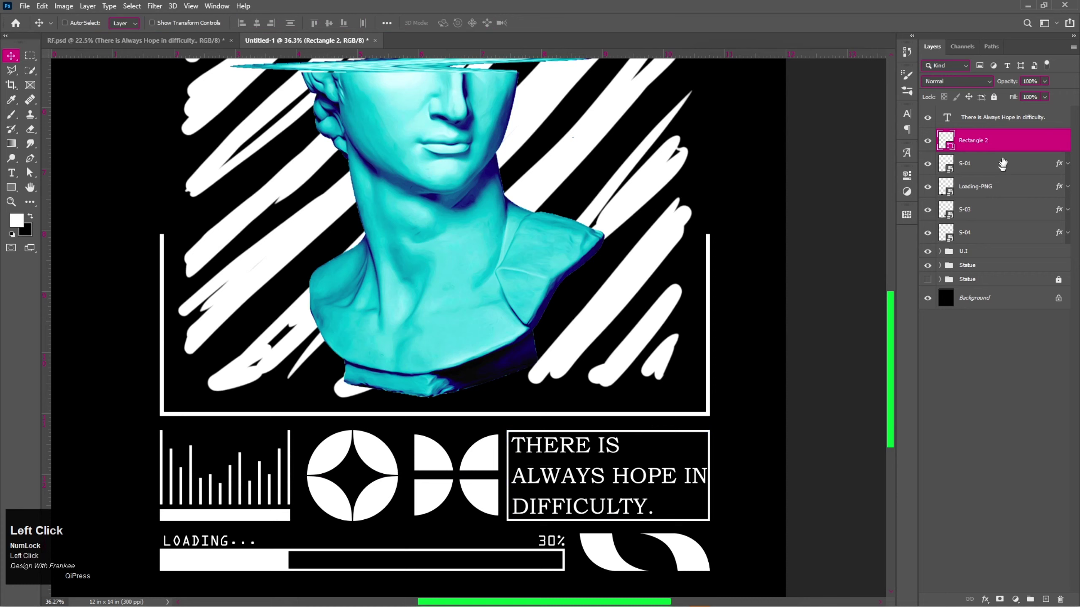
# Step: Adjust the tagline text and centre it inside its white outline box
pyautogui.press('ctrl+t')
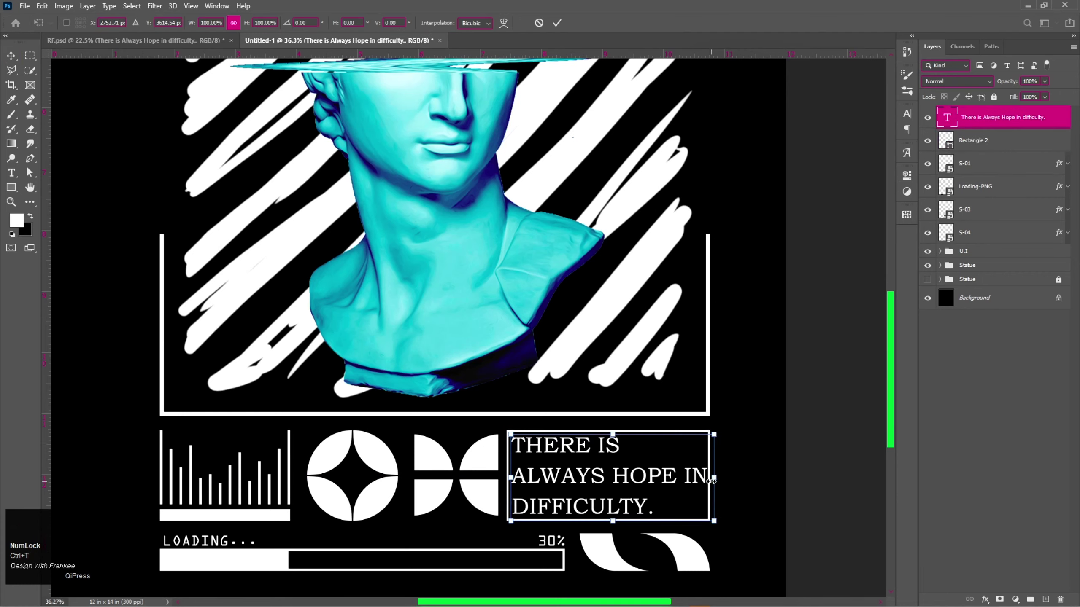
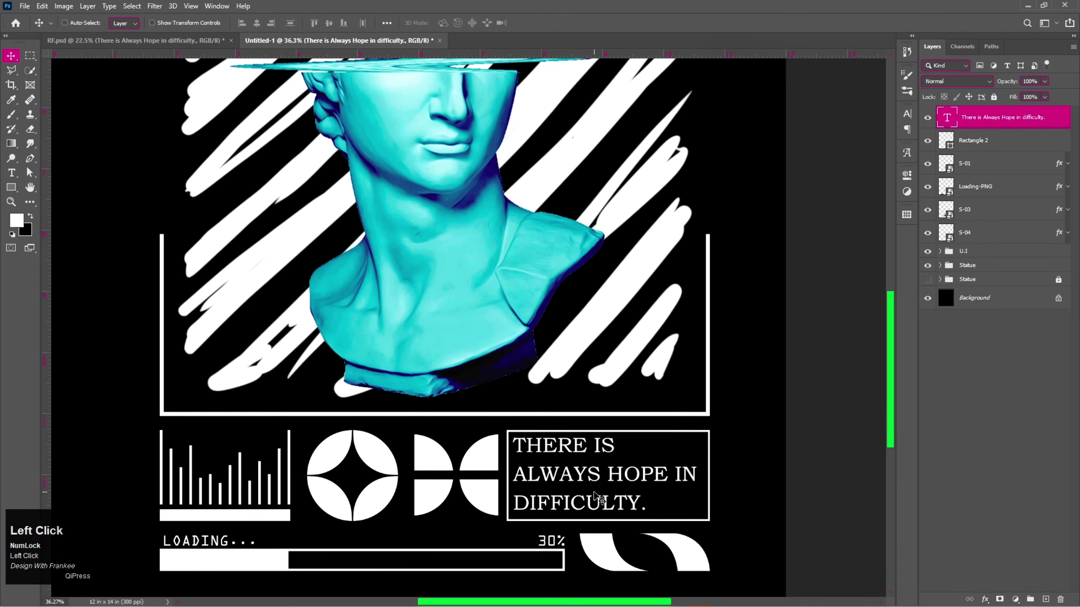
pyautogui.click(1008, 144)
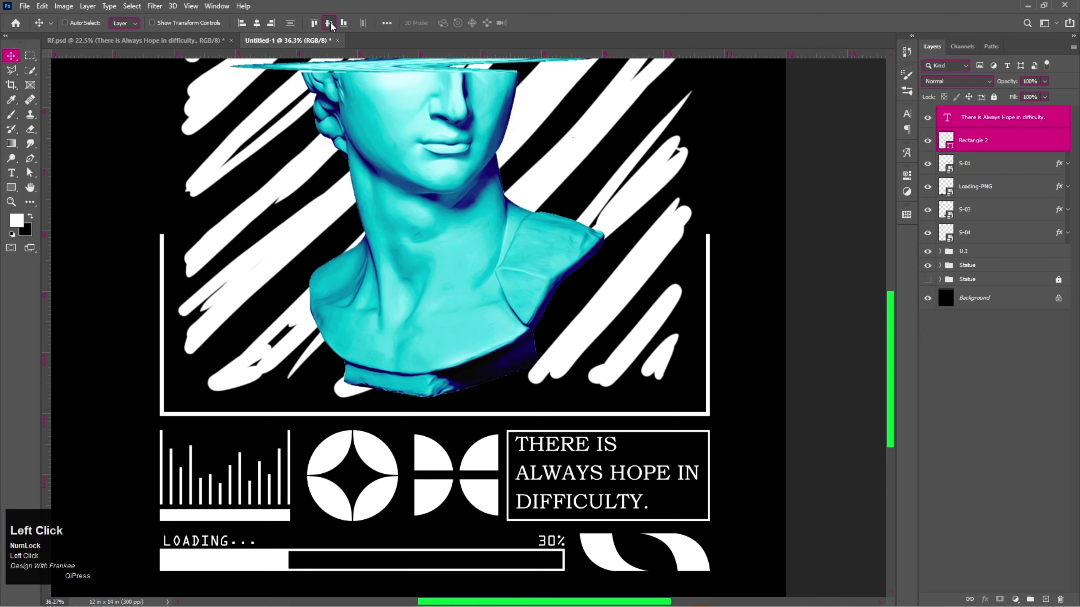
pyautogui.click(991, 122)
pyautogui.press('Down')
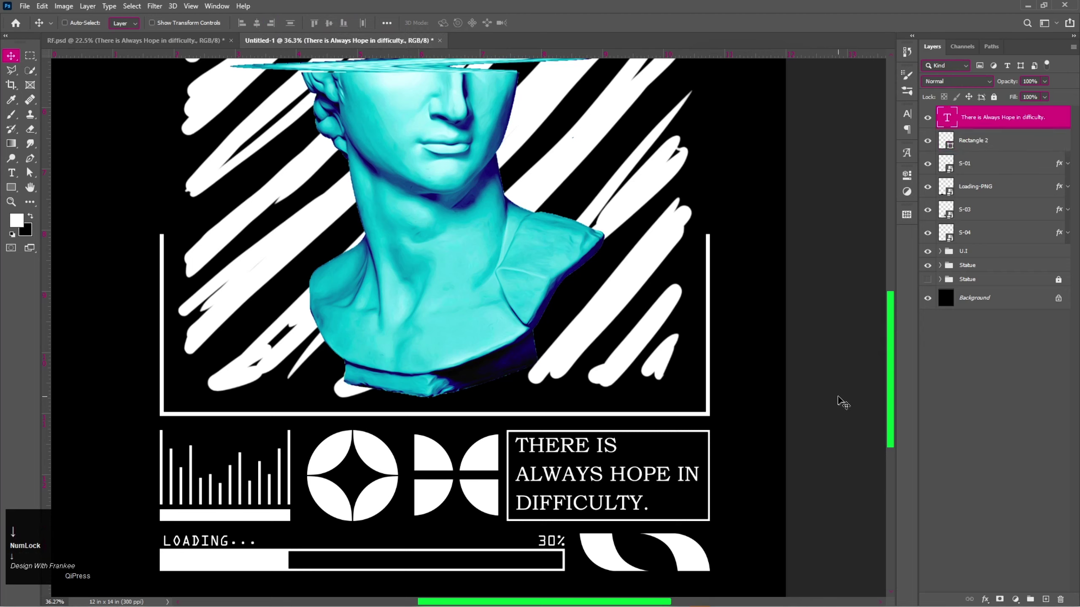
pyautogui.press('ctrl+0')
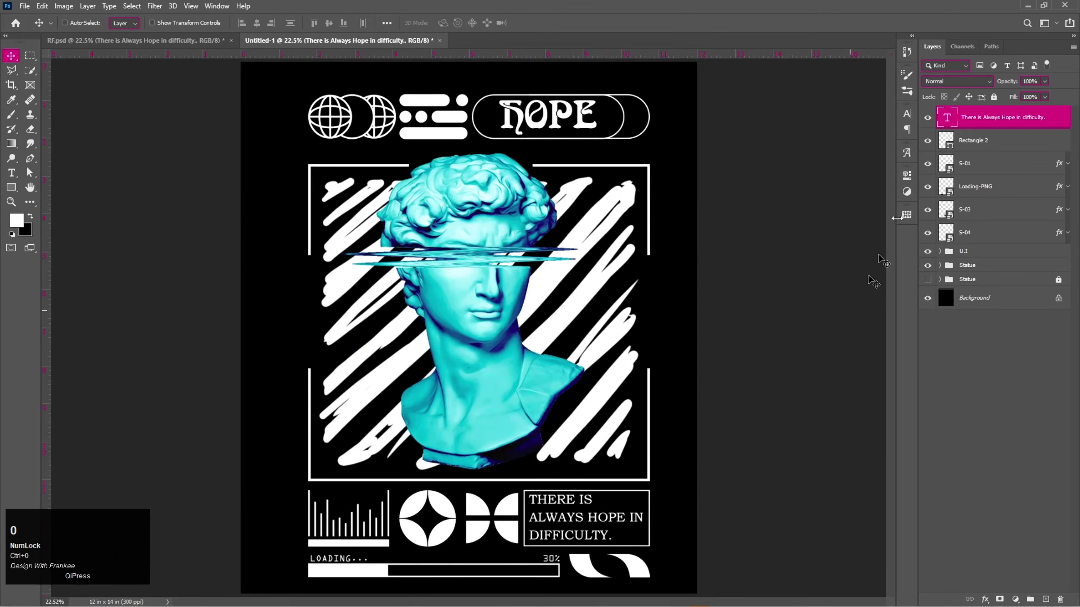
# Step: Group the tagline, box, icons and loading-bar layers and rename the group 'B.I'
pyautogui.press('ctrl+0')
pyautogui.click(980, 232)
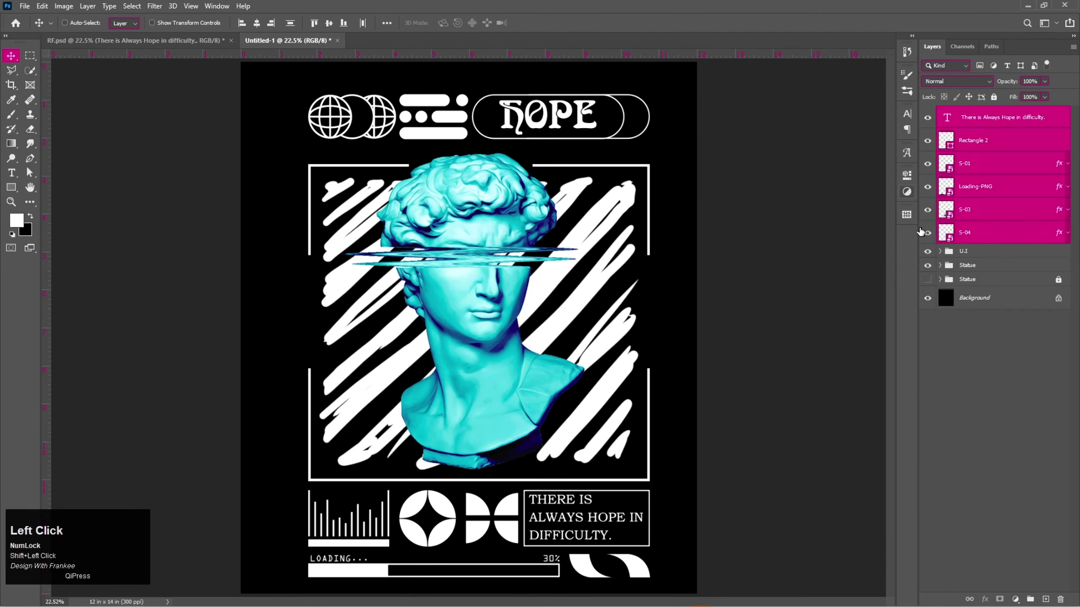
pyautogui.press('ctrl+g')
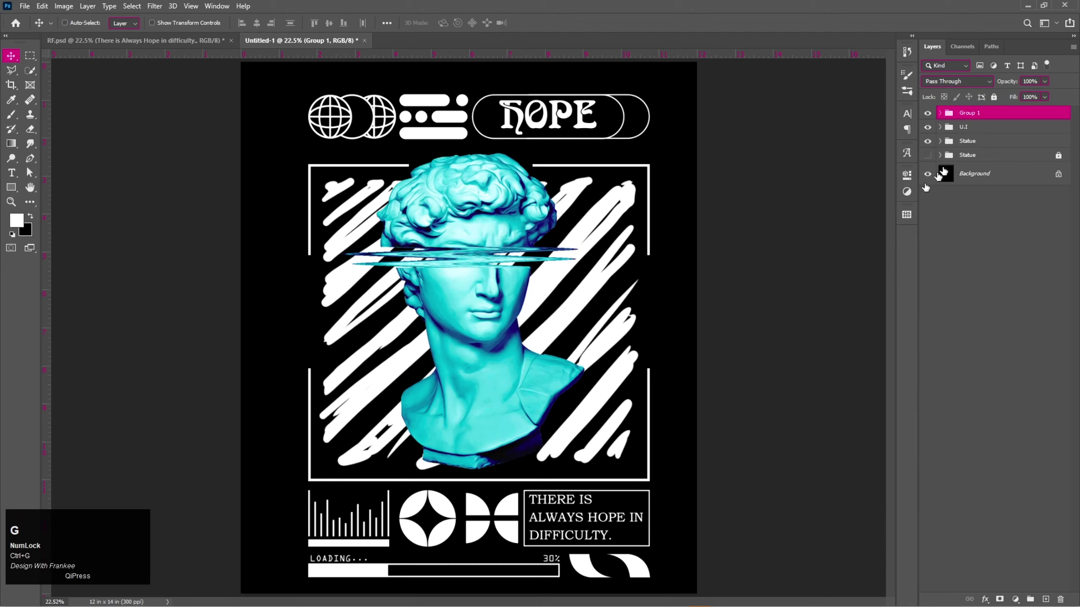
pyautogui.click(971, 116)
pyautogui.press('shift+b')
pyautogui.press('shift+i')
pyautogui.press('Return')
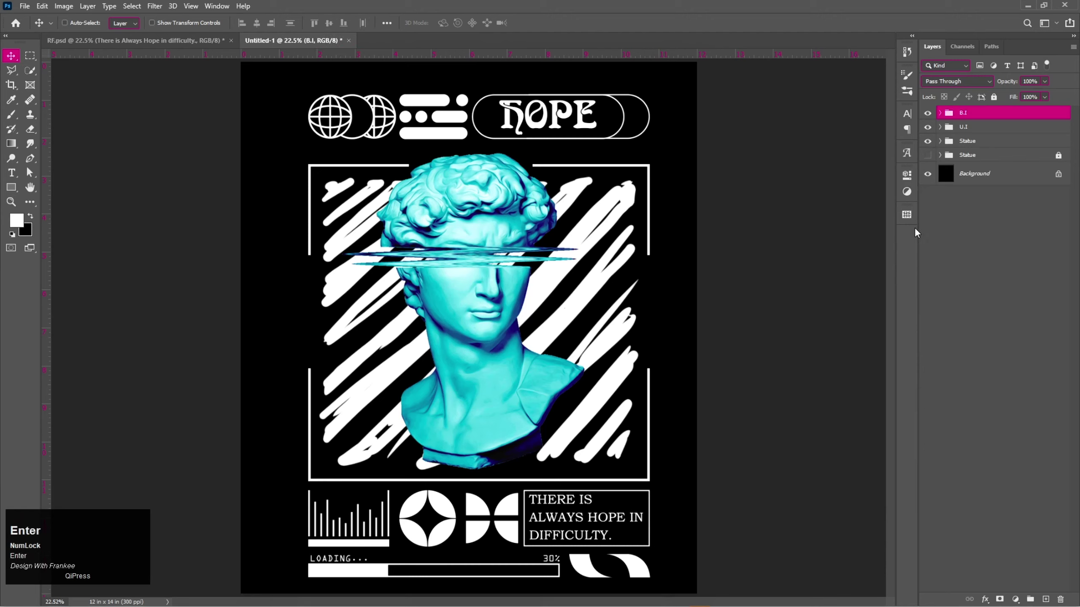
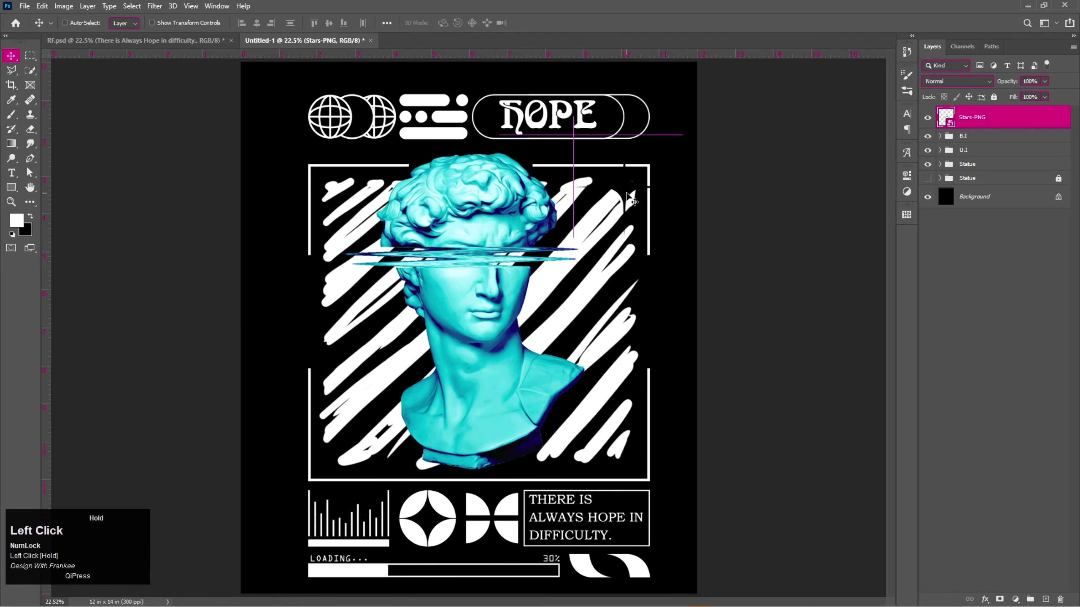
# Step: Give the Stars-PNG sparkle a cyan Color Overlay and start scaling it near the bust's upper right
pyautogui.rightClick(1014, 121)
pyautogui.click(1005, 131)
pyautogui.moveTo(696, 303); pyautogui.dragTo(987, 131)
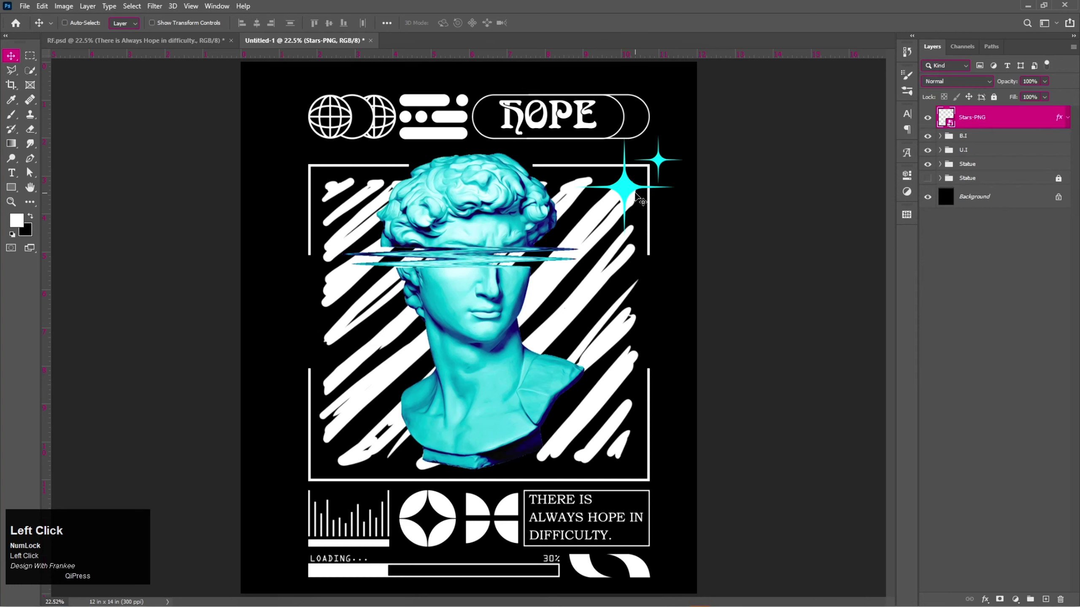
pyautogui.press('ctrl+t')
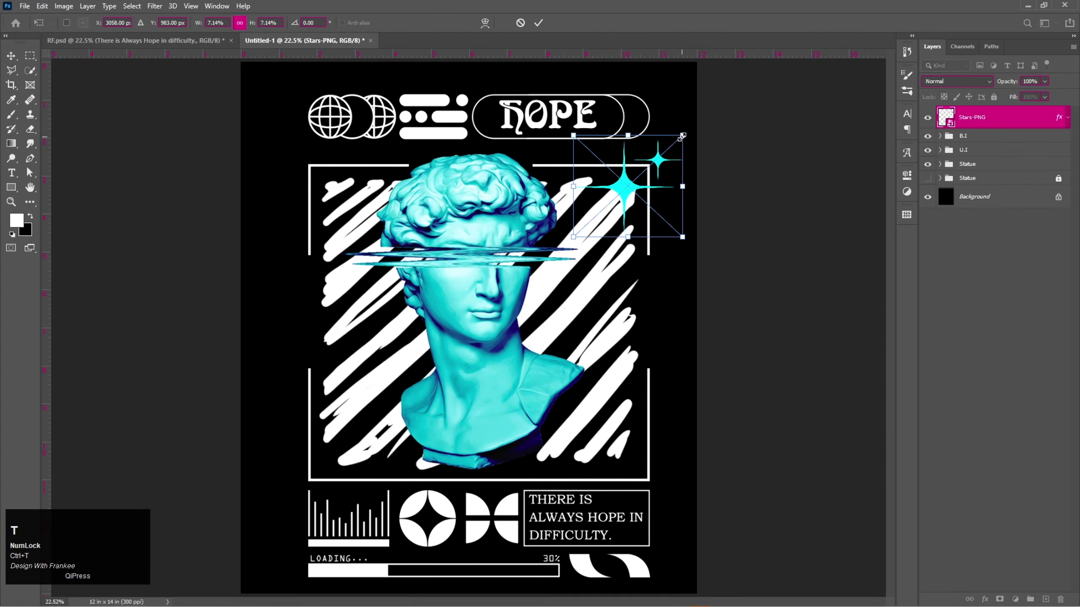
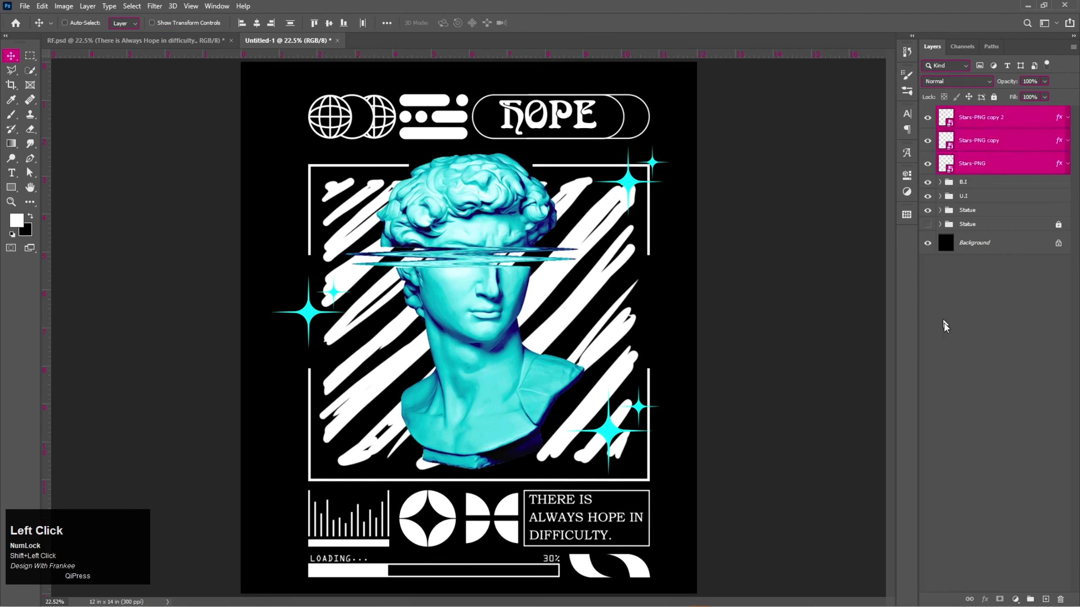
# Step: Group the three star layers and rename the group 'Stars'
pyautogui.press('ctrl+g')
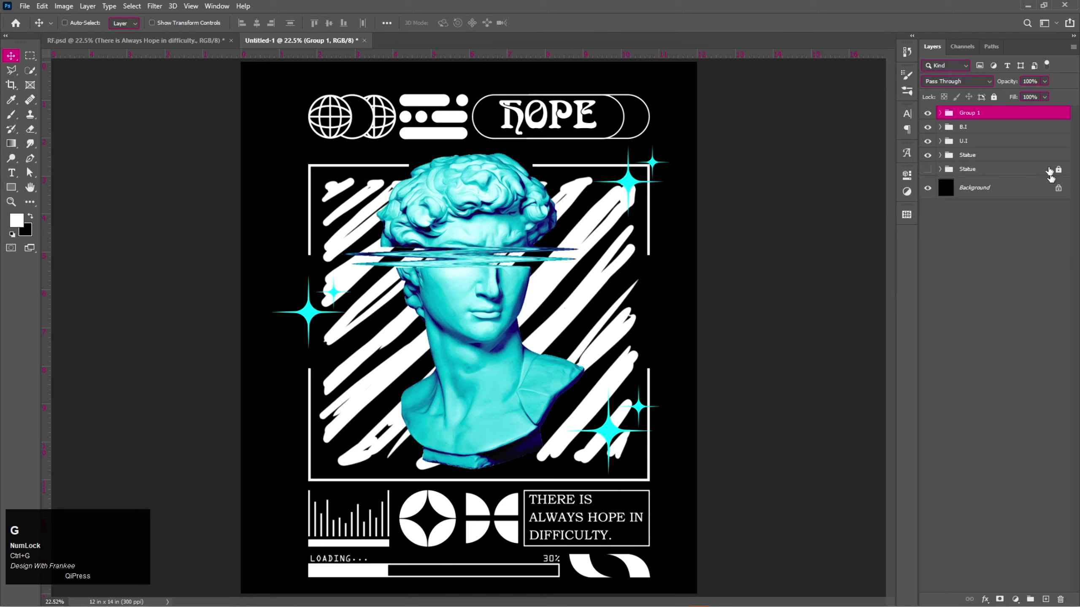
pyautogui.click(978, 118)
pyautogui.press('shift+s')
pyautogui.write('tars')
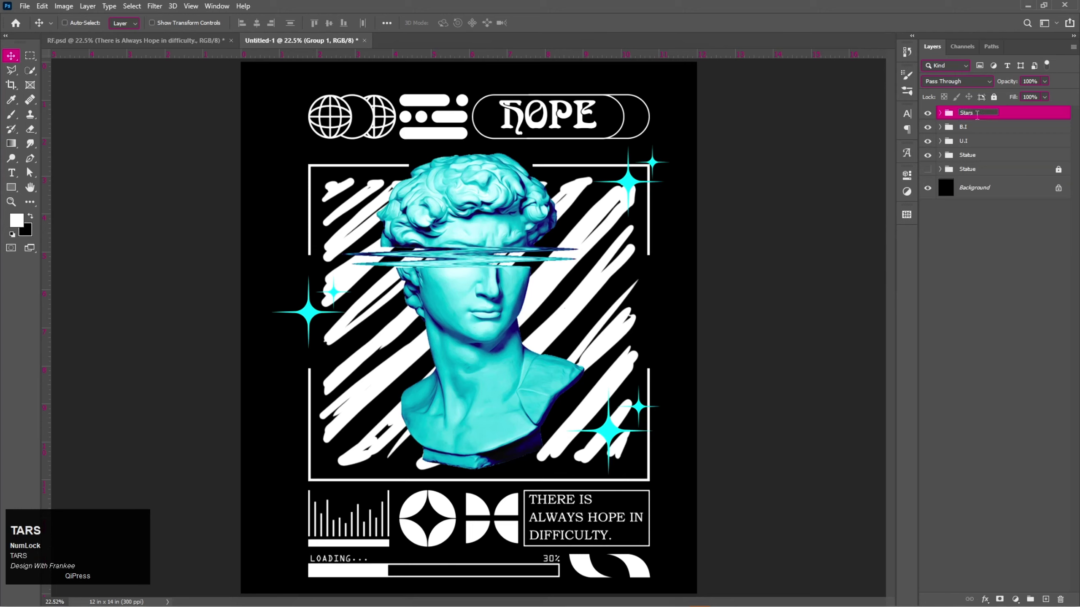
pyautogui.press('Return')
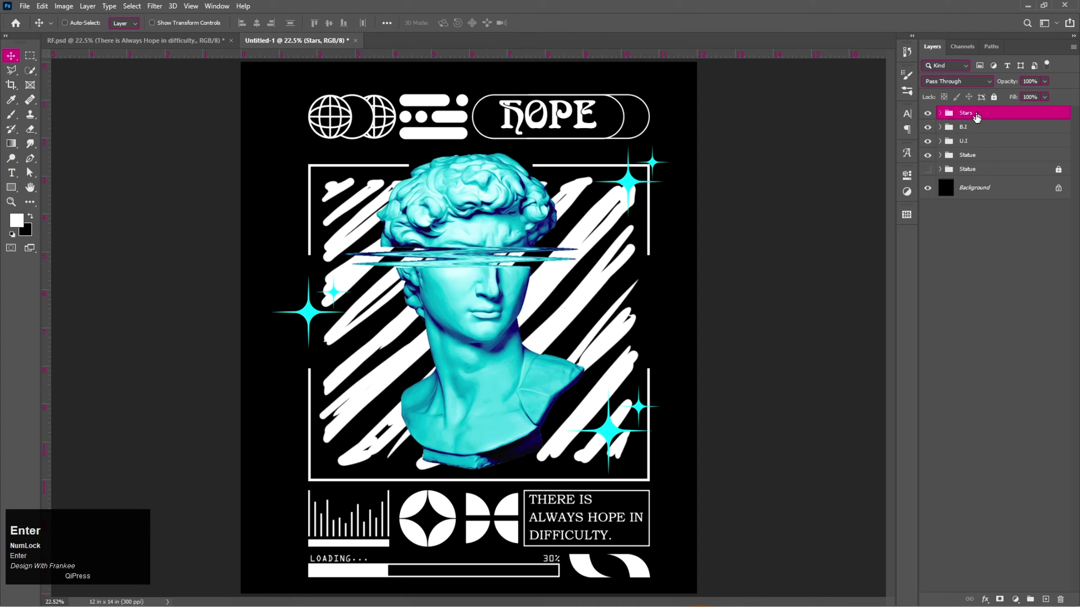
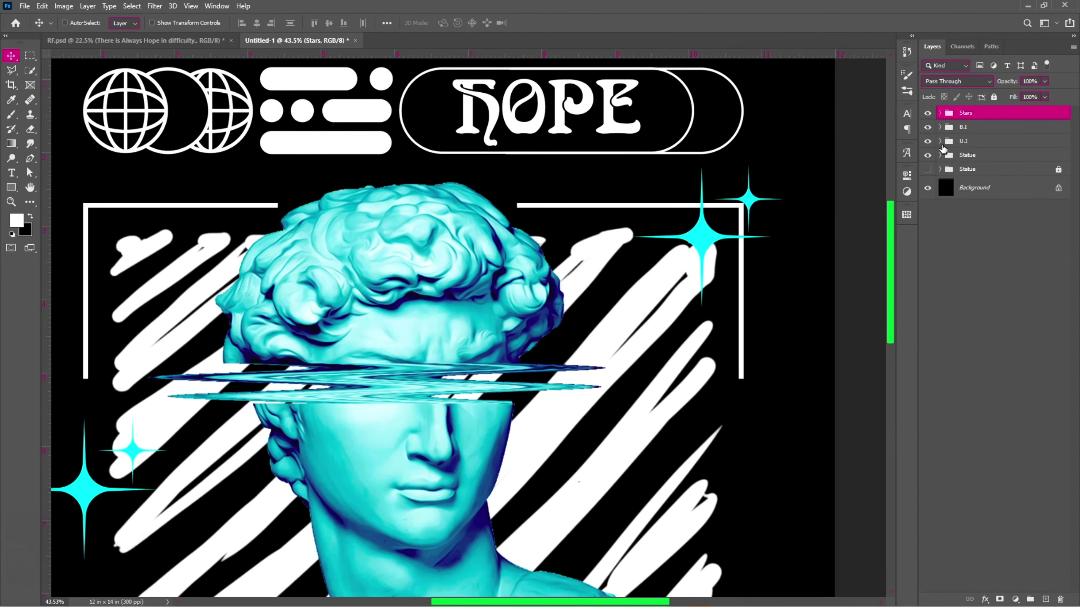
# Step: Expand the U.I group and select the word HOPE in the tagline to recolour it cyan
pyautogui.click(941, 145)
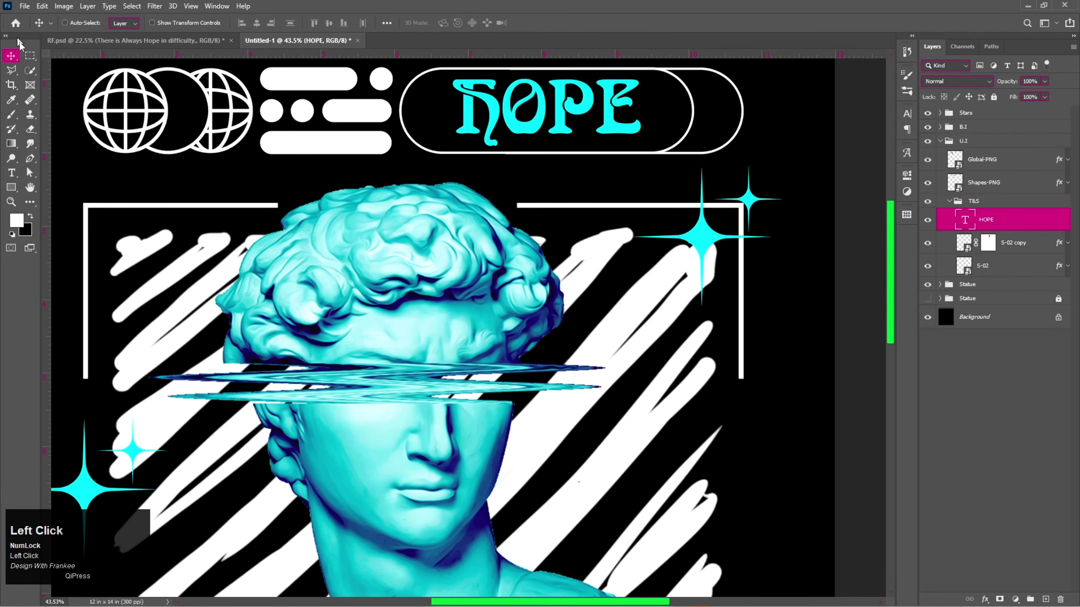
pyautogui.press('ctrl+0')
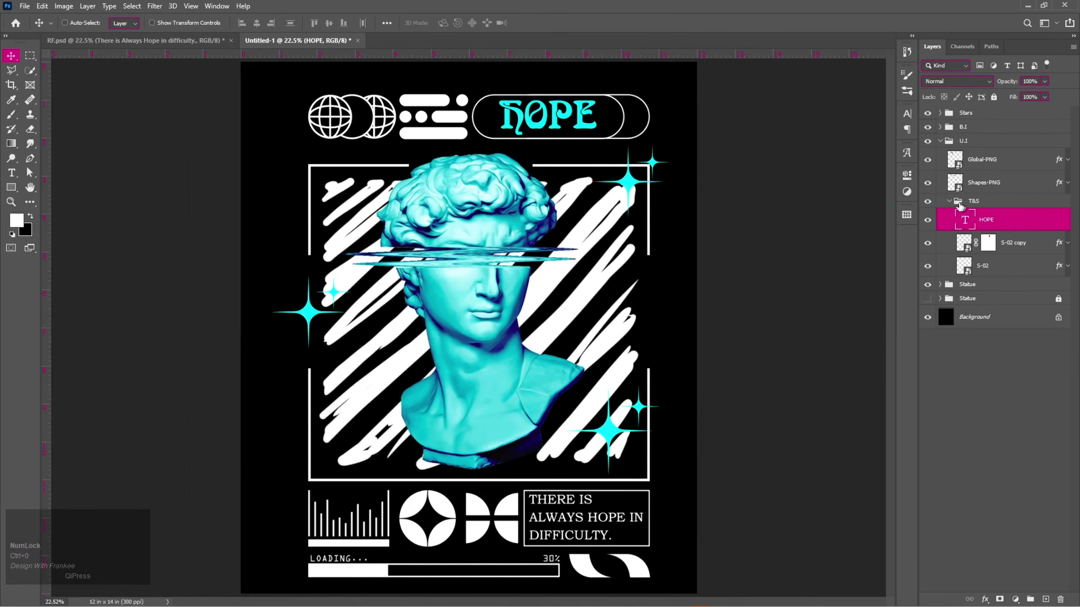
pyautogui.moveTo(951, 204); pyautogui.dragTo(448, 26)
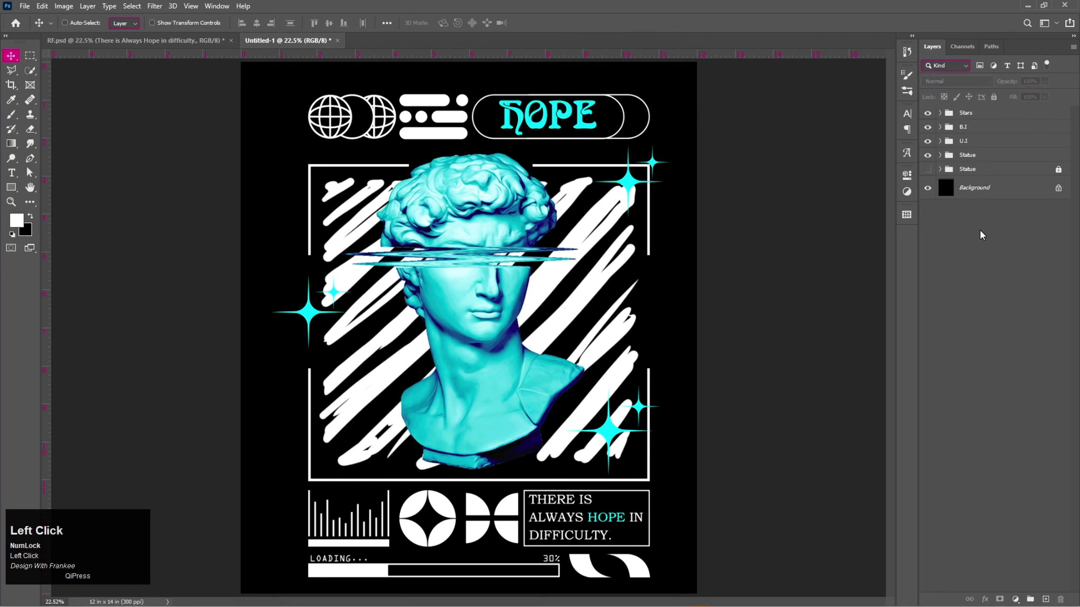
# Step: Enable a Color Overlay on Global-PNG and bring up its colour picker to choose cyan
pyautogui.click(942, 116)
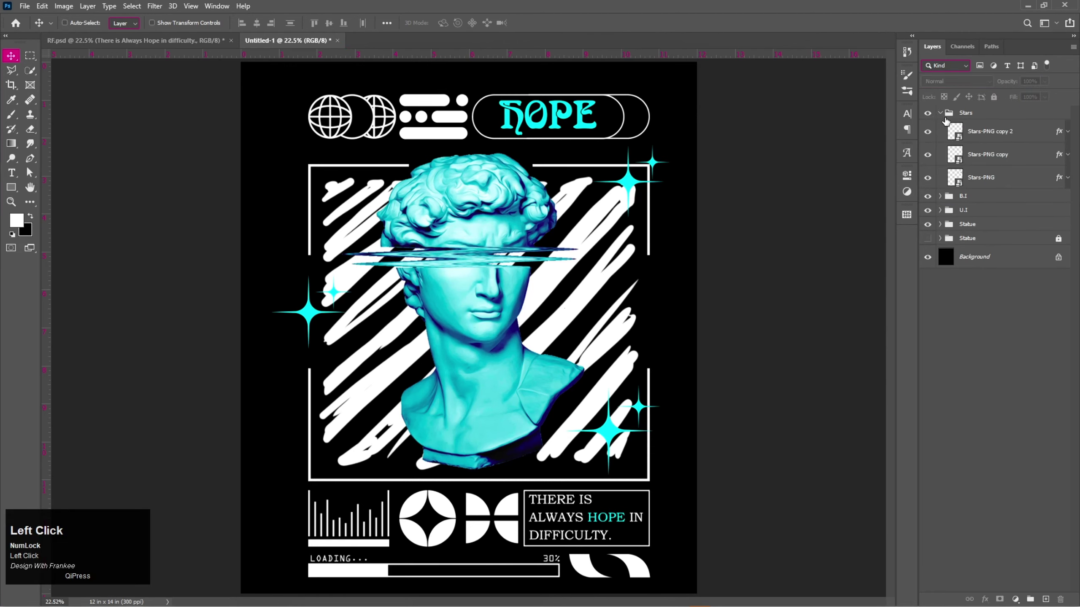
pyautogui.click(943, 113)
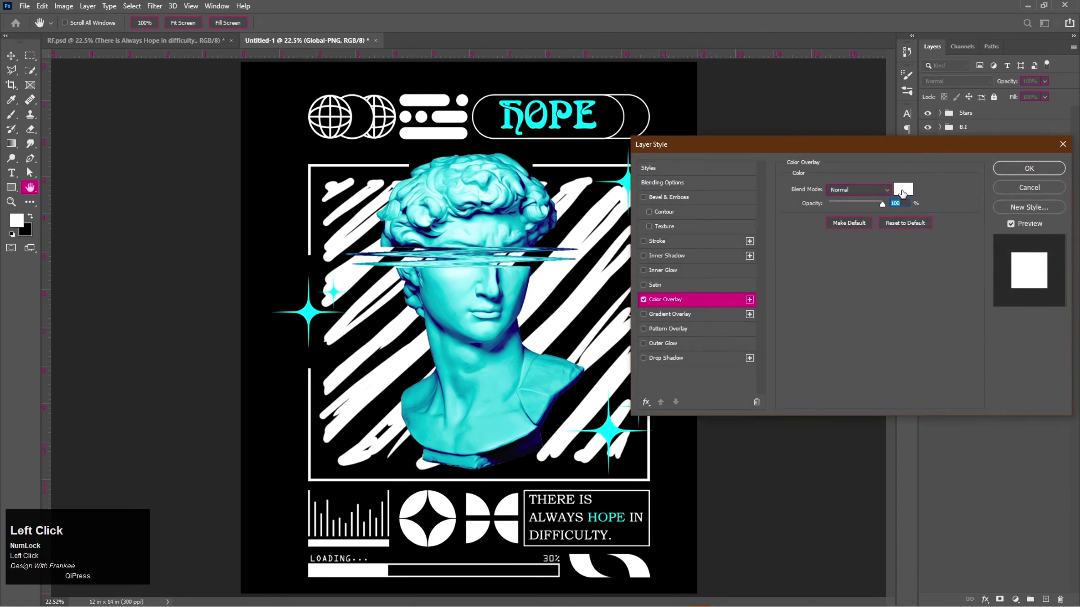
pyautogui.click(903, 193)
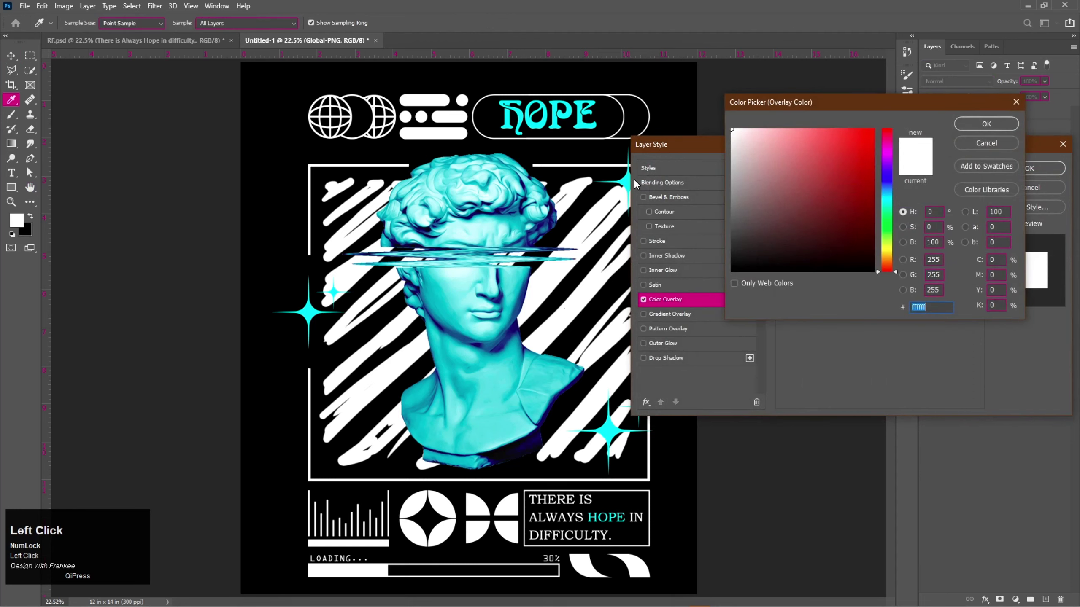
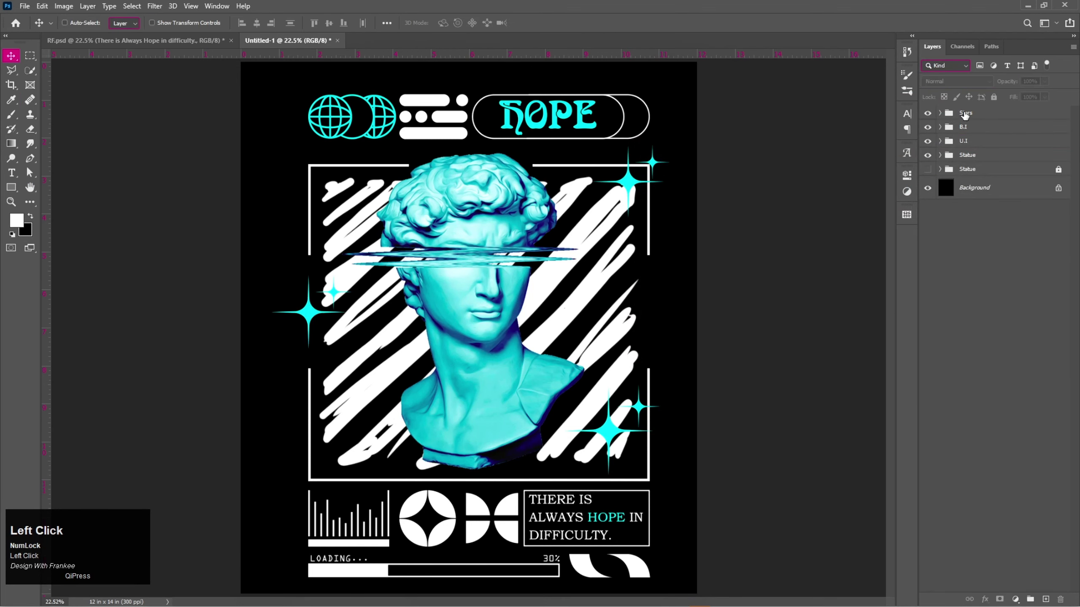
# Step: Combine all design groups into Group 1, duplicate it and merge the copy into one layer
pyautogui.click(971, 159)
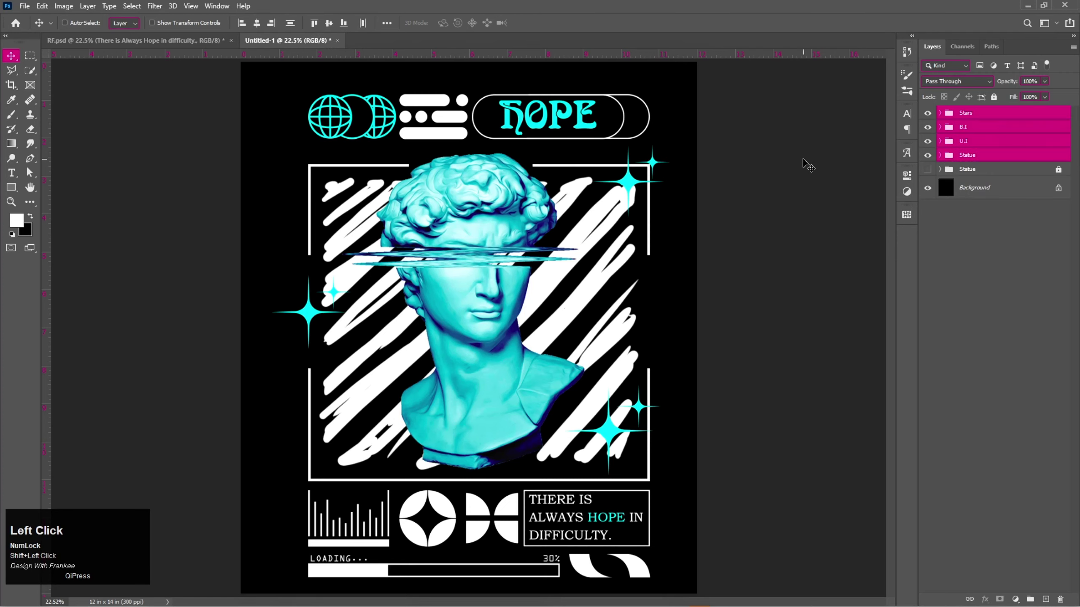
pyautogui.press('ctrl+g')
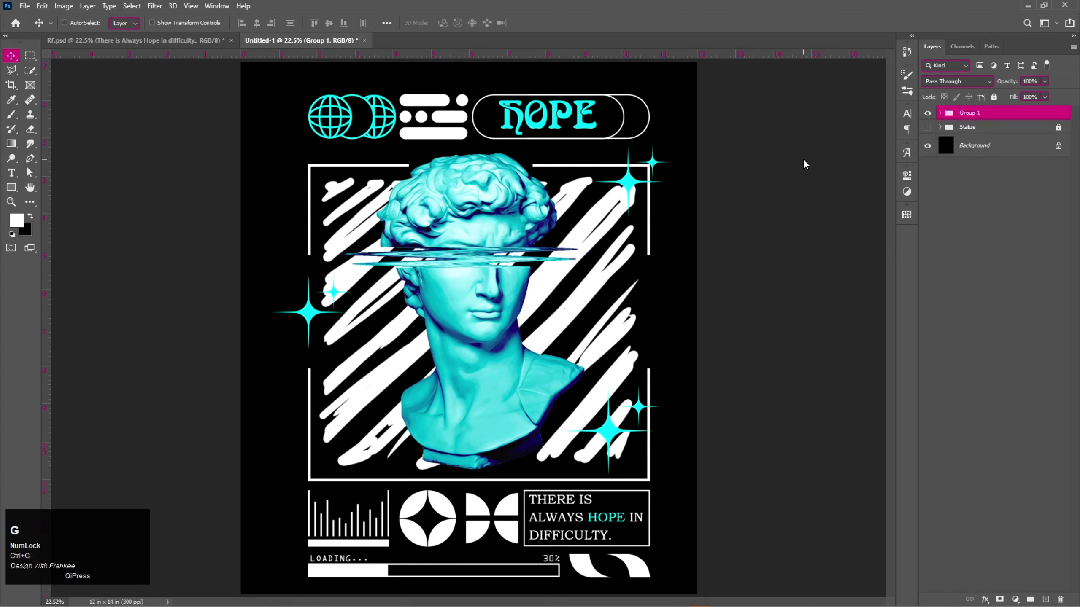
pyautogui.press('ctrl+j')
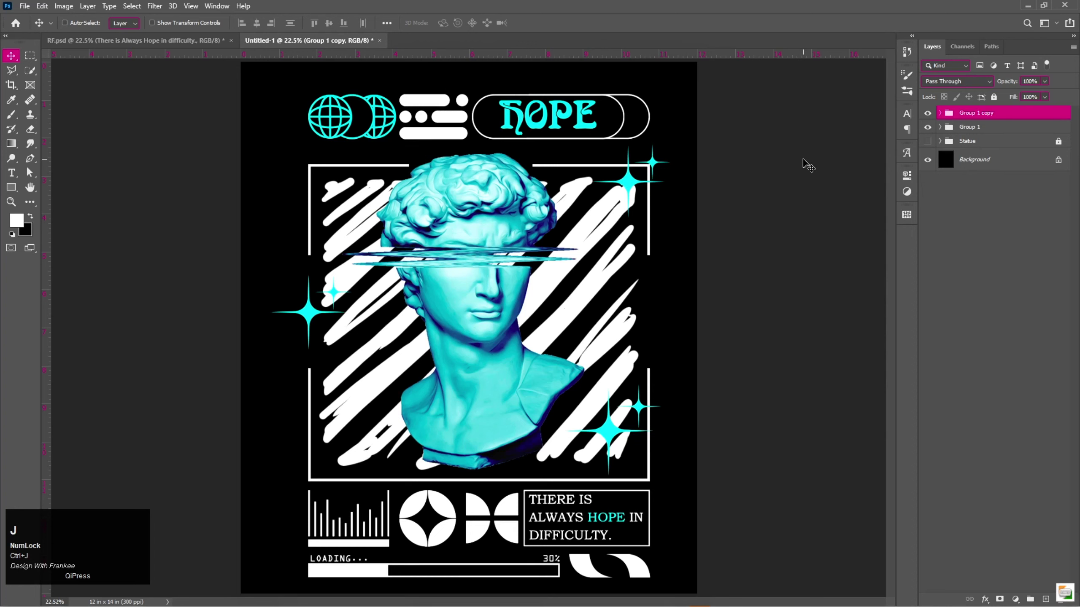
pyautogui.press('ctrl+e')
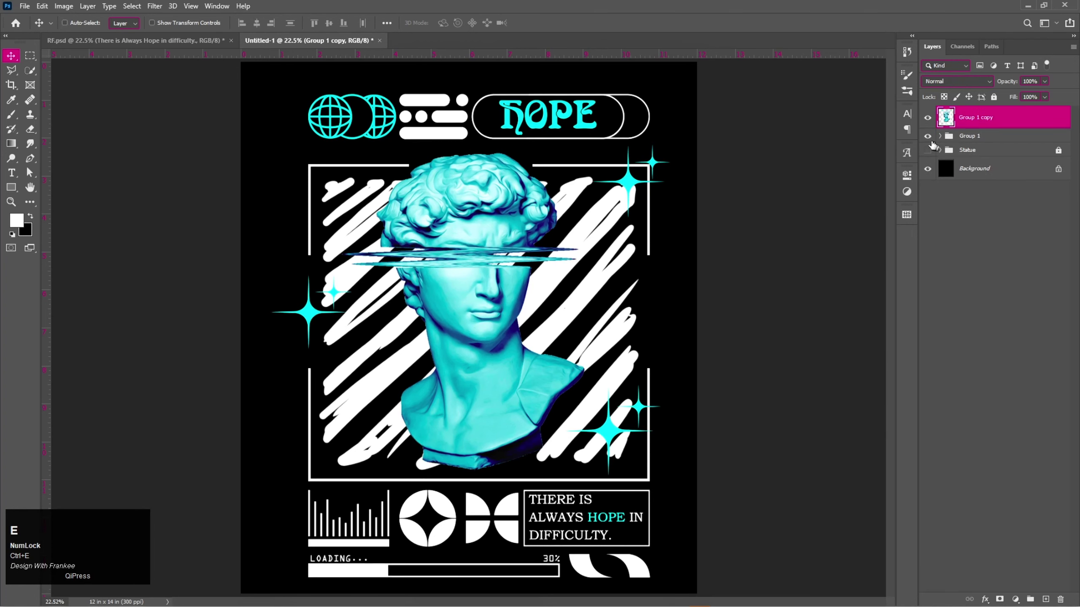
# Step: Hide Group 1, convert the merged copy to a smart object and scale the artwork up slightly
pyautogui.click(931, 140)
pyautogui.rightClick(994, 120)
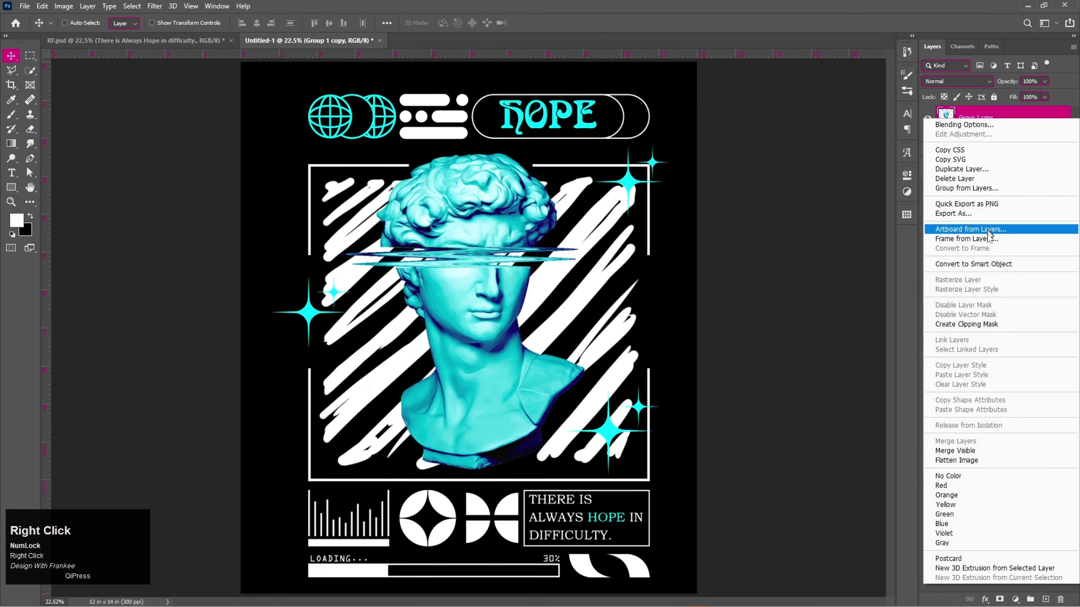
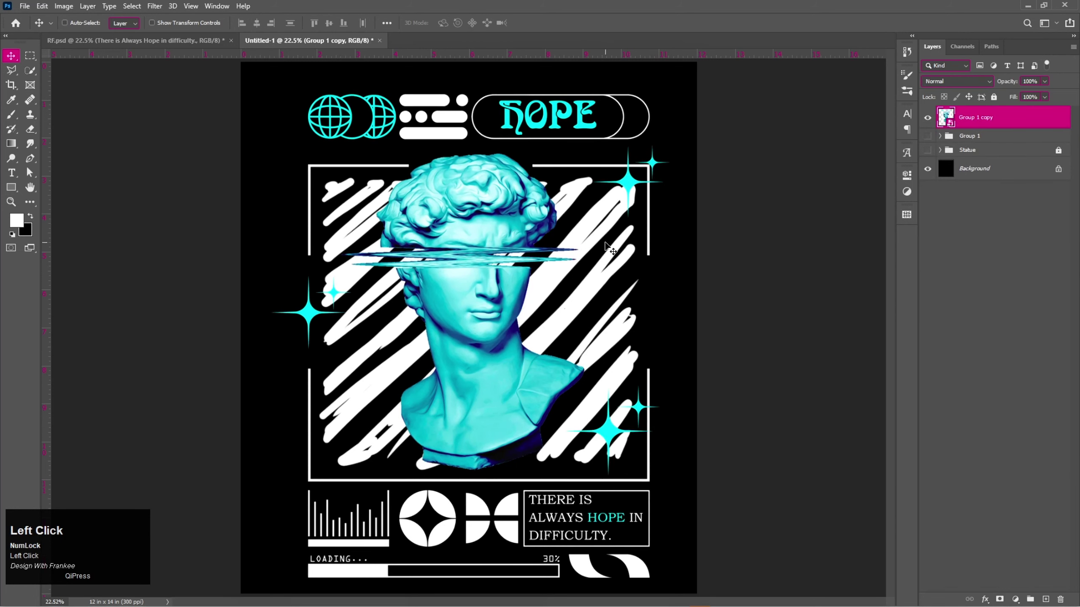
pyautogui.press('ctrl+t')
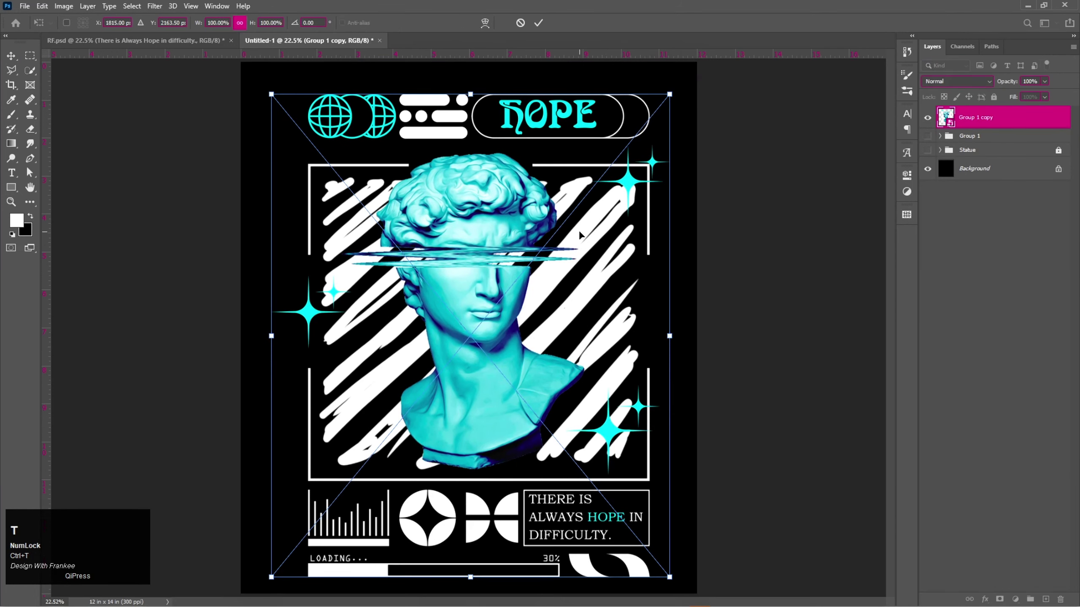
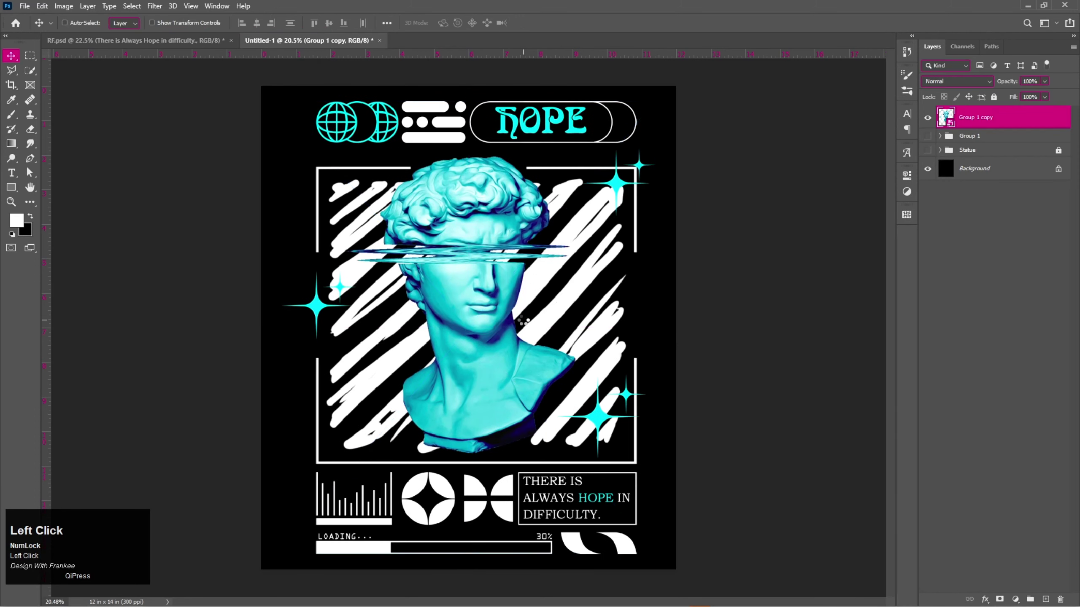
pyautogui.press('ctrl+0')
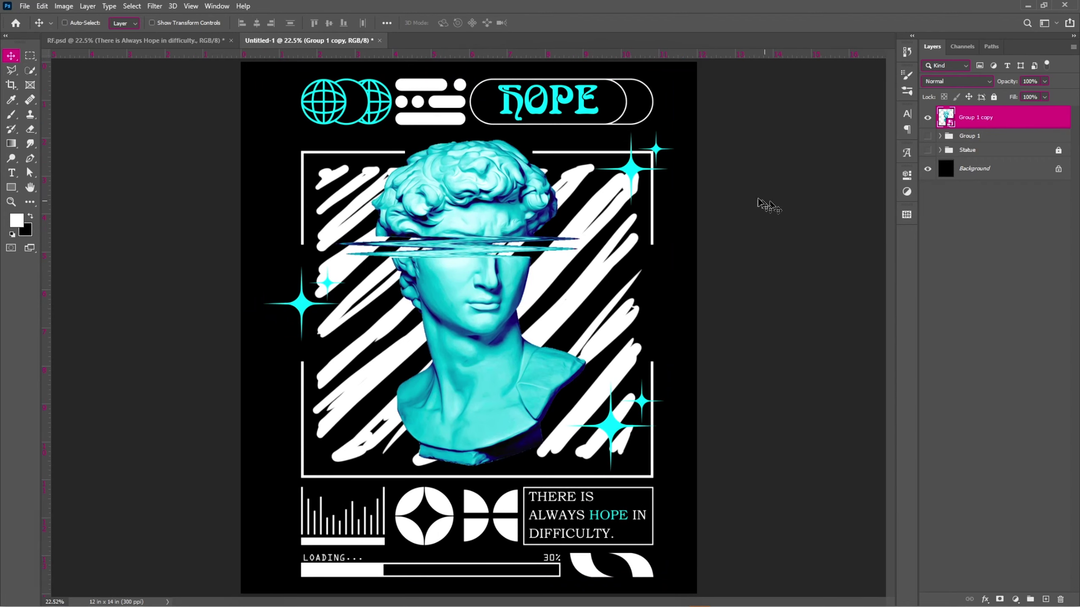
pyautogui.doubleClick(930, 123)
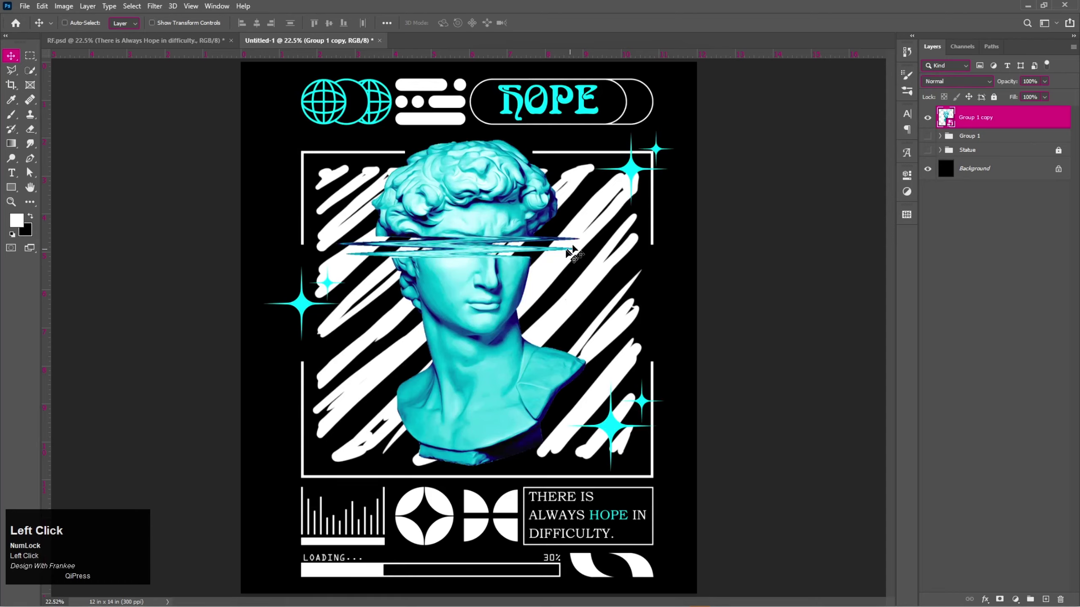